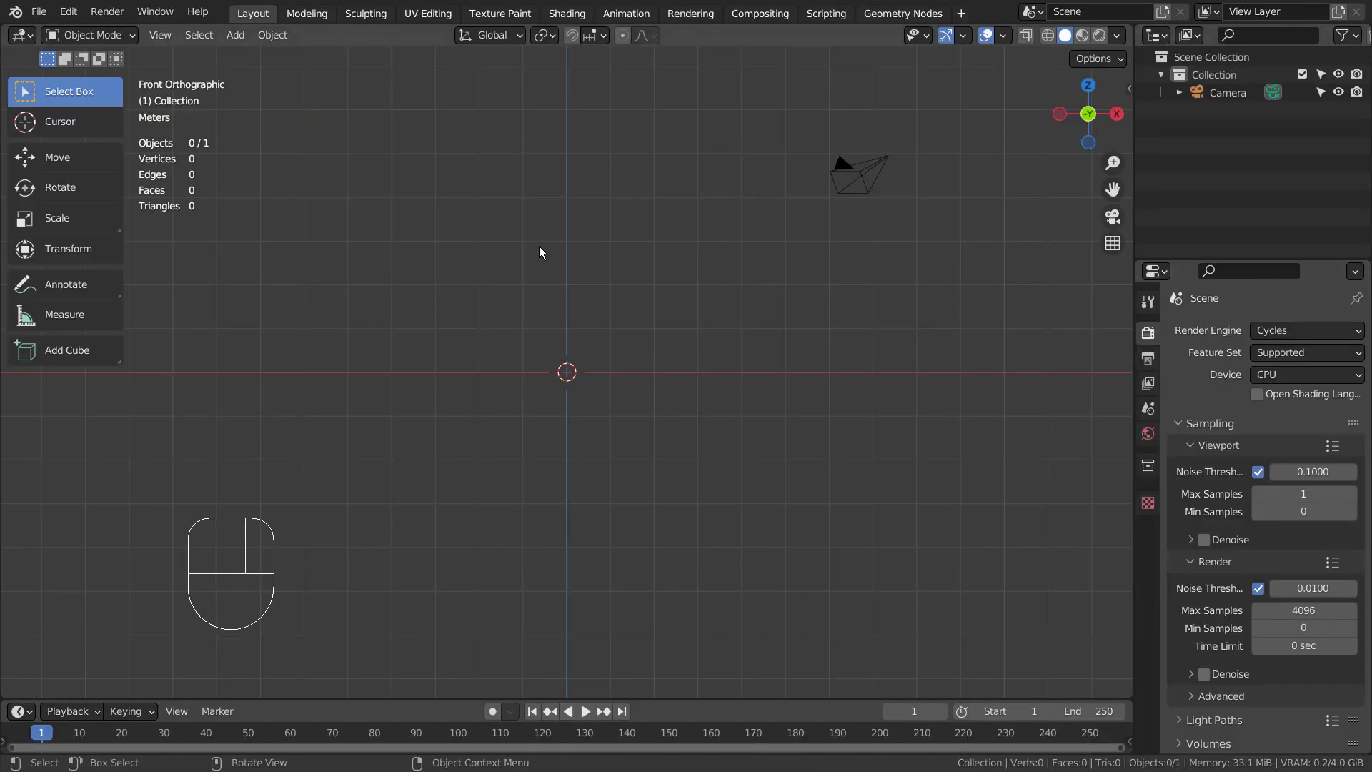
- Add an Image Empty holding the pill bottle PNG and raise it along Z above the origin
click(500, 242)
key(shift+a)
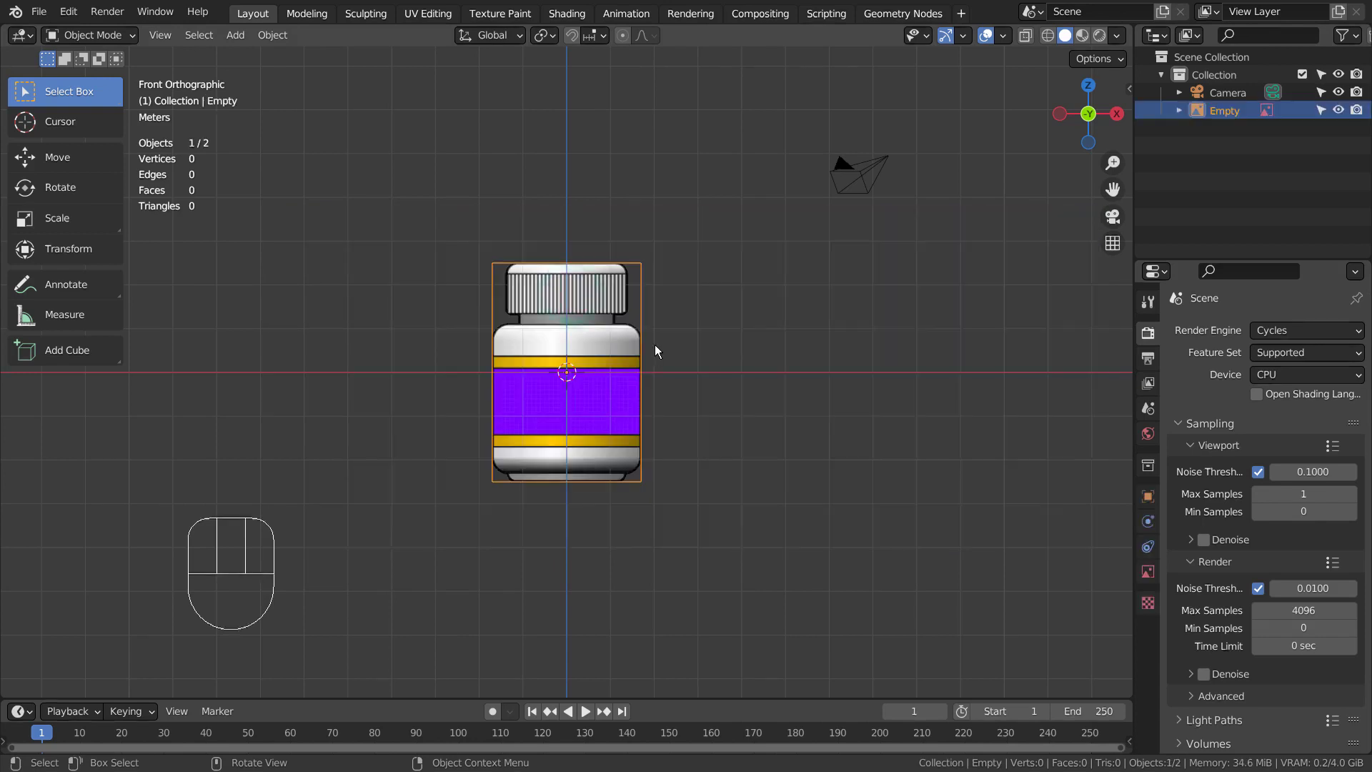
key(g)
key(z)
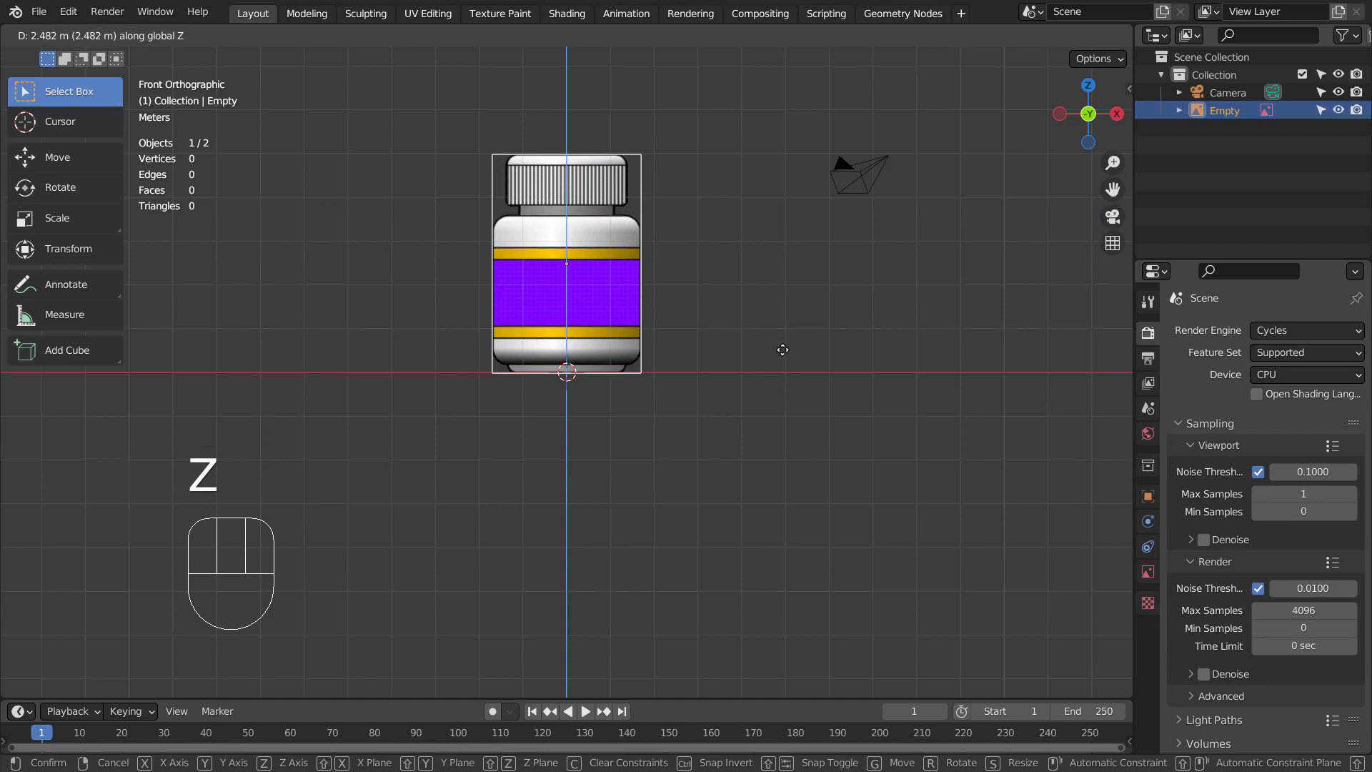
click(788, 354)
- Frame the reference in view and set its display to Back depth with 0.1 opacity, unselectable
drag(847, 305, 848, 390)
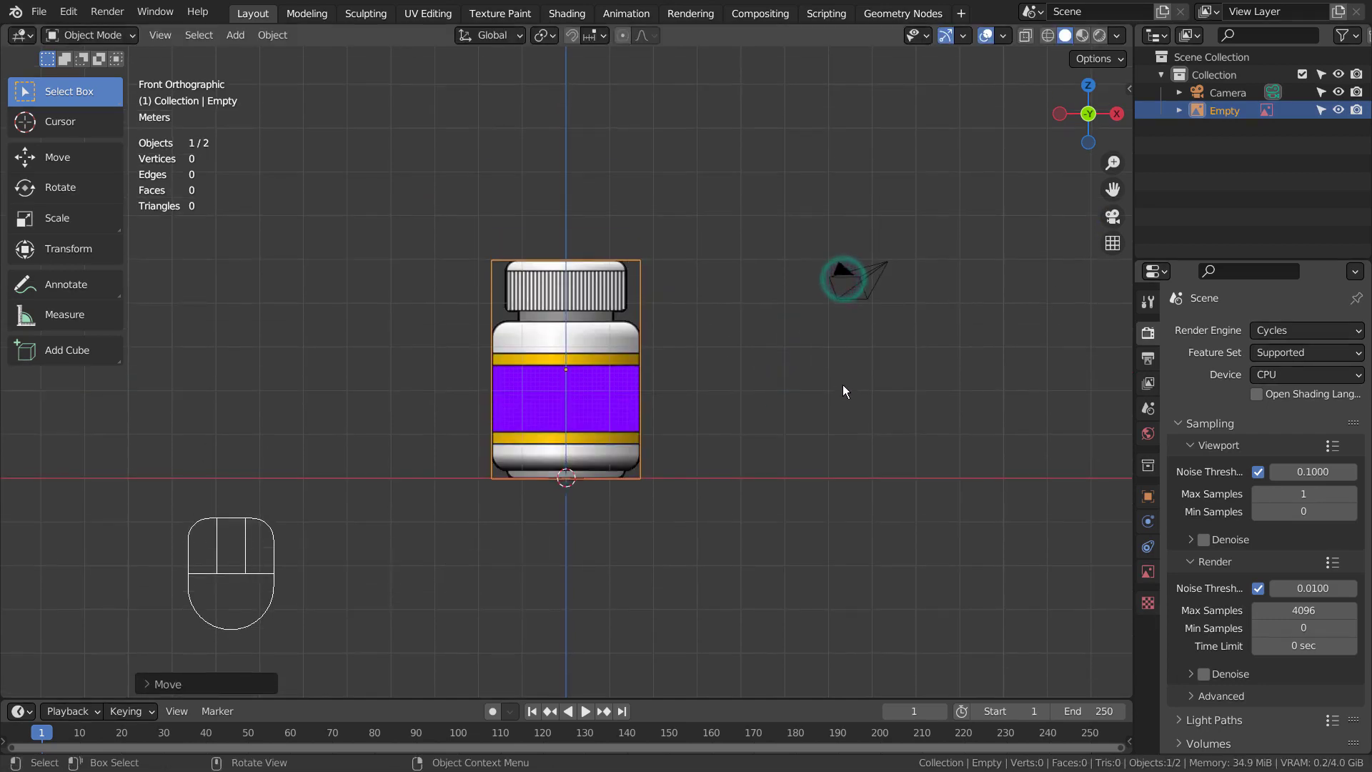
key(g)
click(847, 424)
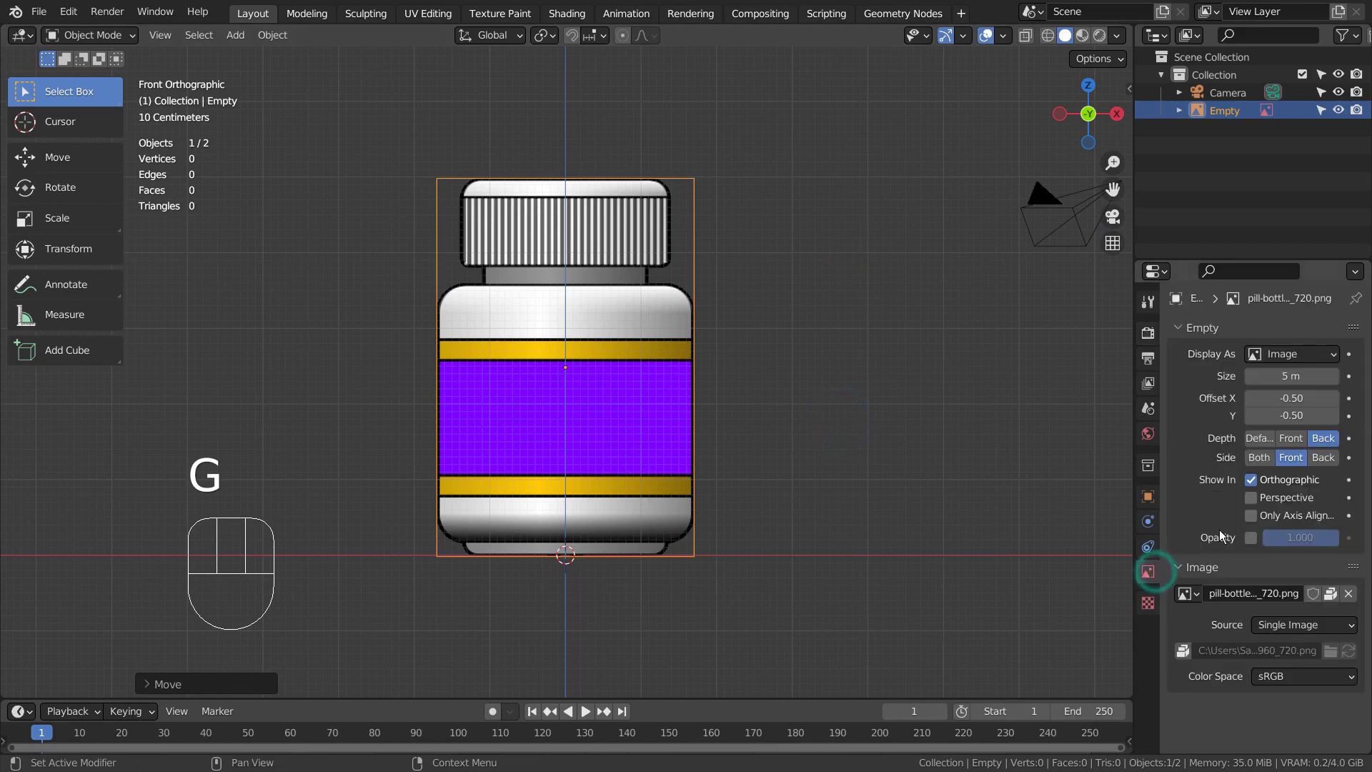
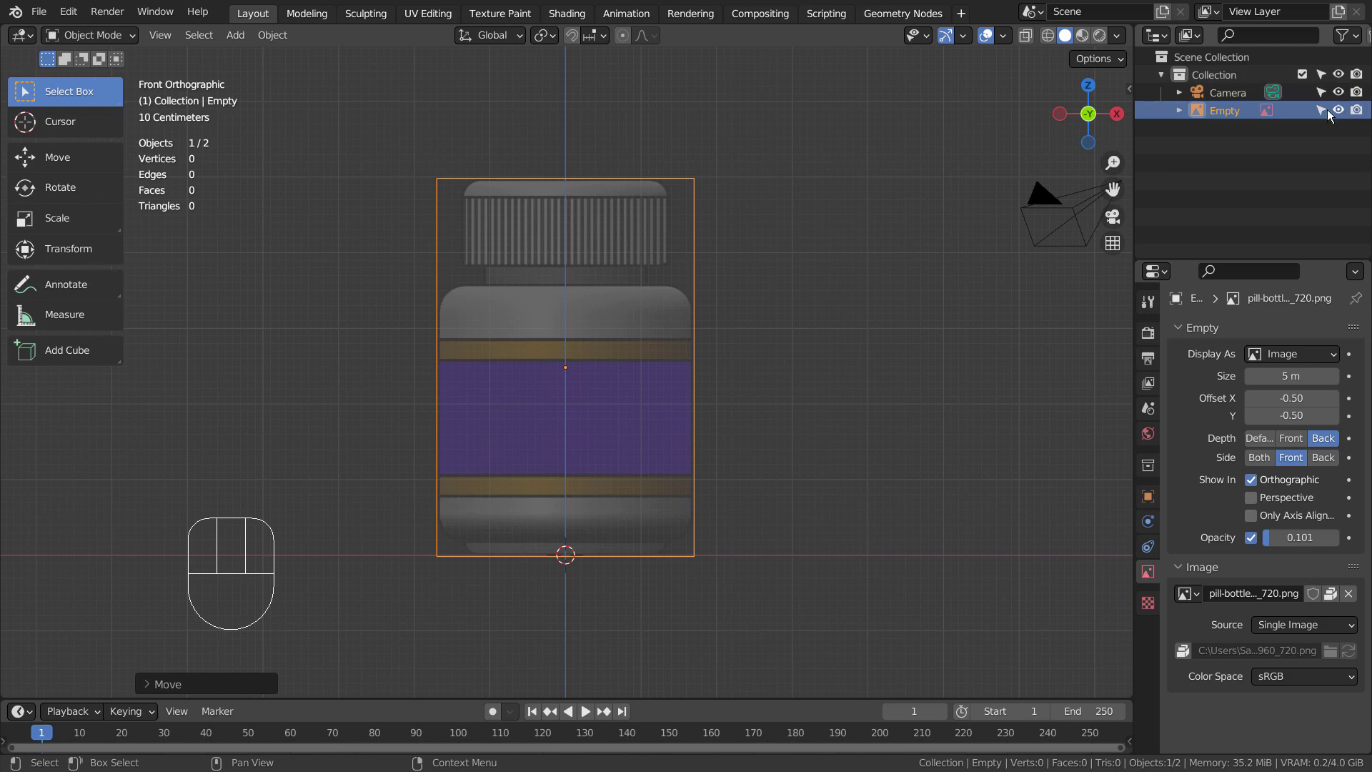
- Add a new curve object and make it a 3D shape with Full fill mode
click(1332, 114)
key(shift+a)
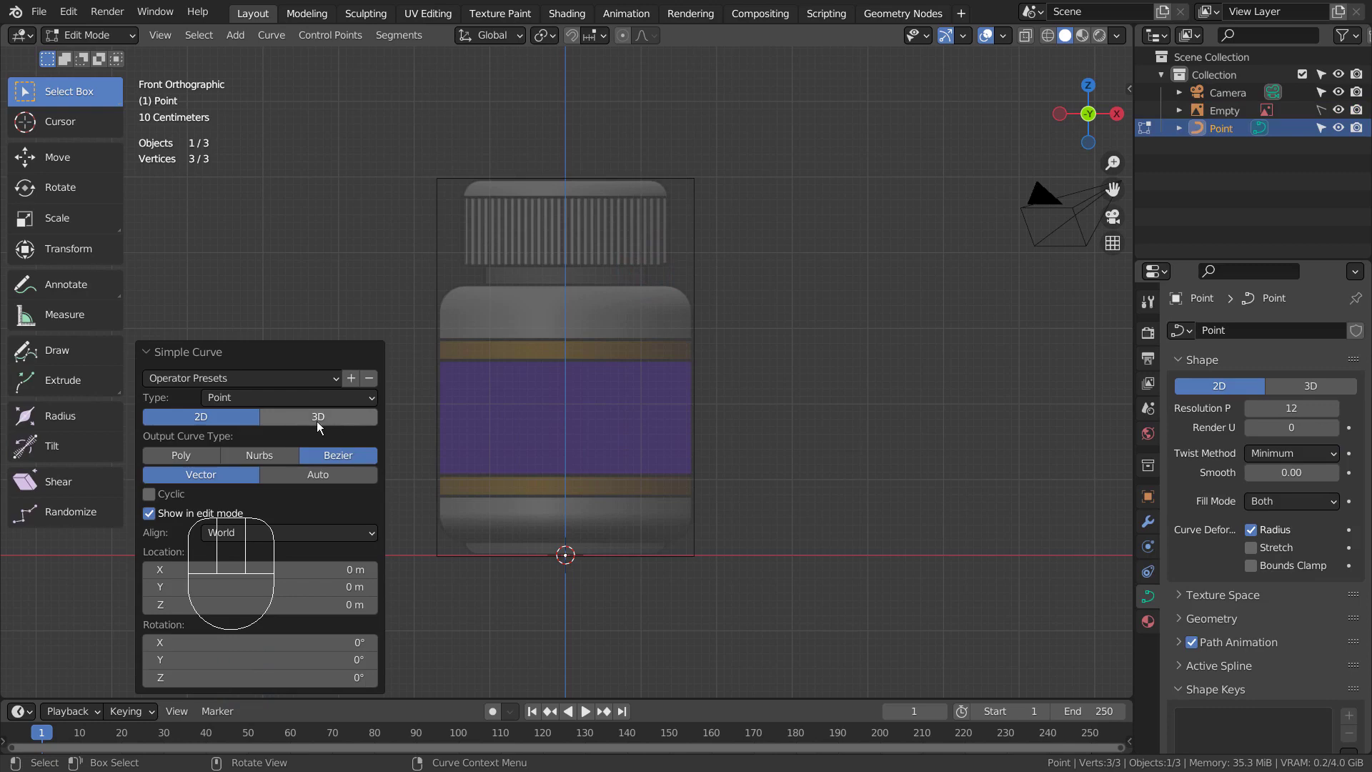
click(320, 427)
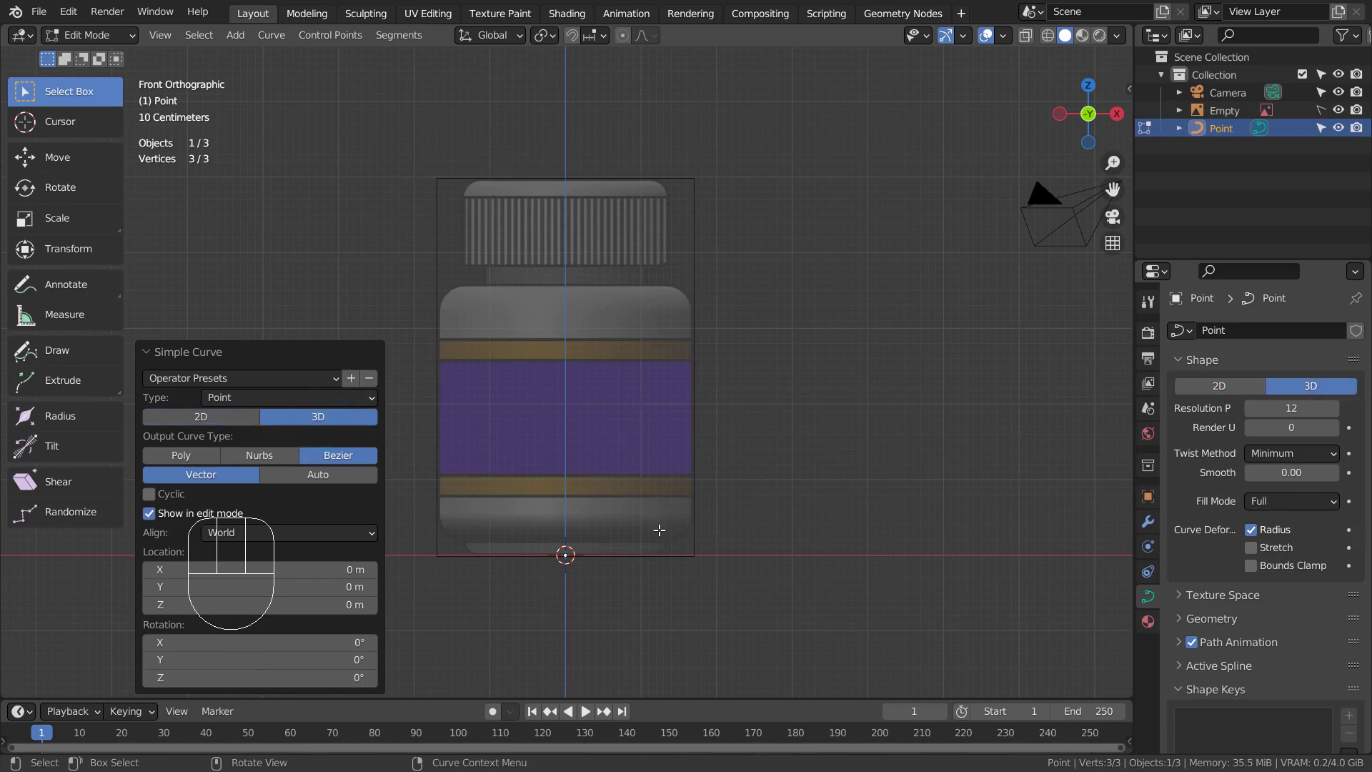
- Extrude the curve's first points along the bottle's base line in the reference
key(e)
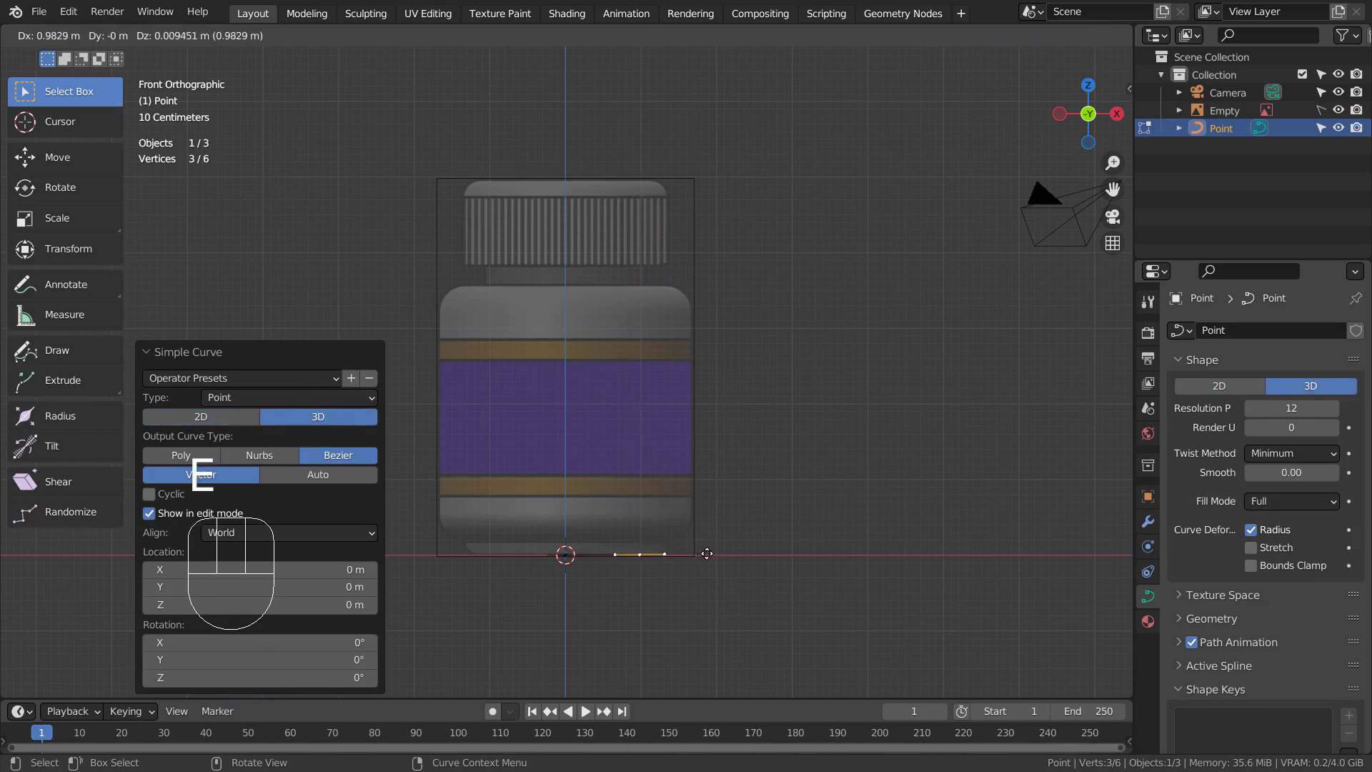
click(725, 550)
drag(749, 573, 684, 392)
drag(792, 582, 730, 516)
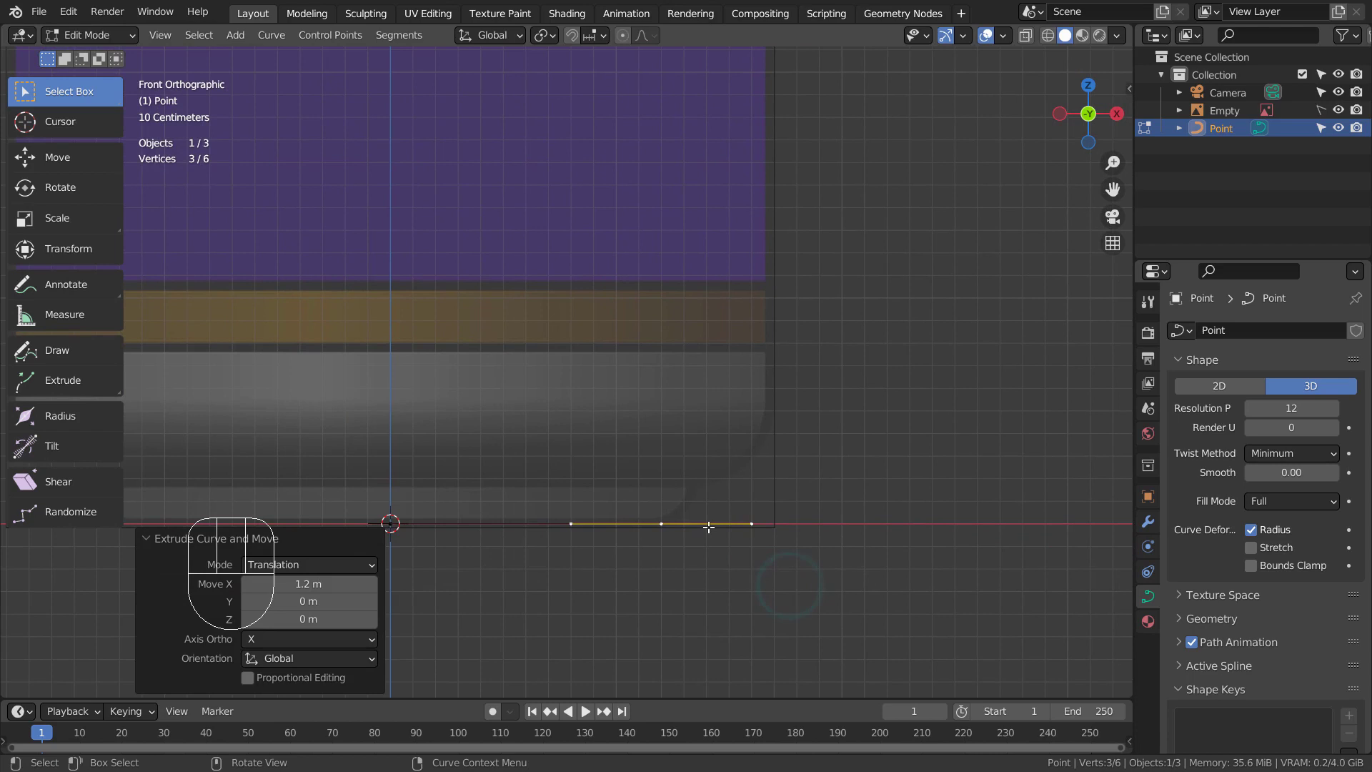
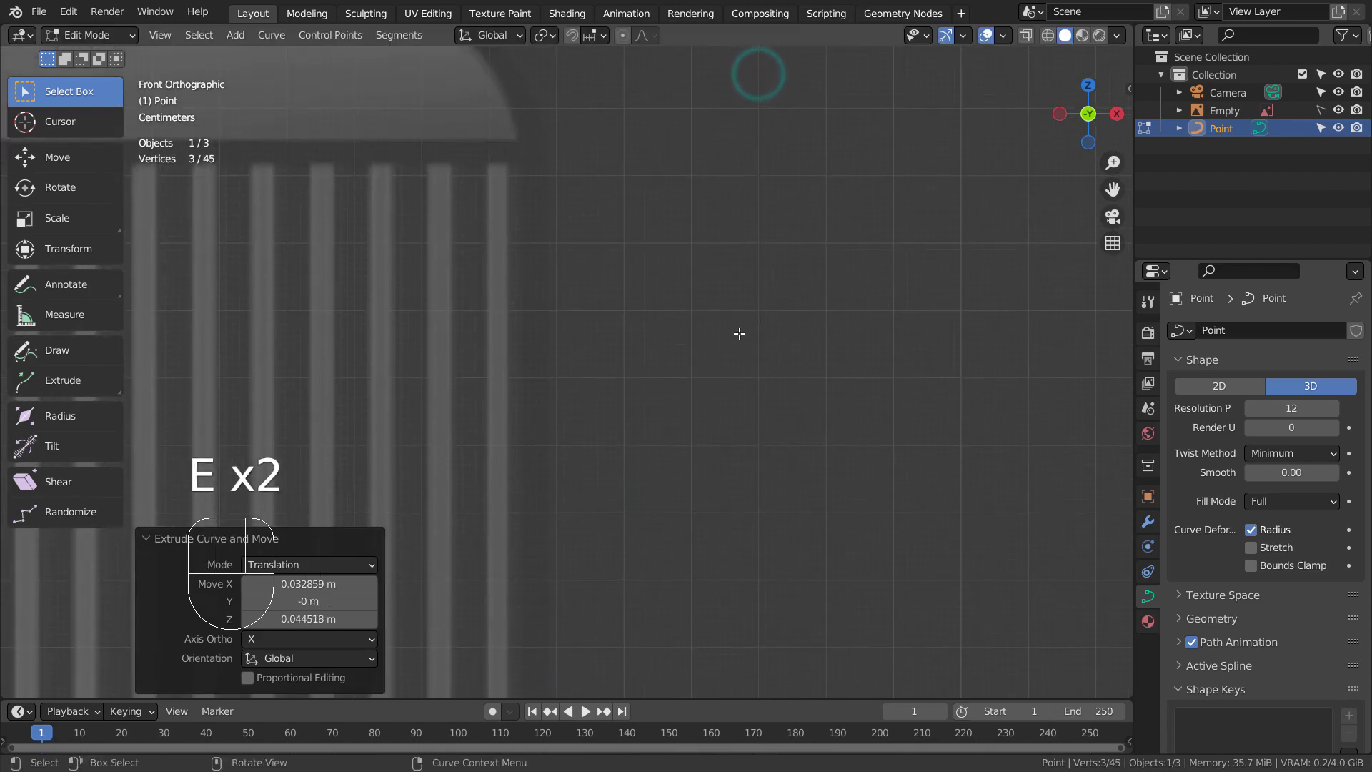
- Extrude curve points up the bottle's side, over the shoulder and across the cap top
key(e)
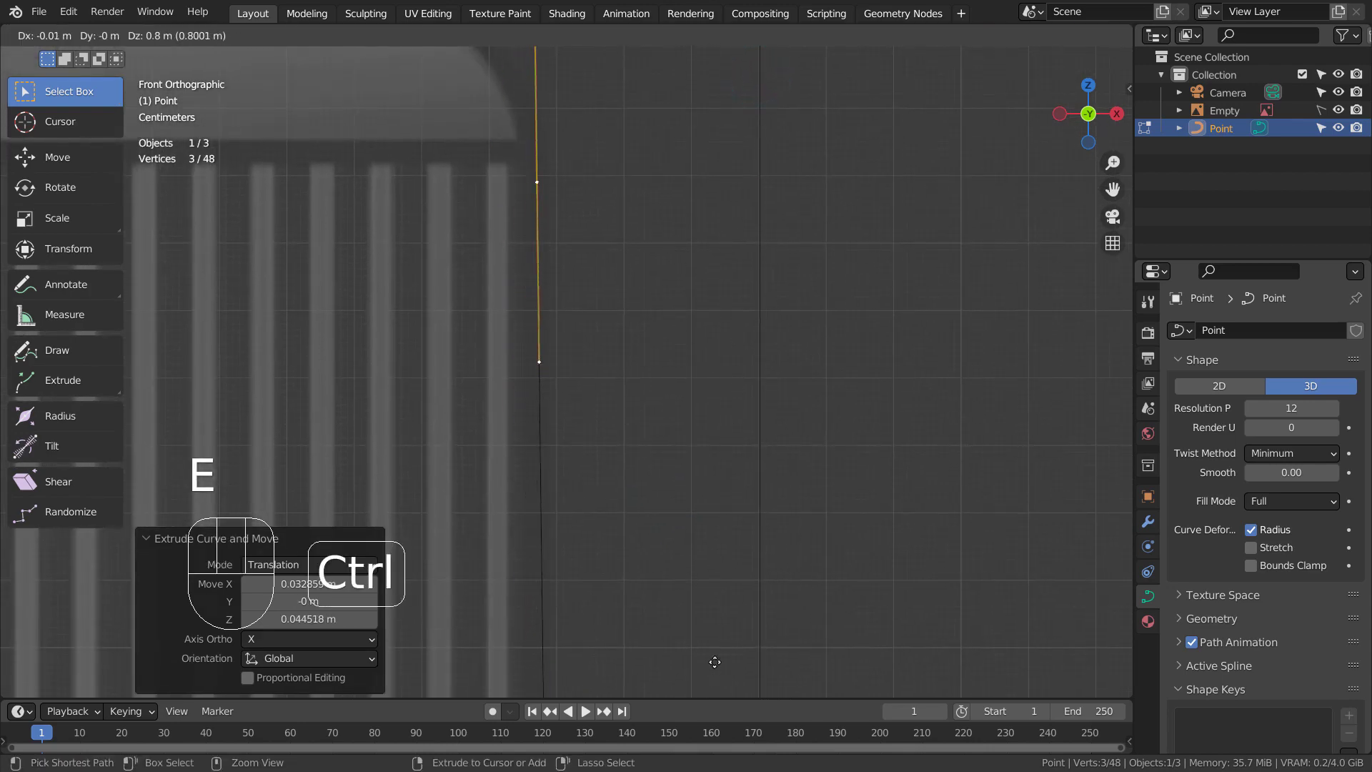
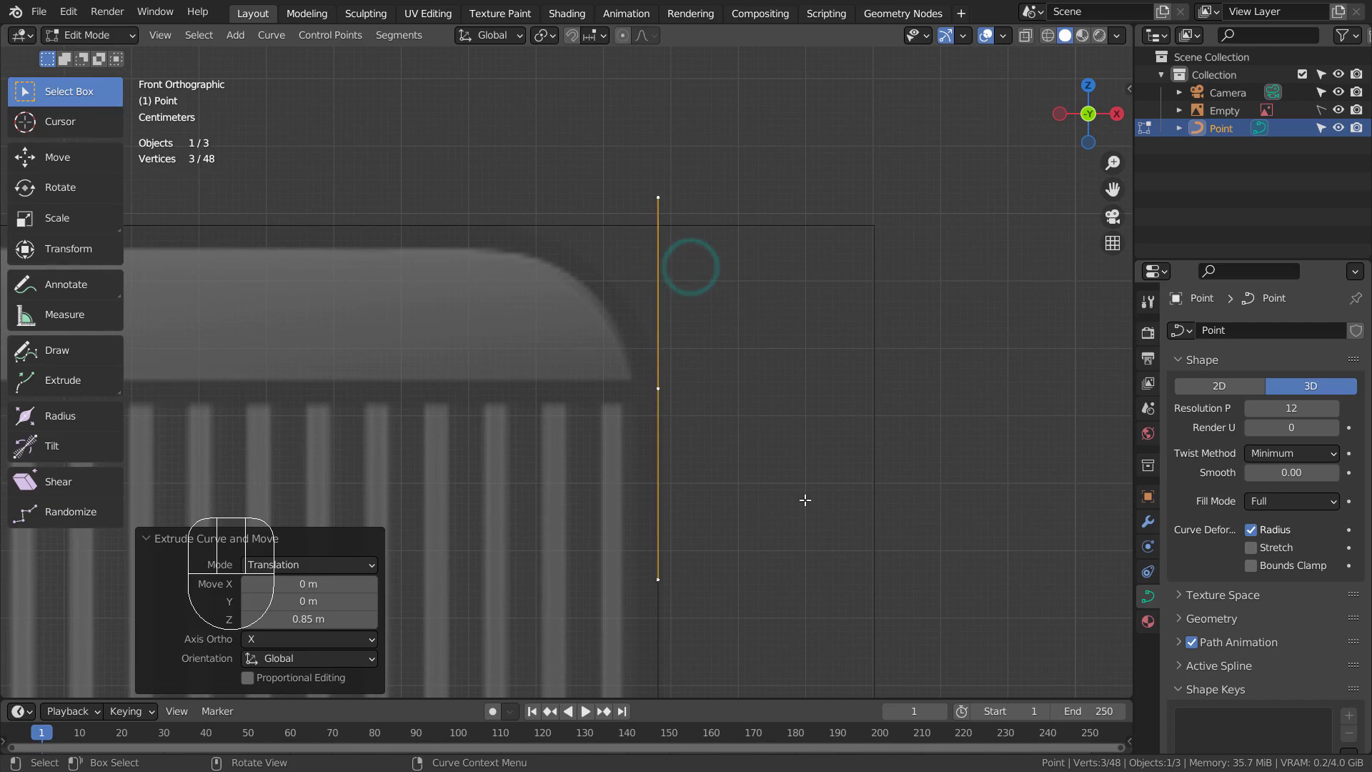
key(e)
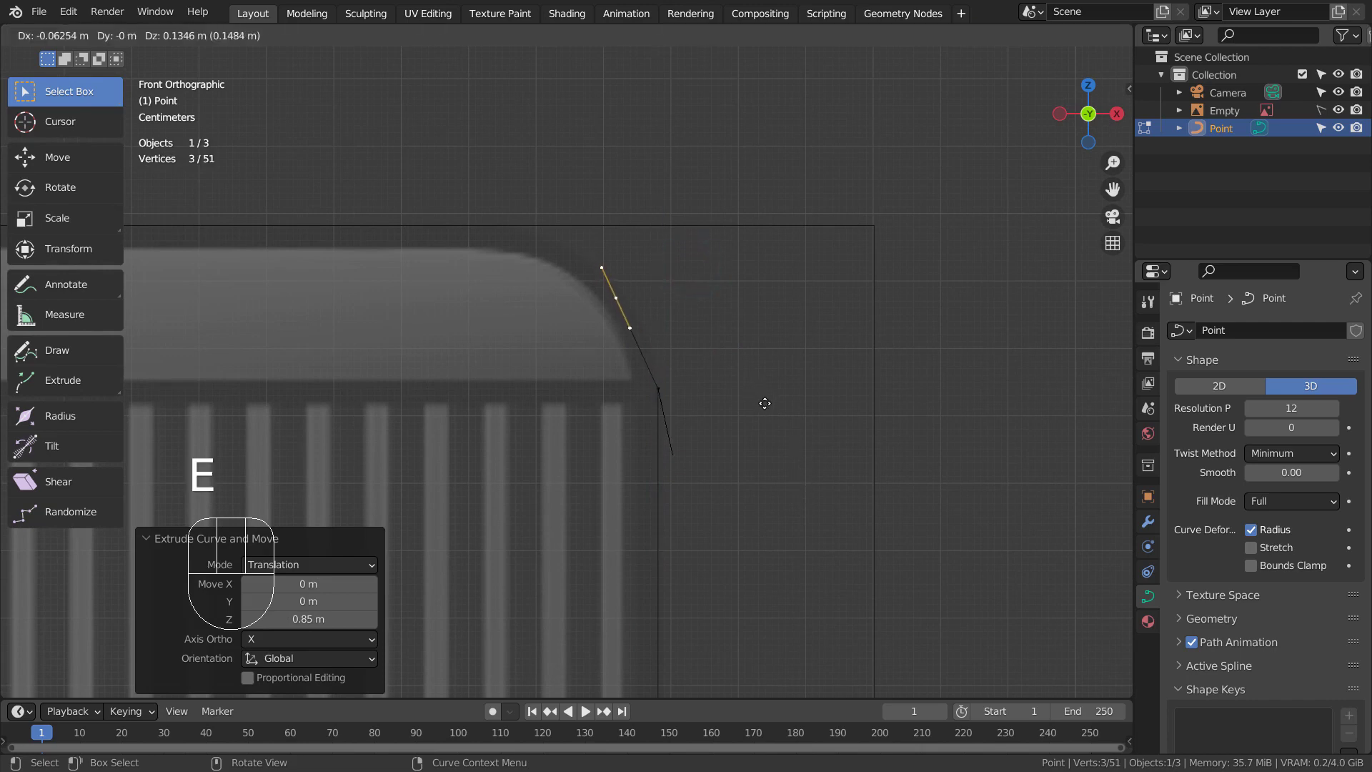
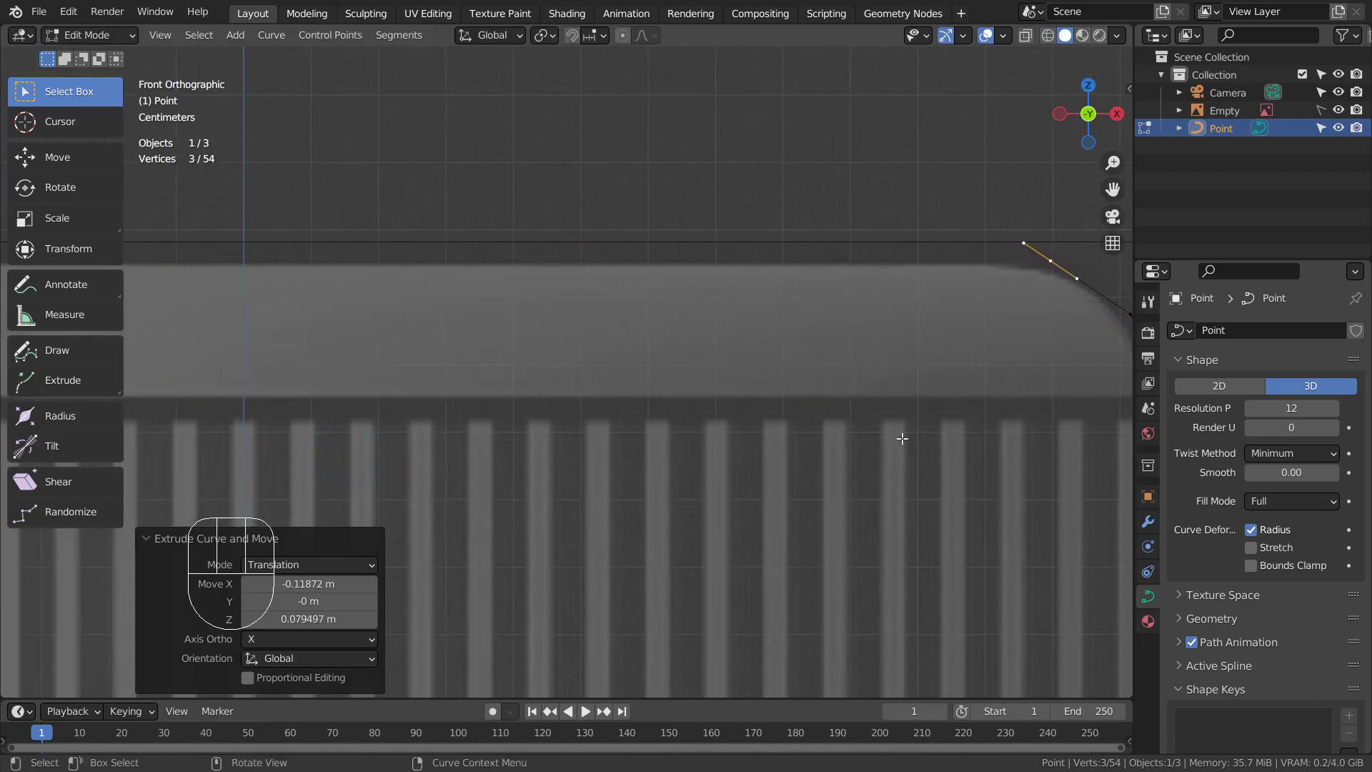
key(e)
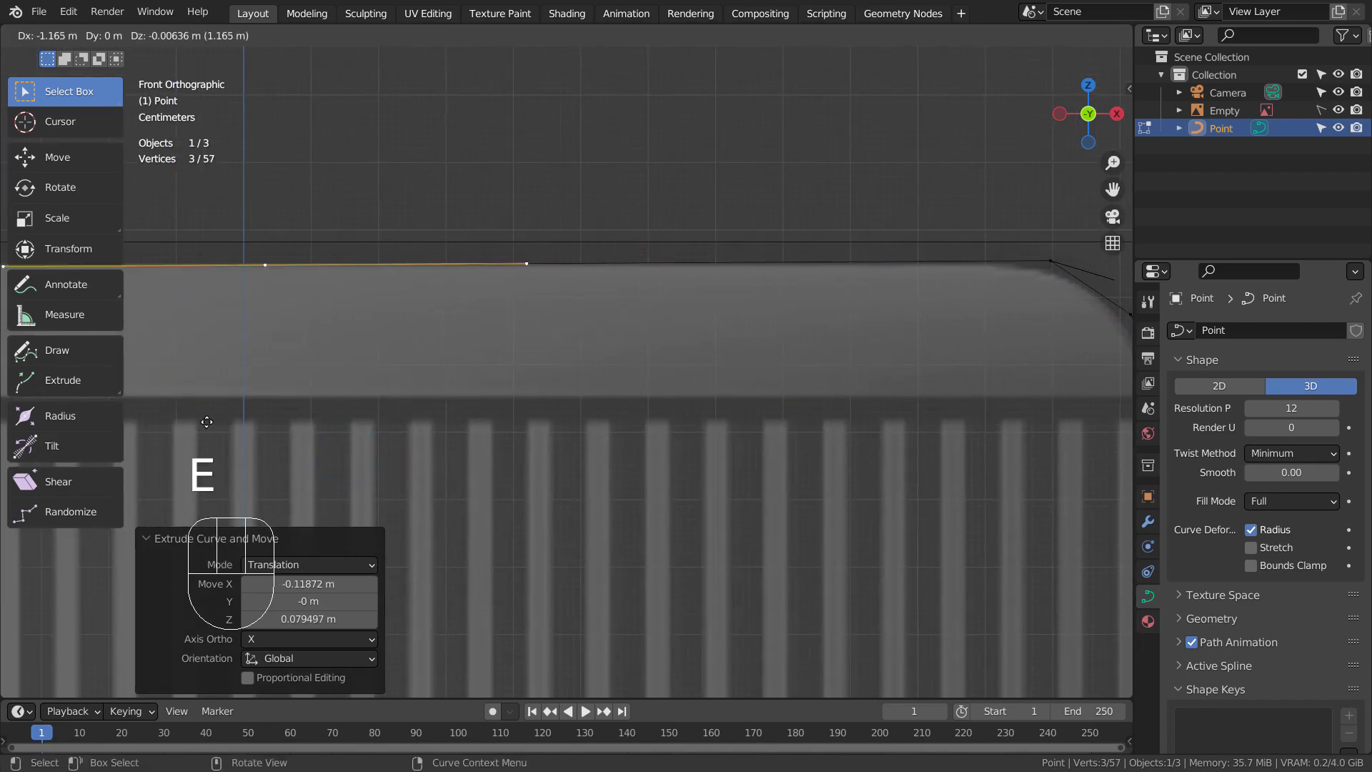
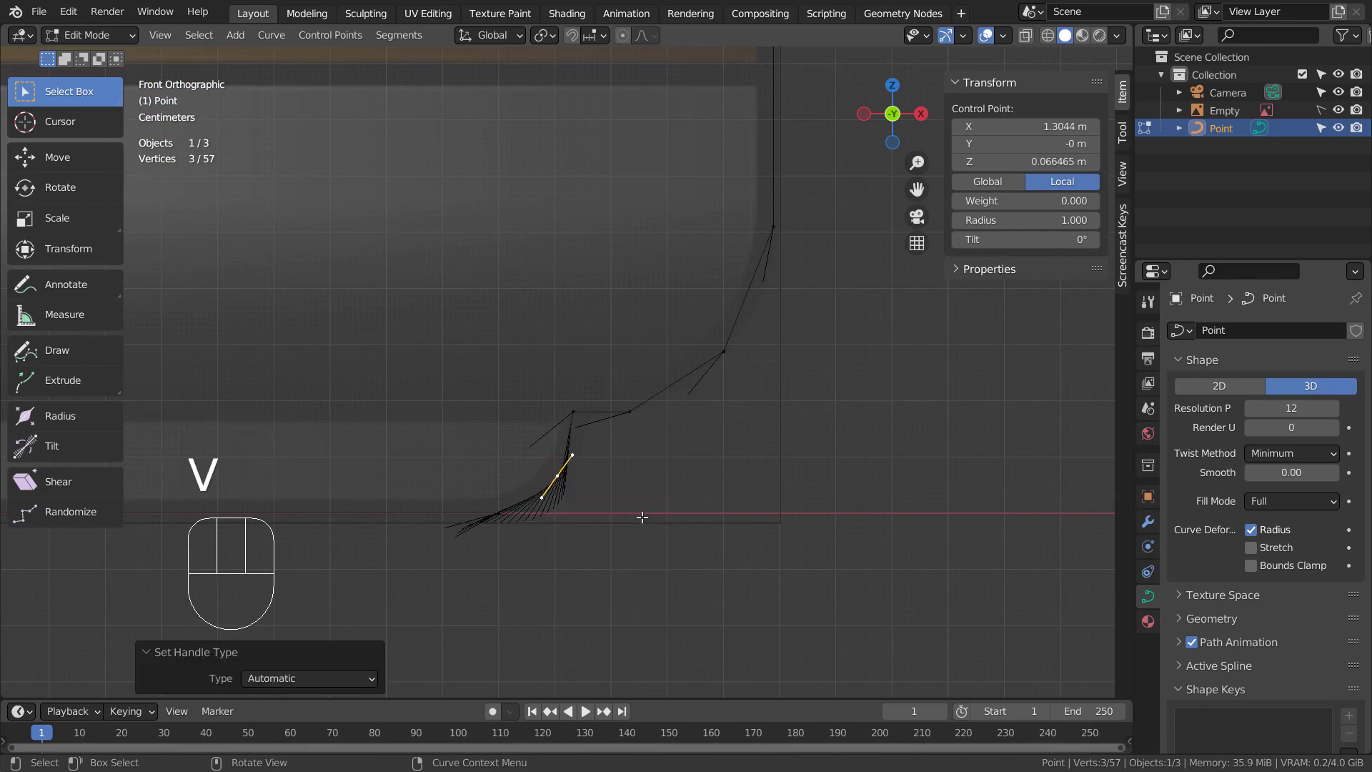
- Adjust the handle type of the lower corner points and check the profile in Object Mode
key(Tab)
key(Tab)
drag(501, 514, 514, 514)
key(v)
key(Tab)
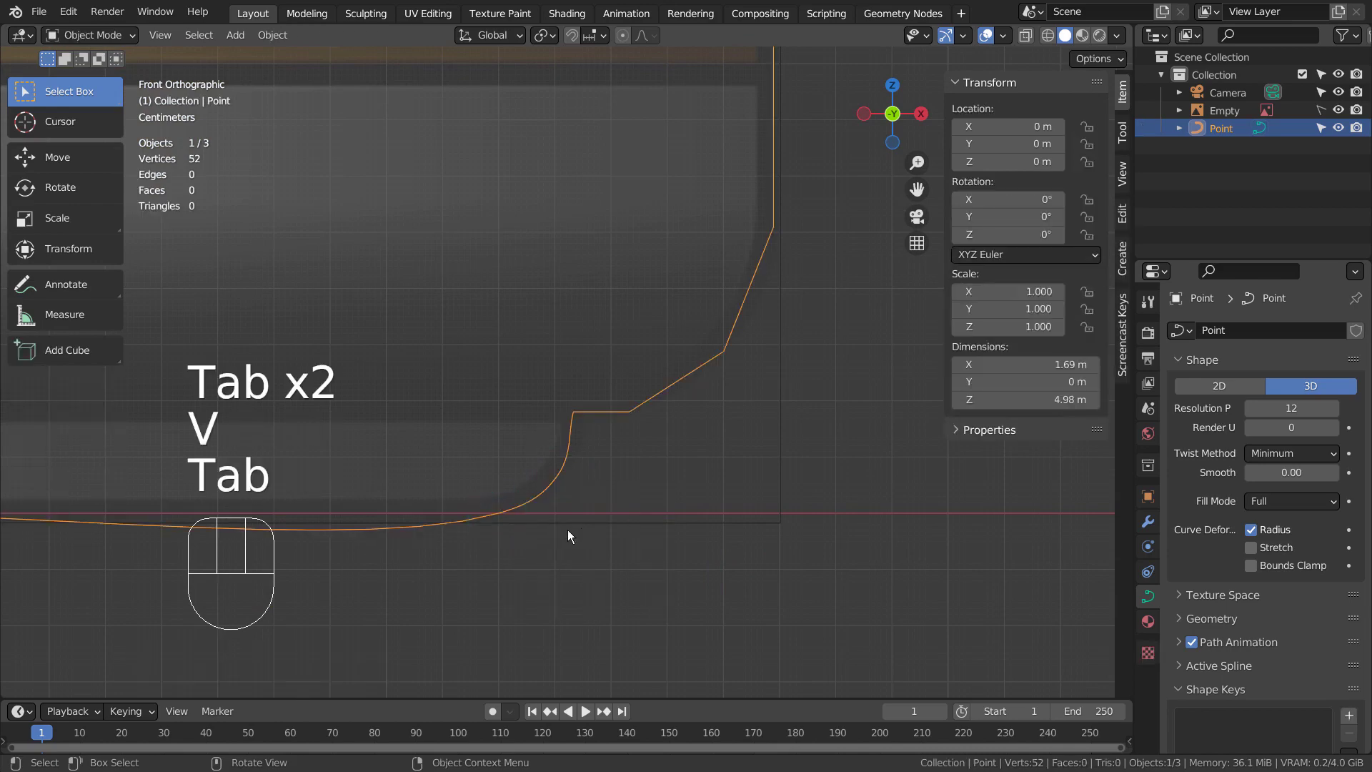
key(Tab)
- Move one lower-corner point so the outline rounds off to match the reference
click(364, 548)
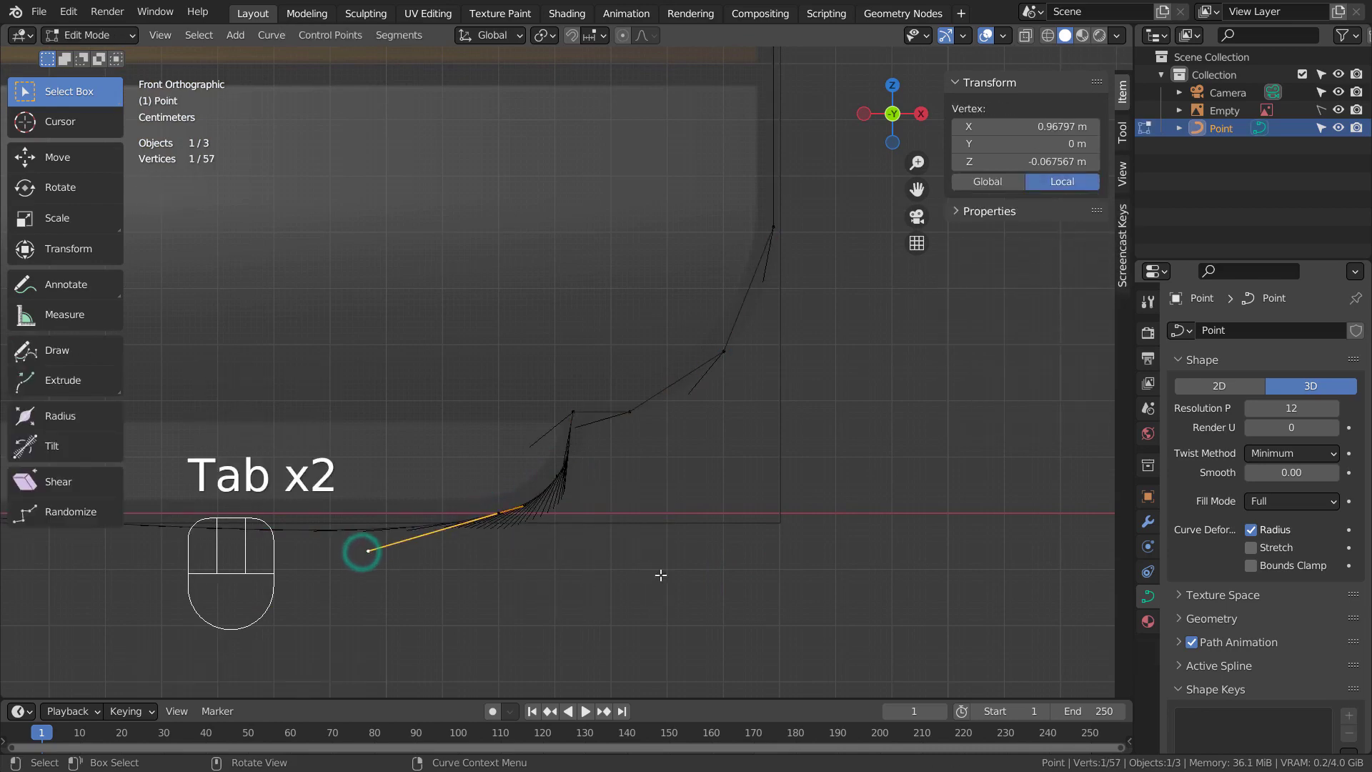
key(g)
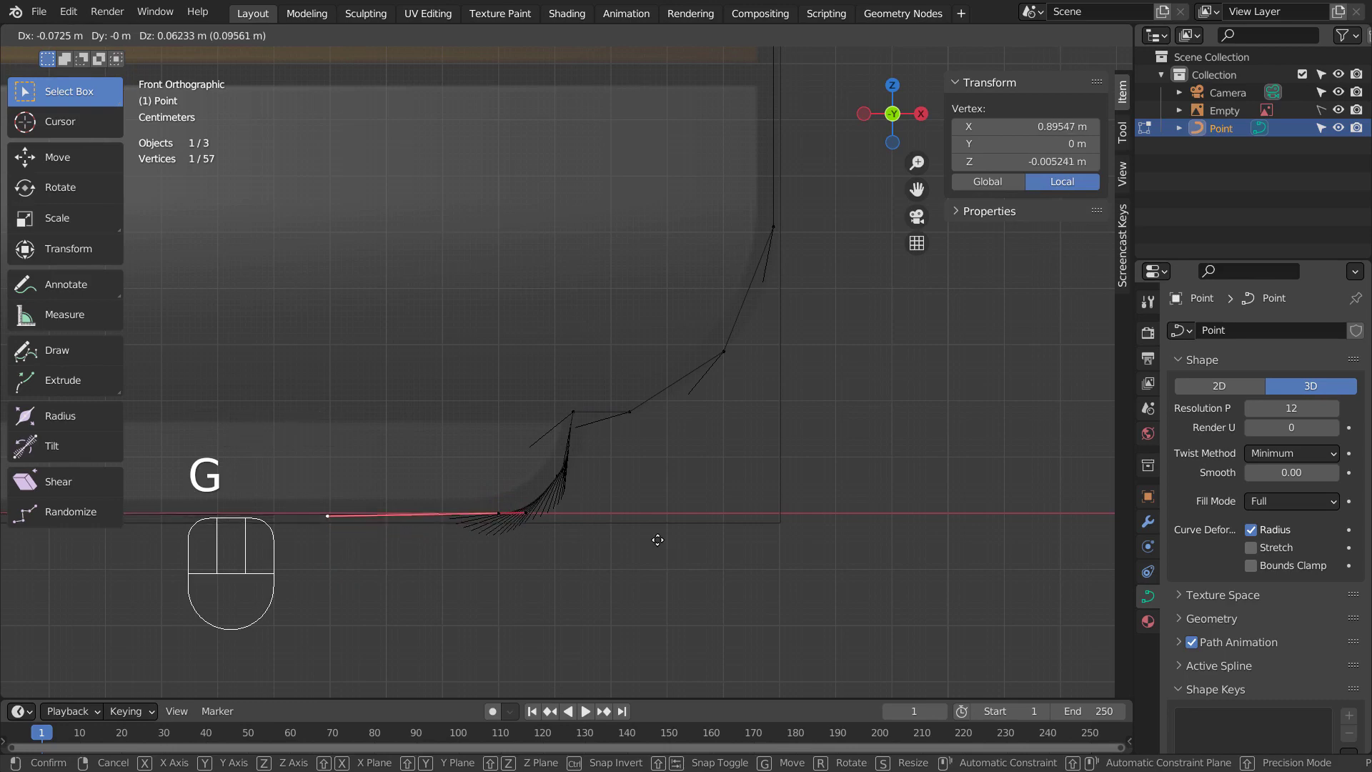
click(660, 534)
key(Tab)
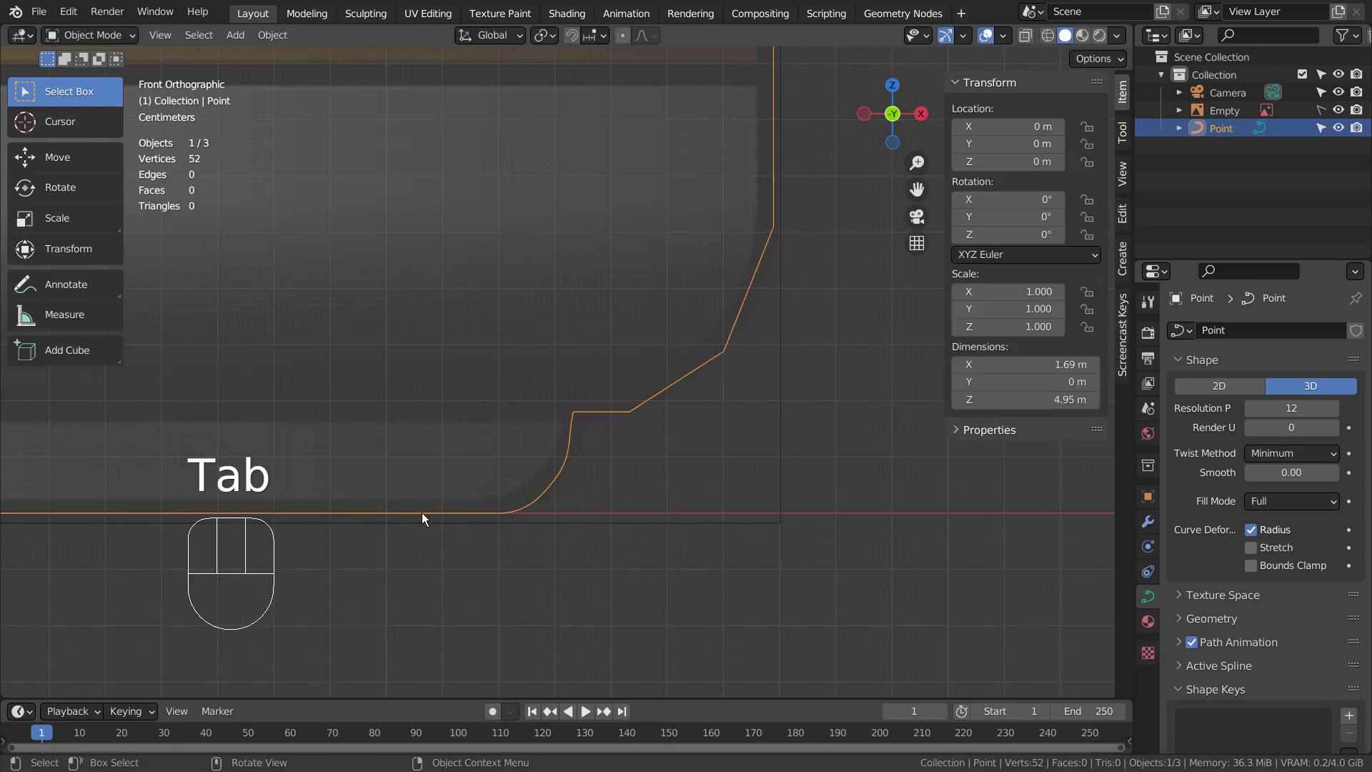
key(Tab)
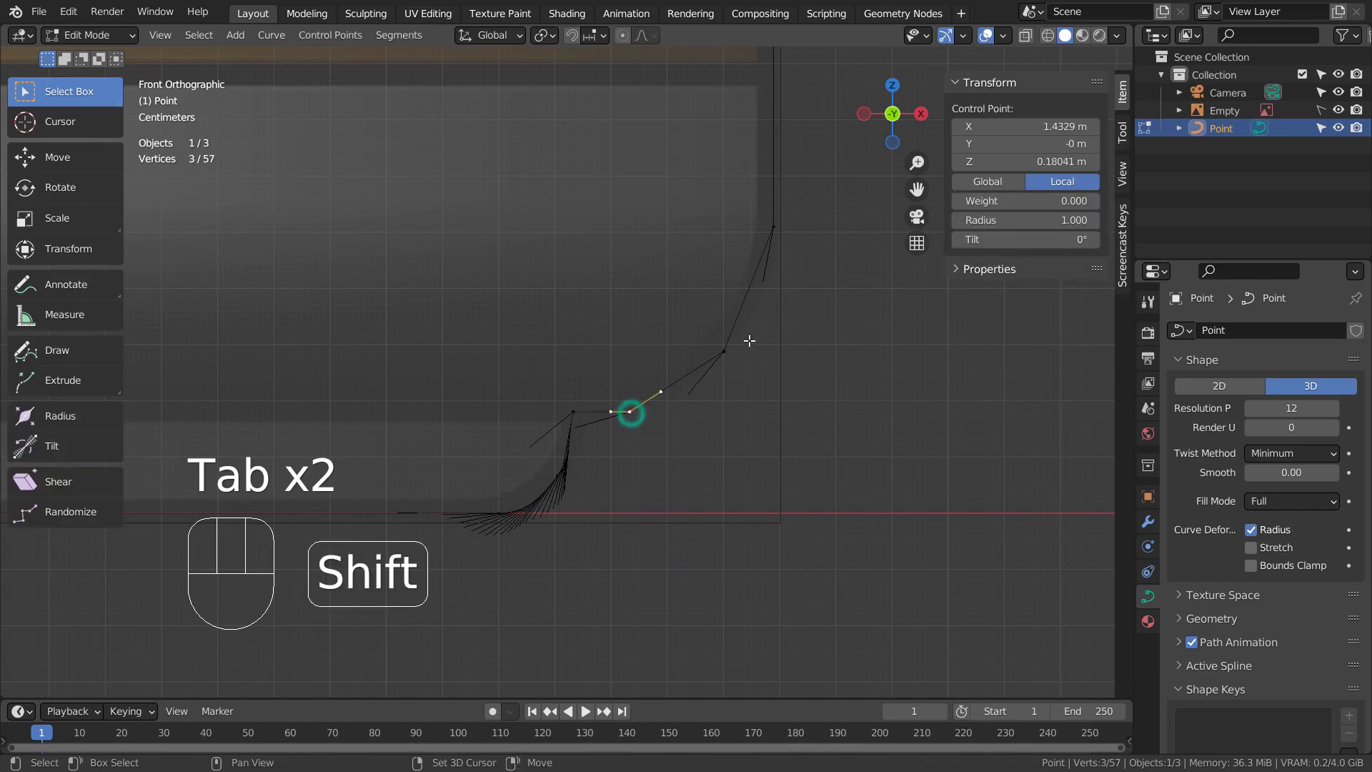
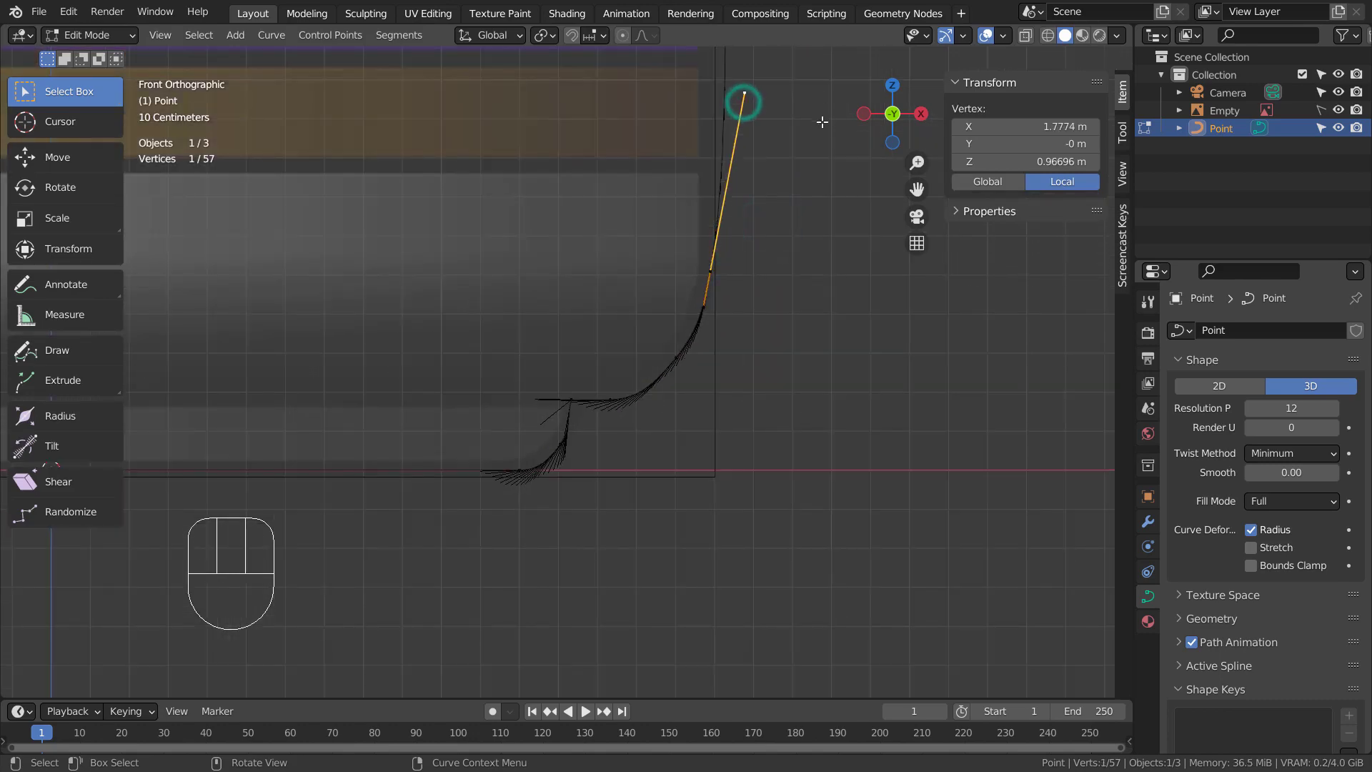
- Rotate the handles of a point on the bottle's side to straighten the wall
key(r)
click(836, 147)
drag(730, 262, 750, 262)
key(r)
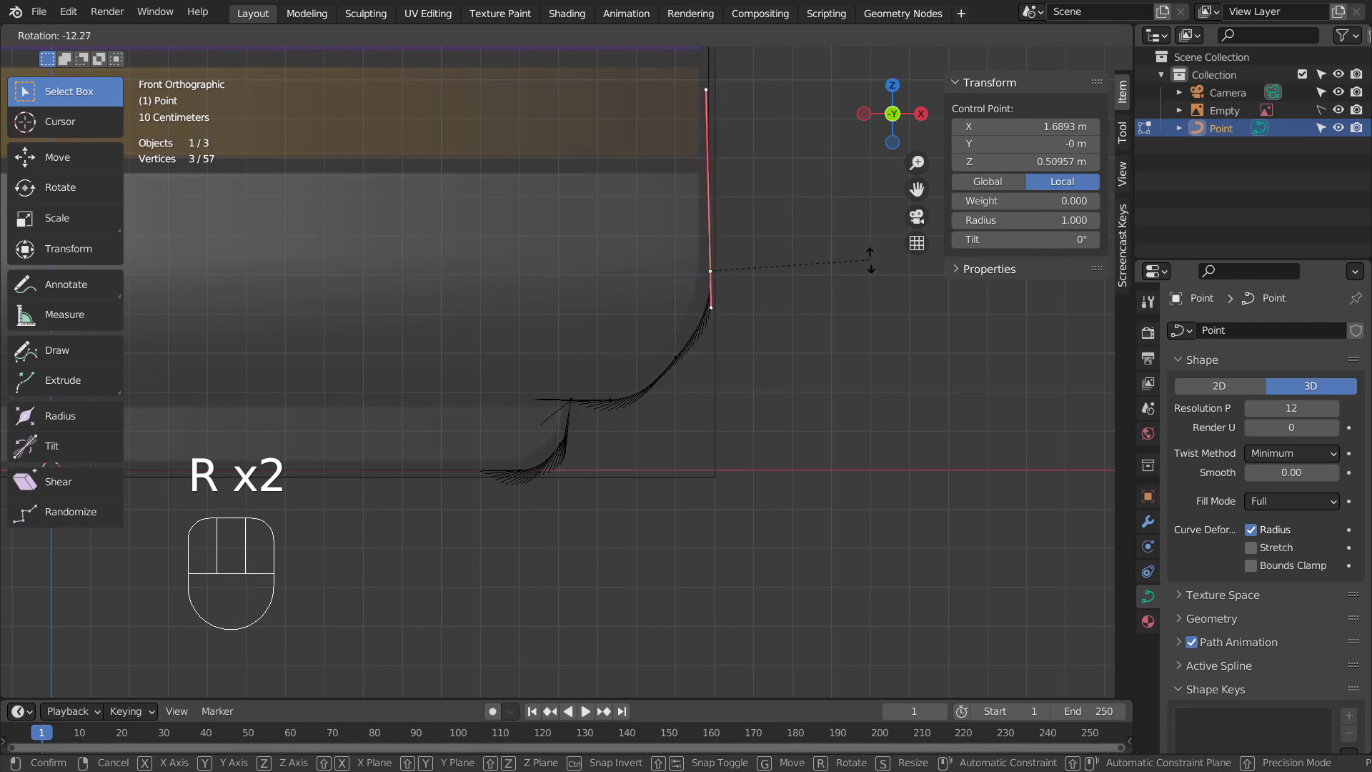
click(870, 258)
key(Tab)
- Bring the cap into view and rotate the handles of a cap-top point
drag(832, 208, 772, 386)
middle_click(734, 226)
drag(673, 395, 662, 468)
drag(661, 403, 661, 426)
drag(669, 363, 676, 450)
key(Tab)
click(506, 288)
key(v)
click(600, 448)
key(r)
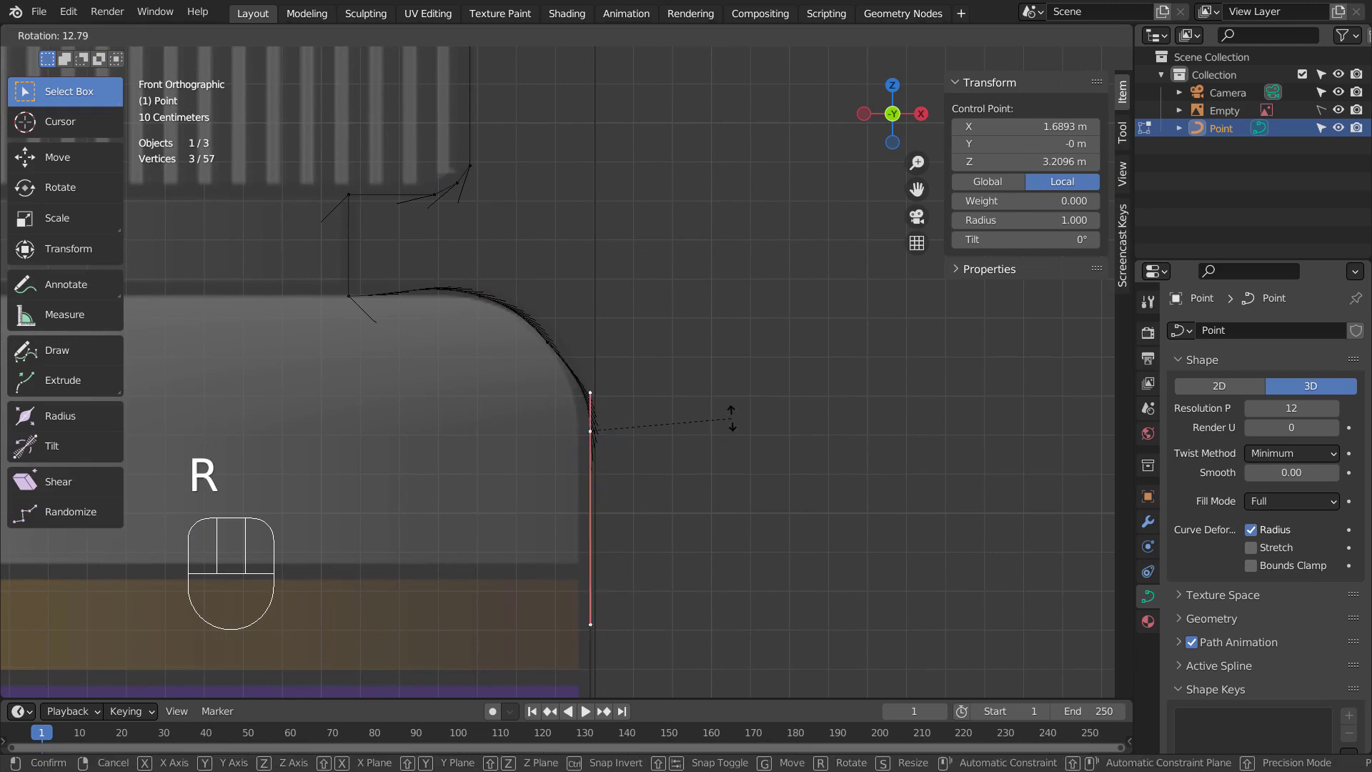
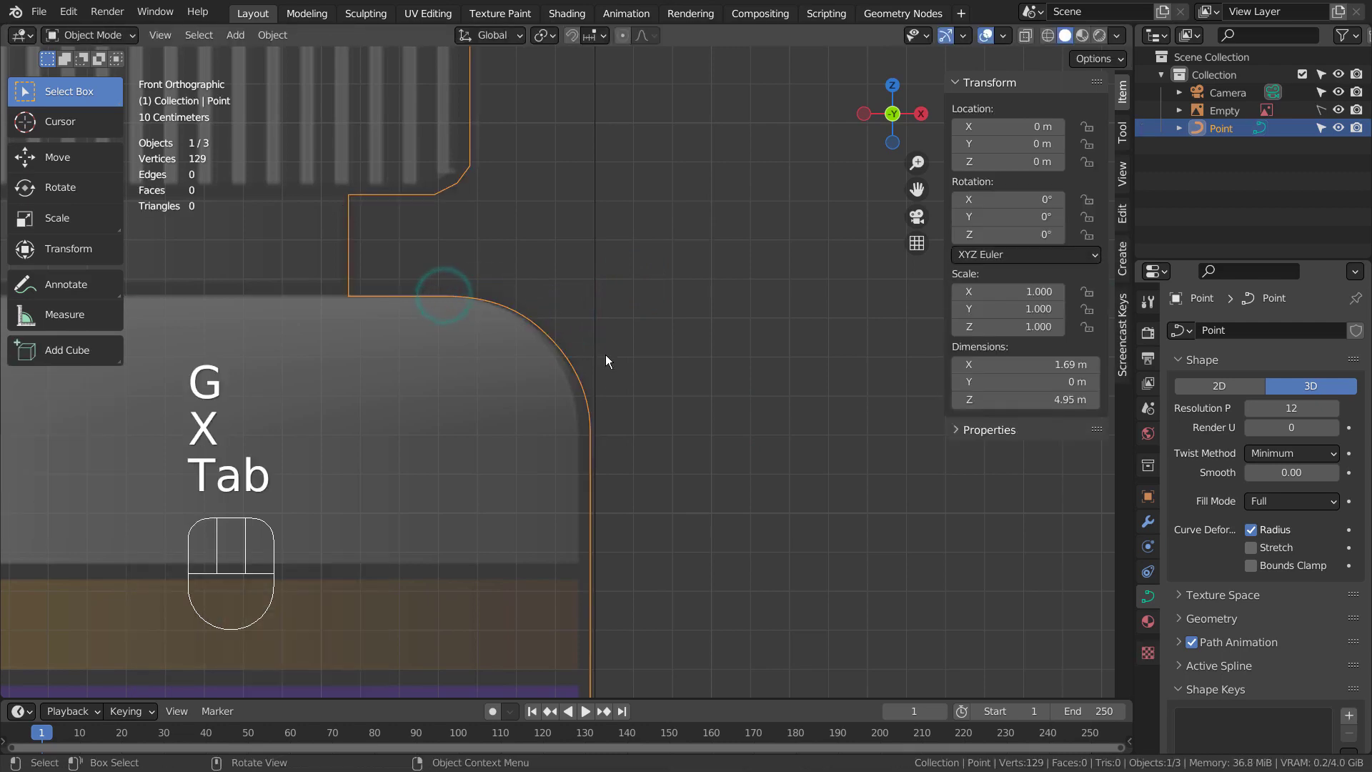
- Rotate and reposition the top corner point's handles so the cap edge rounds like the reference
drag(633, 280, 651, 497)
key(Tab)
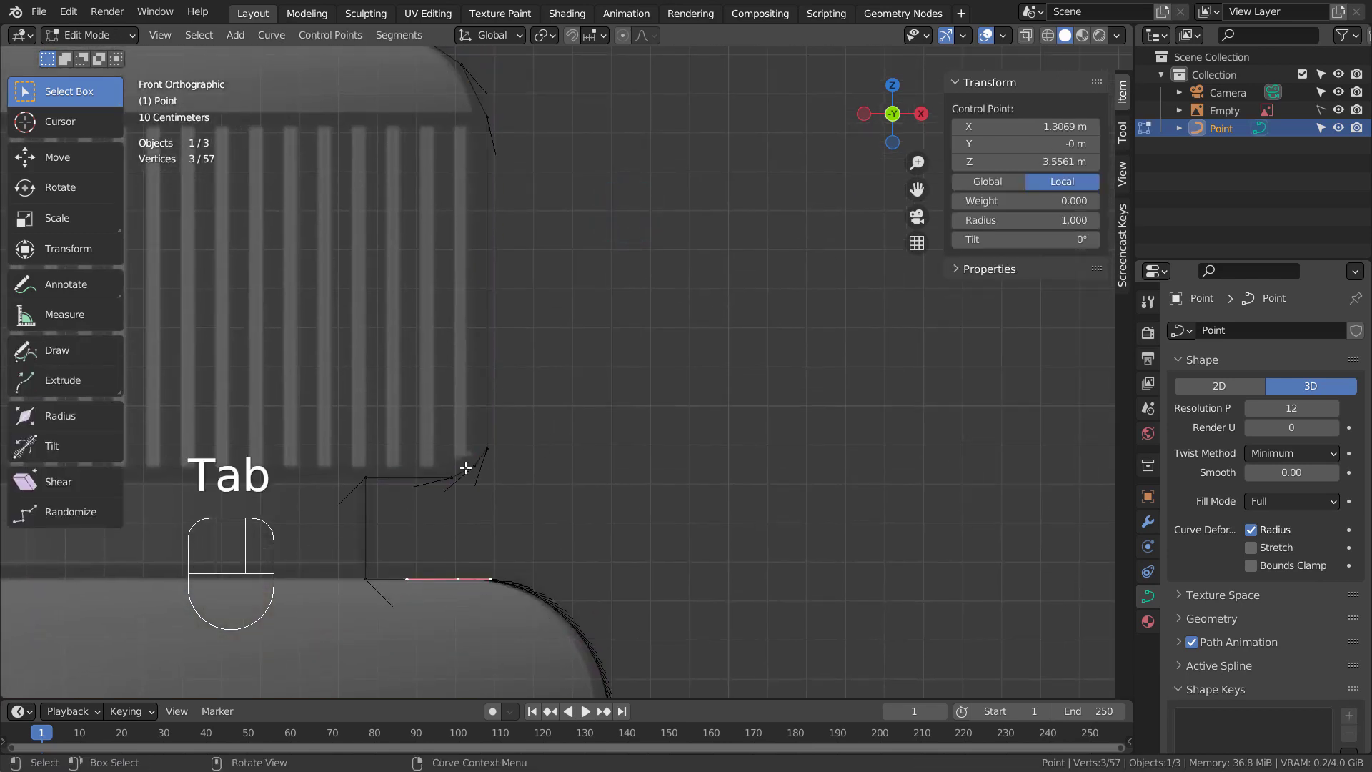
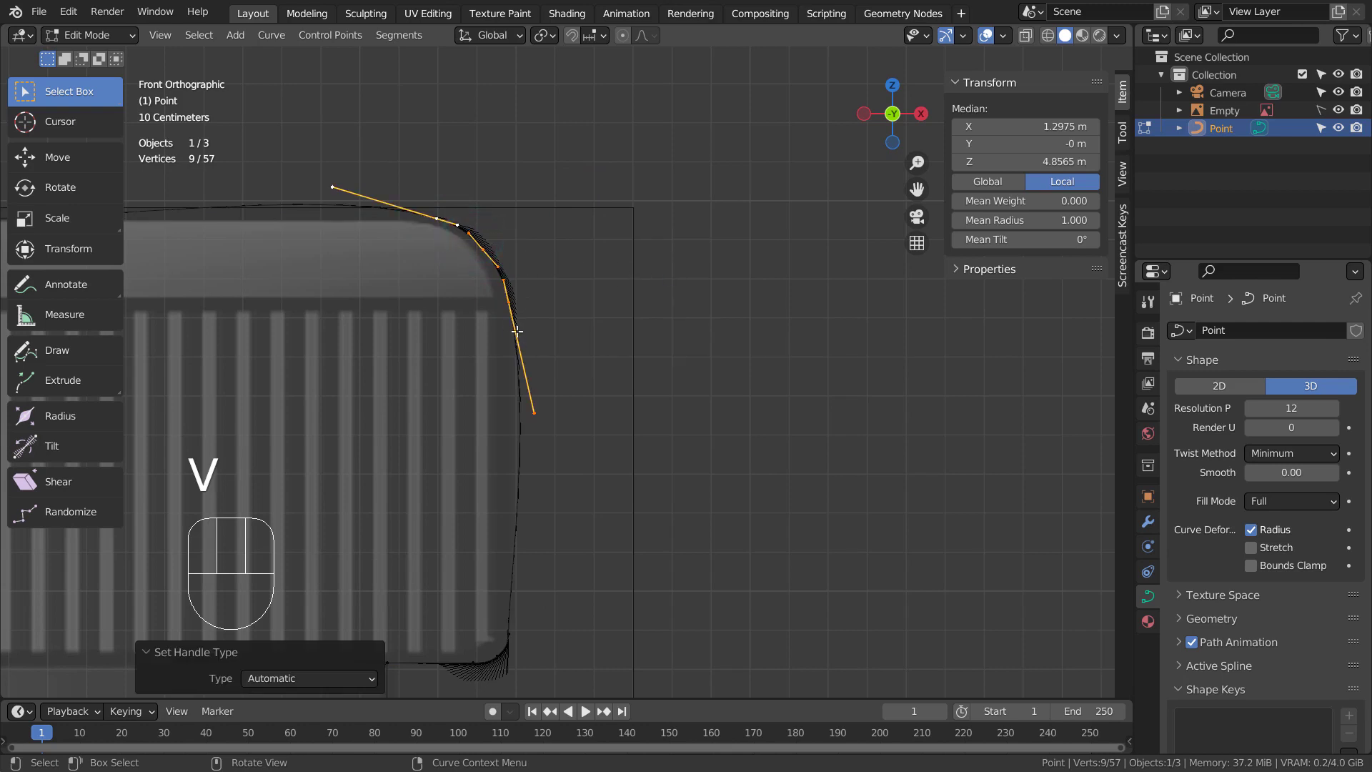
click(517, 310)
key(r)
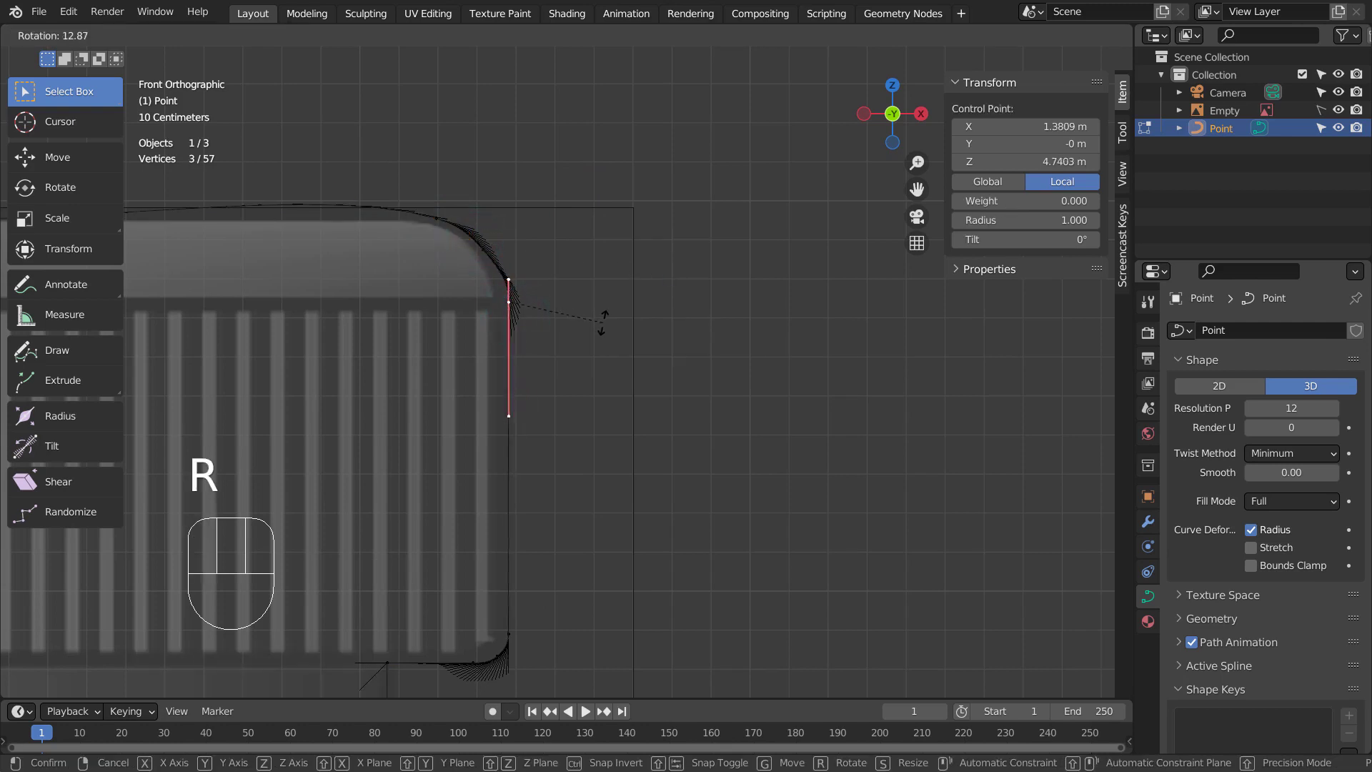
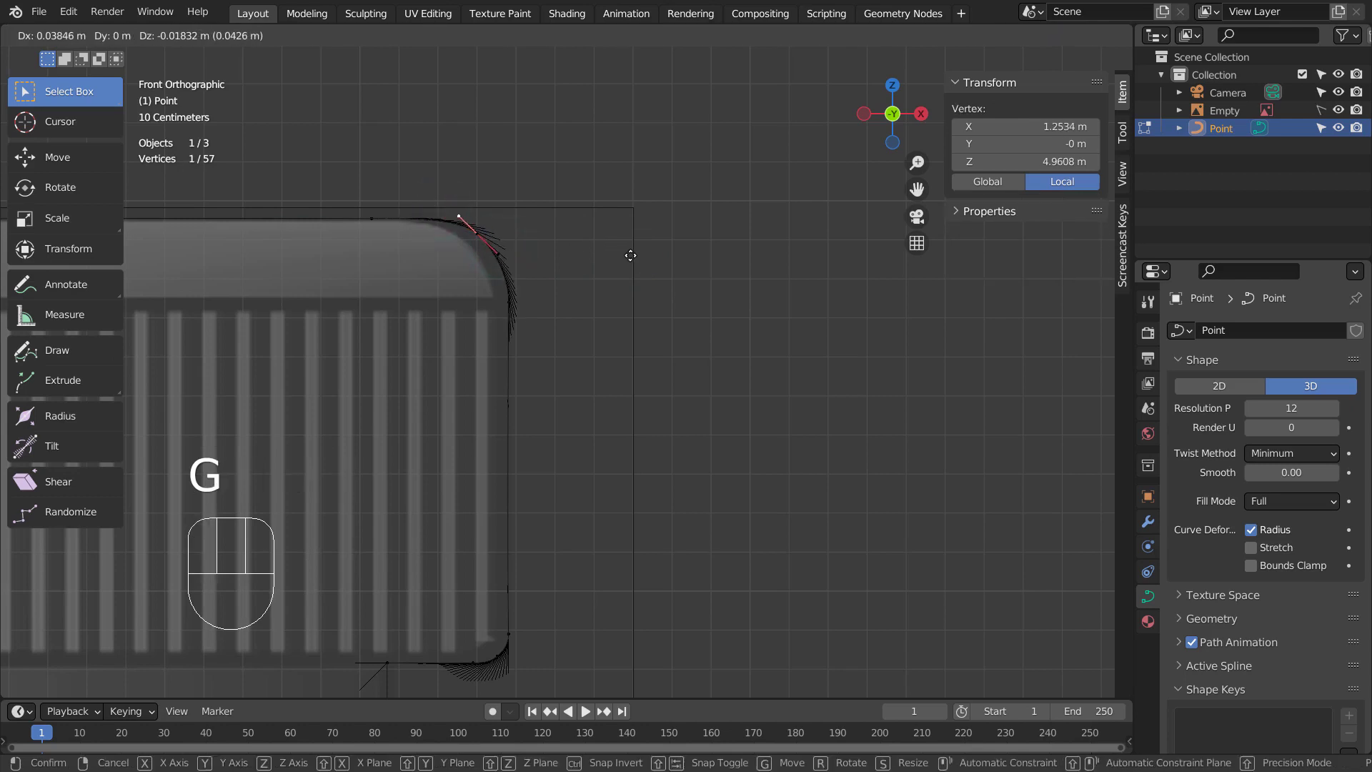
click(628, 250)
key(Tab)
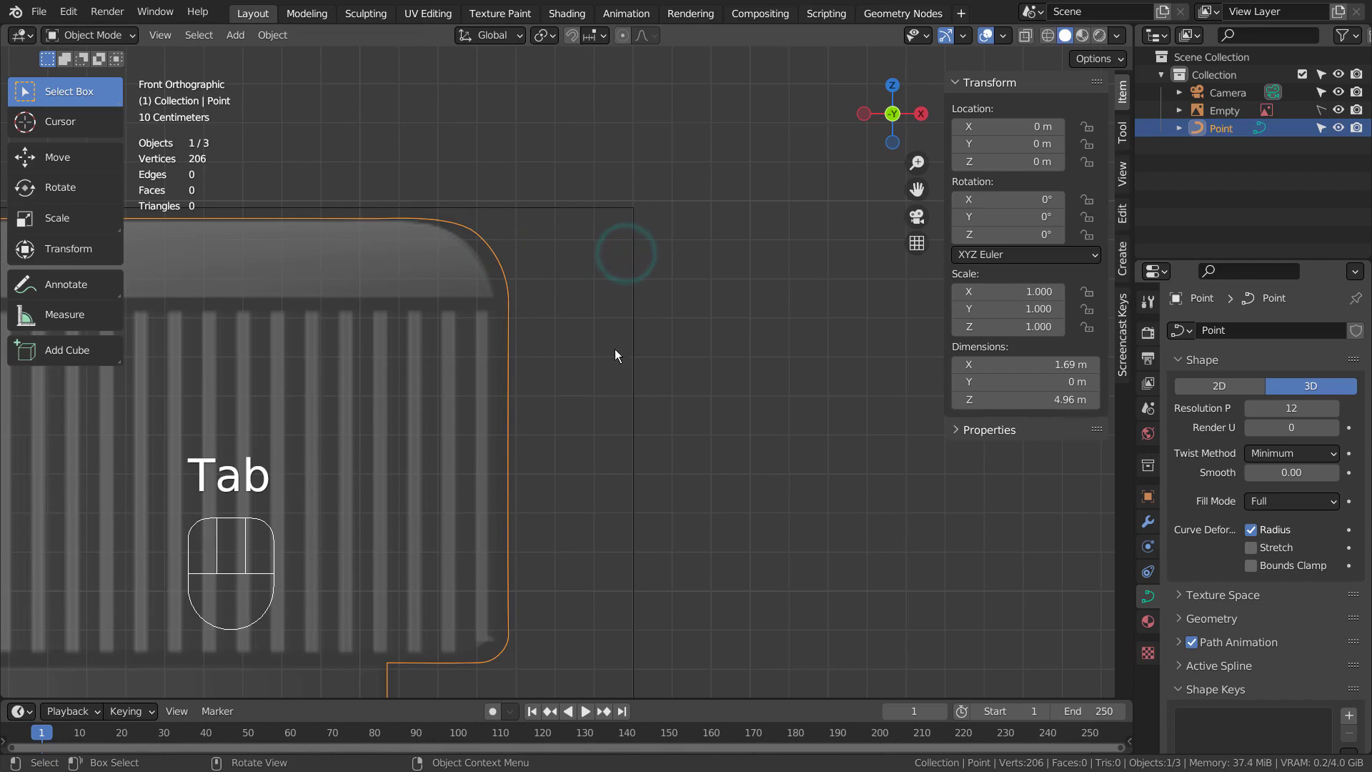
- Add a Screw modifier revolving the profile 360° around Z into a solid bottle
drag(765, 529, 675, 375)
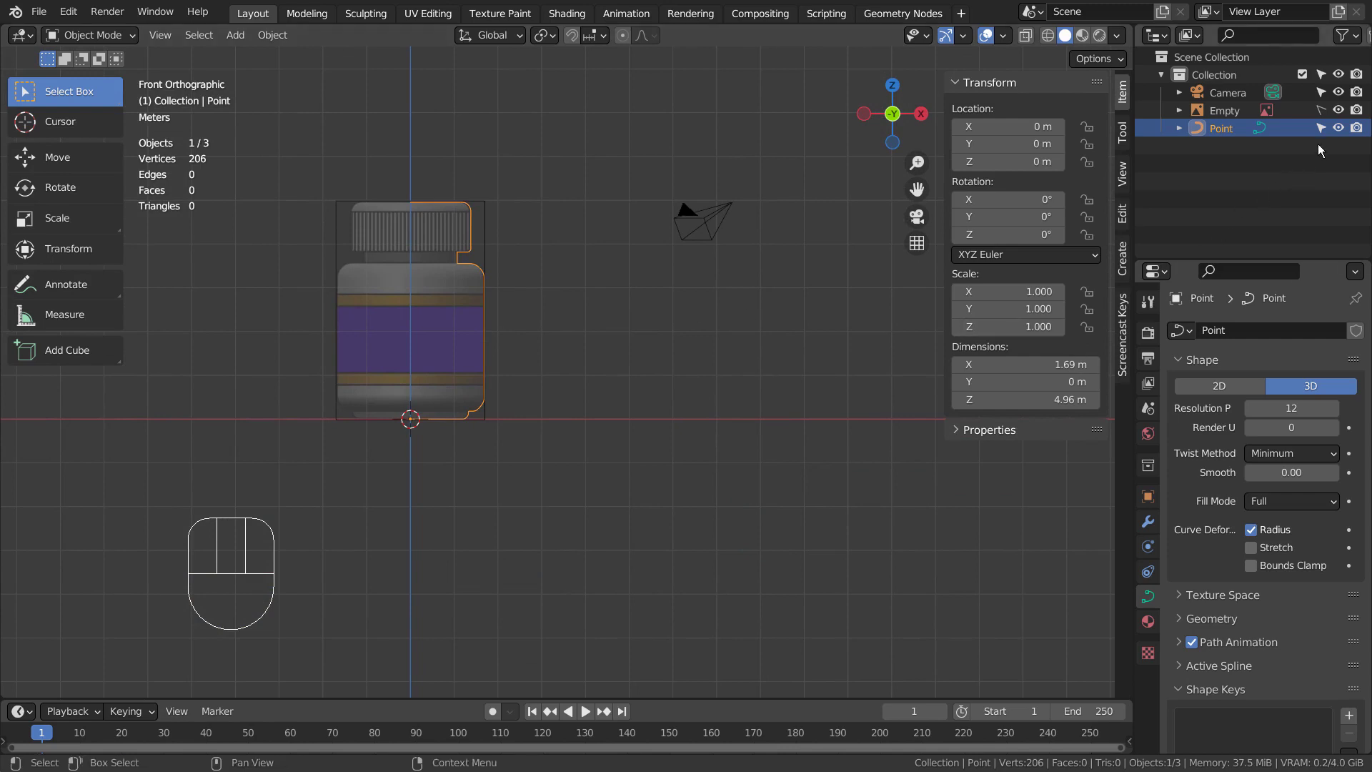
click(1152, 534)
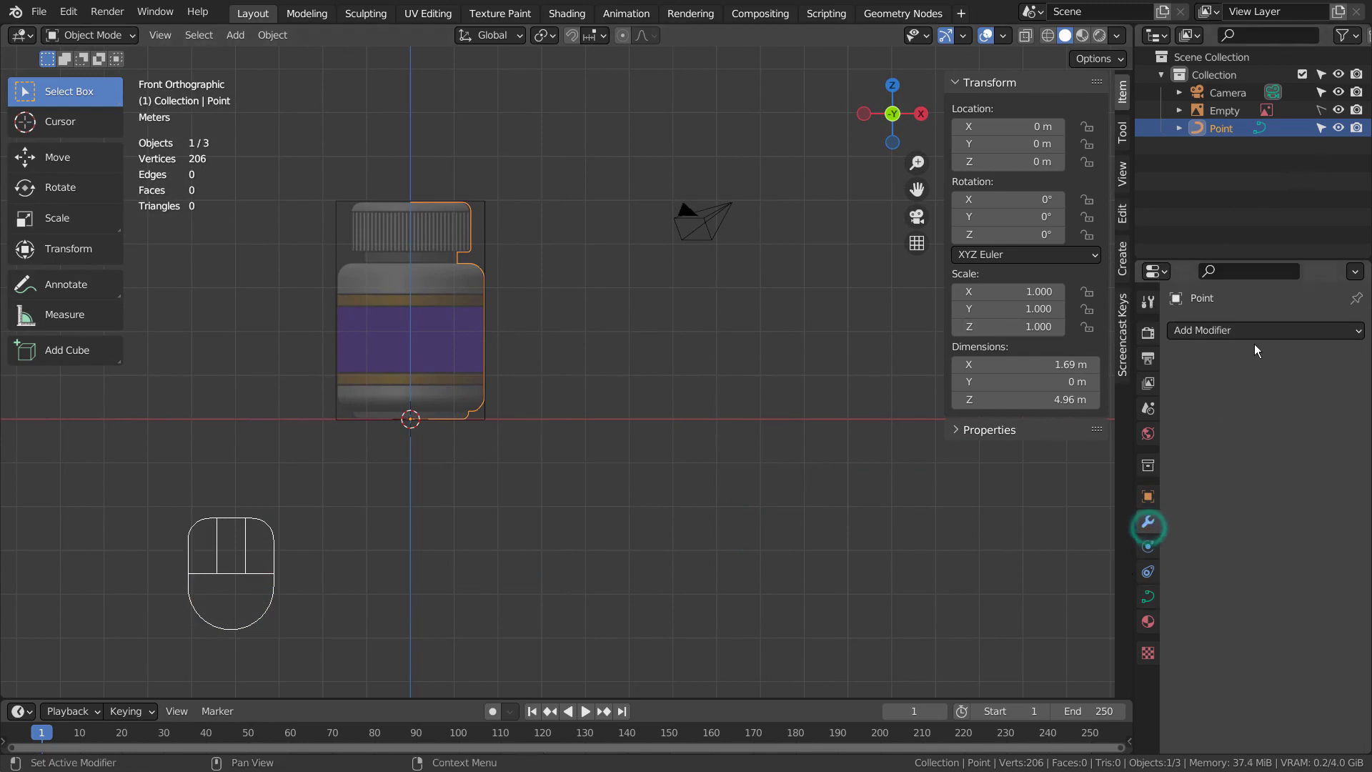
drag(1273, 328, 1101, 532)
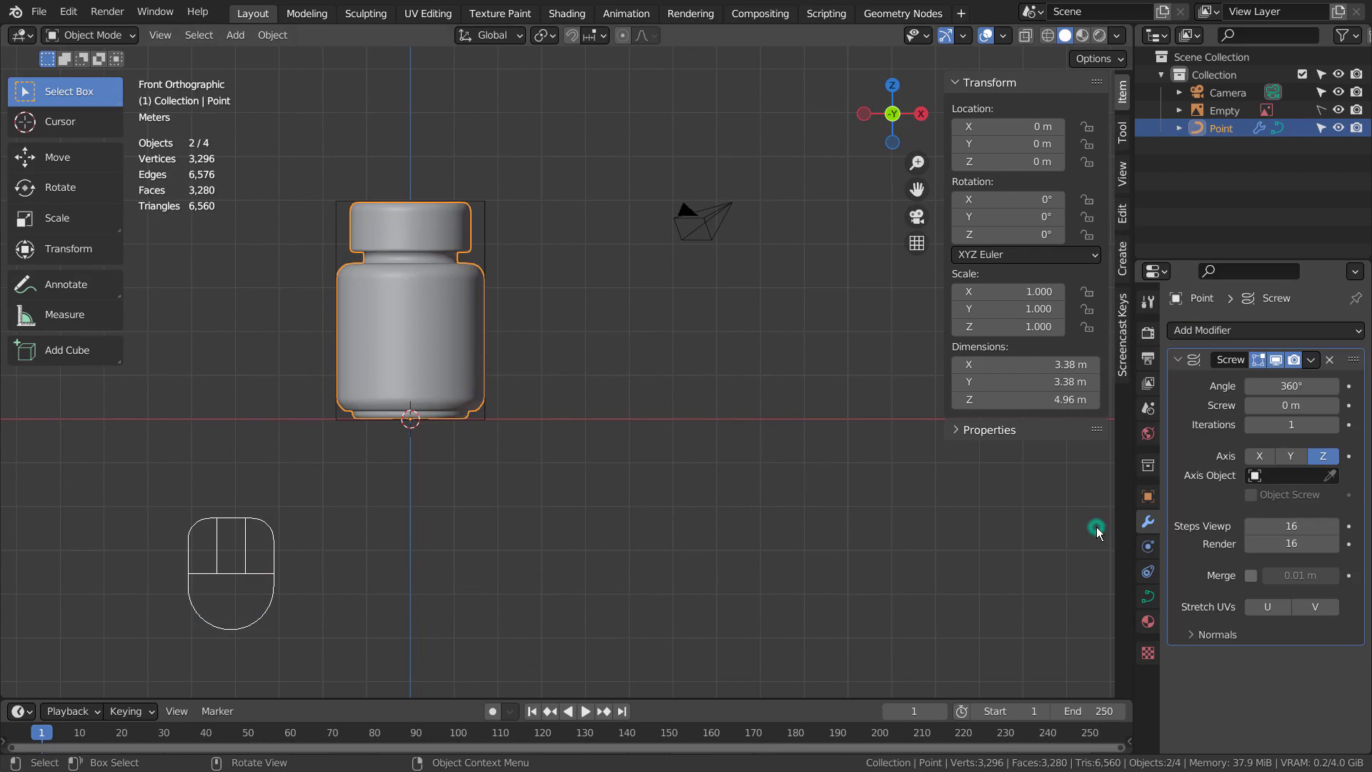
key(Tab)
key(Tab)
drag(751, 462, 757, 531)
- Add a Subdivision Surface, duplicate the bottle as Point.001 and hide the original curve Point
key(ctrl+3)
drag(577, 428, 621, 417)
key(shift+d)
click(1344, 138)
click(1330, 135)
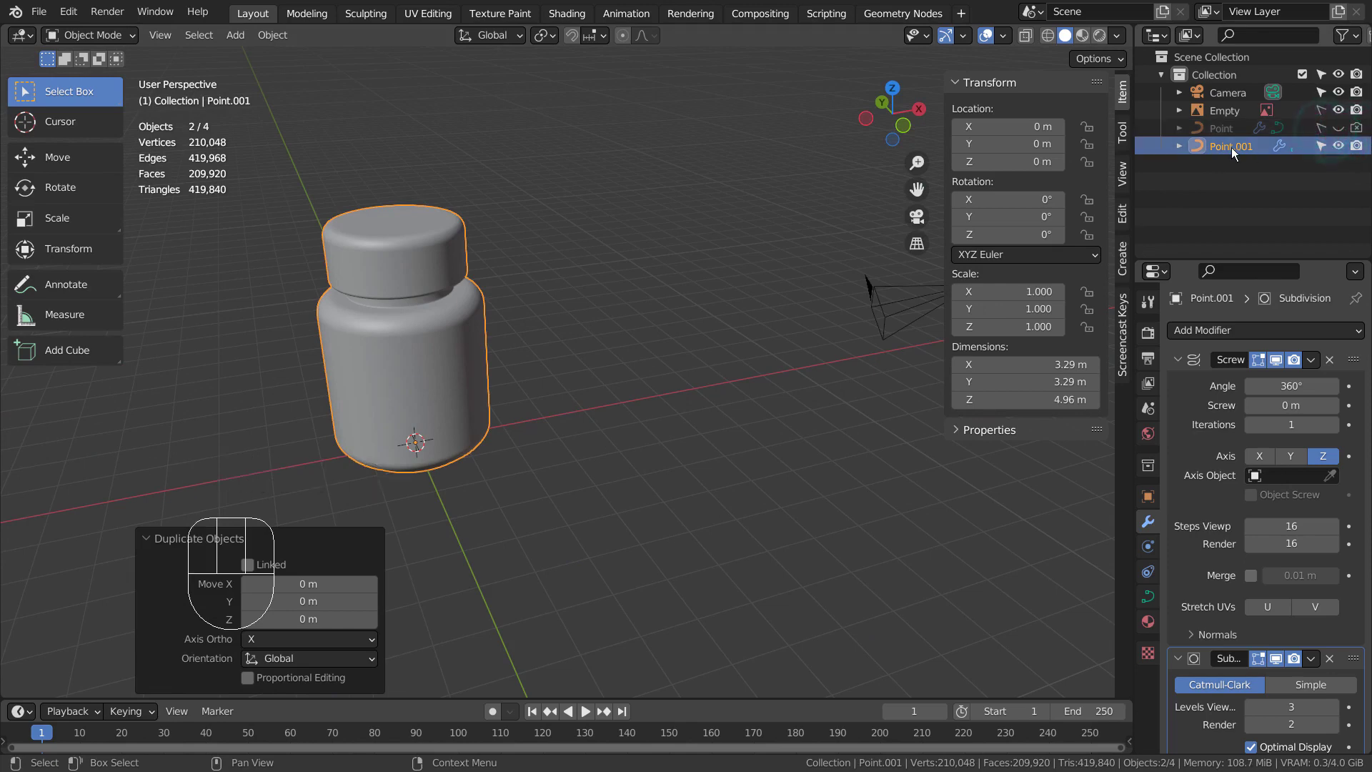
- Convert Point.001 to a mesh with its modifiers applied and view it in front wireframe
click(1185, 391)
key(ctrl+a)
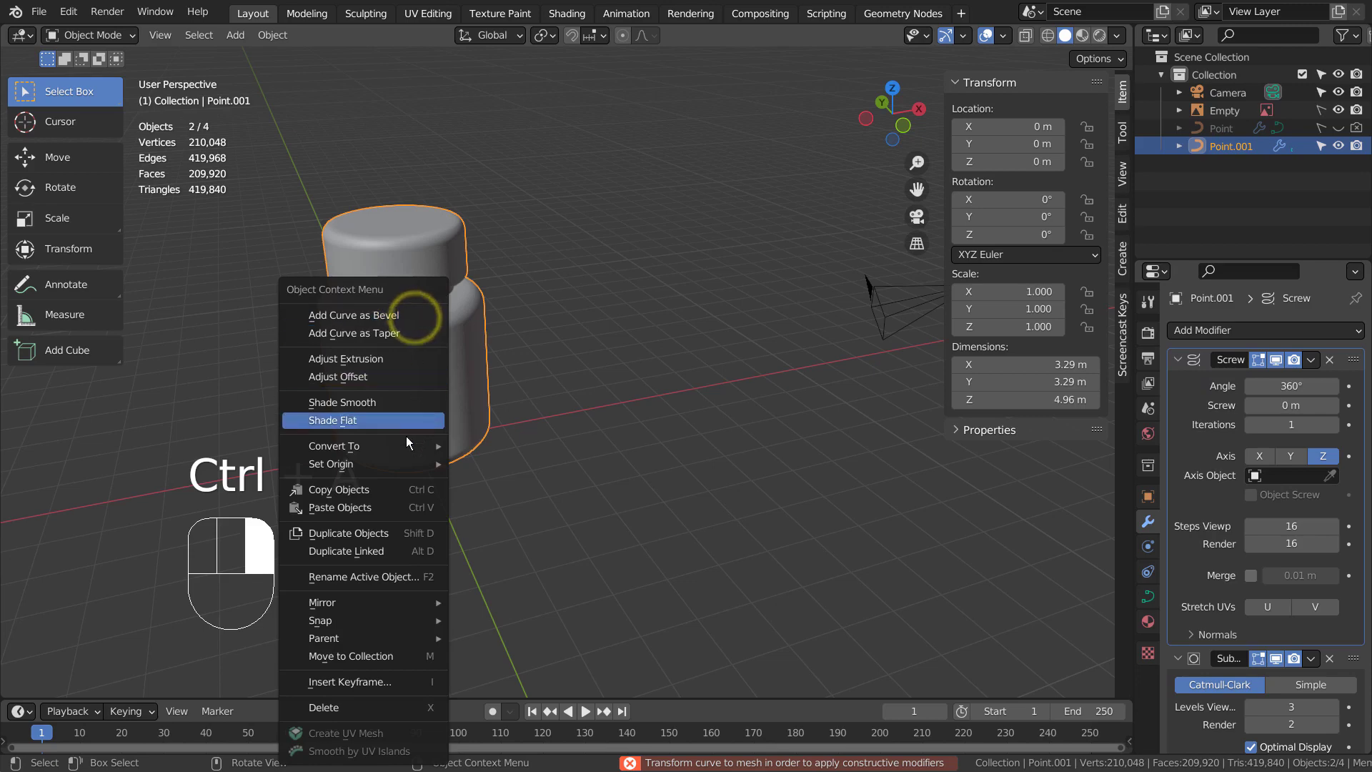
drag(415, 444, 775, 434)
click(776, 435)
click(437, 368)
key(KP_1)
key(shift+z)
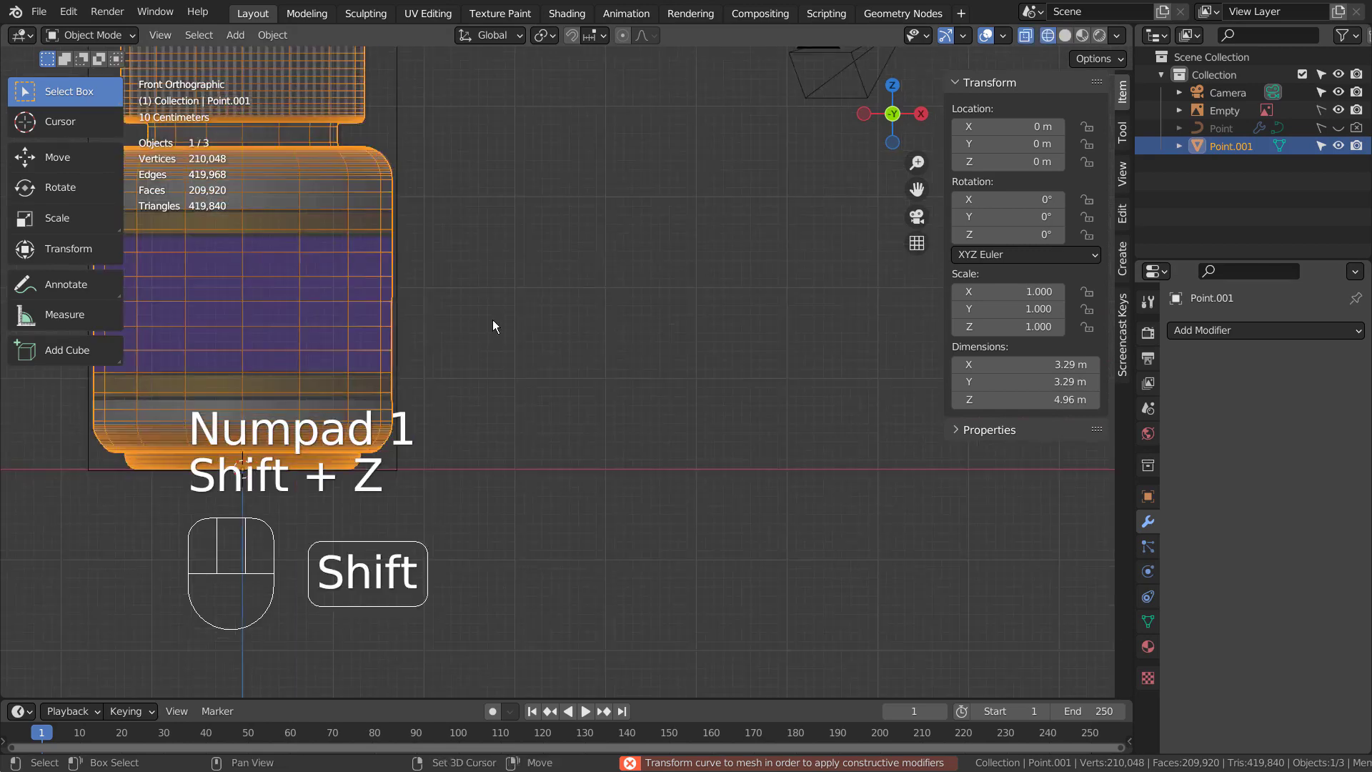
- Inspect the converted mesh in and out of Edit Mode, then start adding a new object
middle_click(534, 346)
middle_click(602, 472)
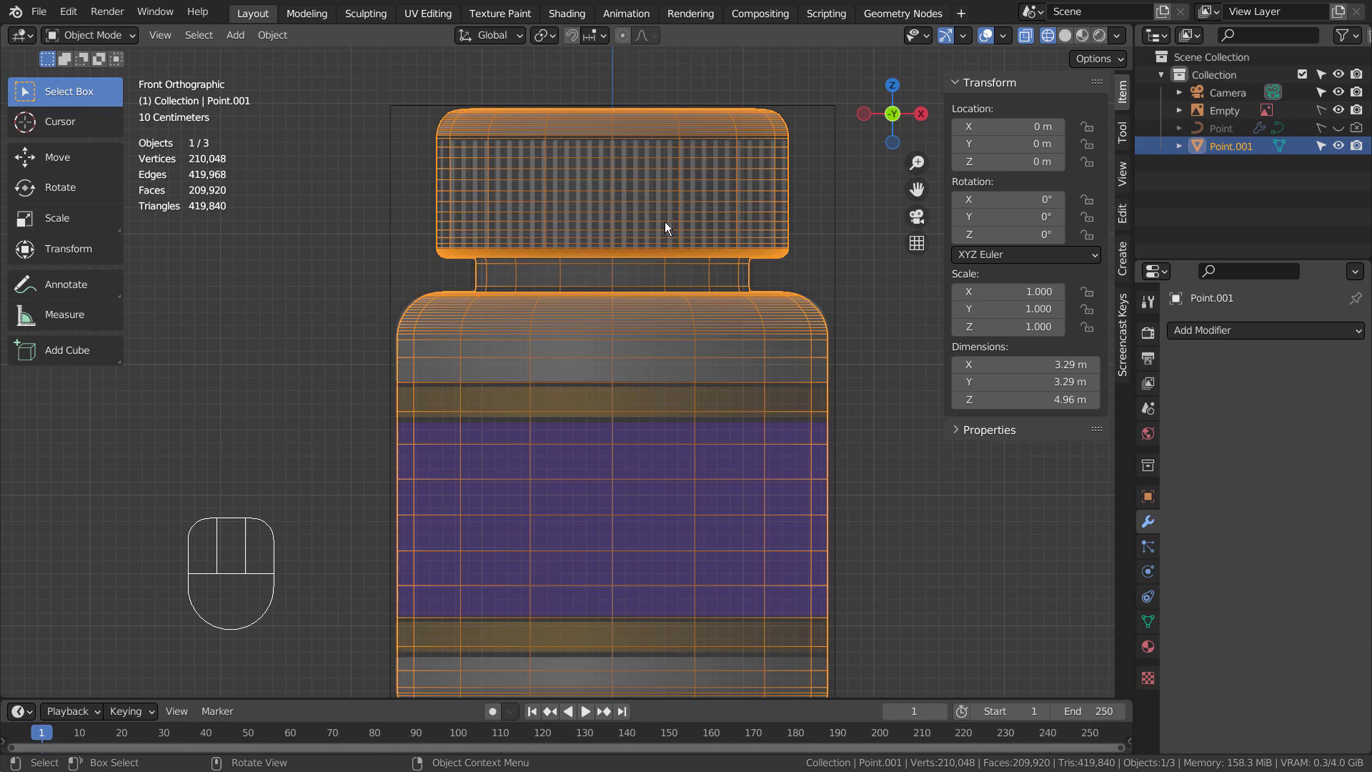
key(Tab)
key(Tab)
key(Tab)
click(767, 328)
key(Tab)
click(770, 338)
key(shift+a)
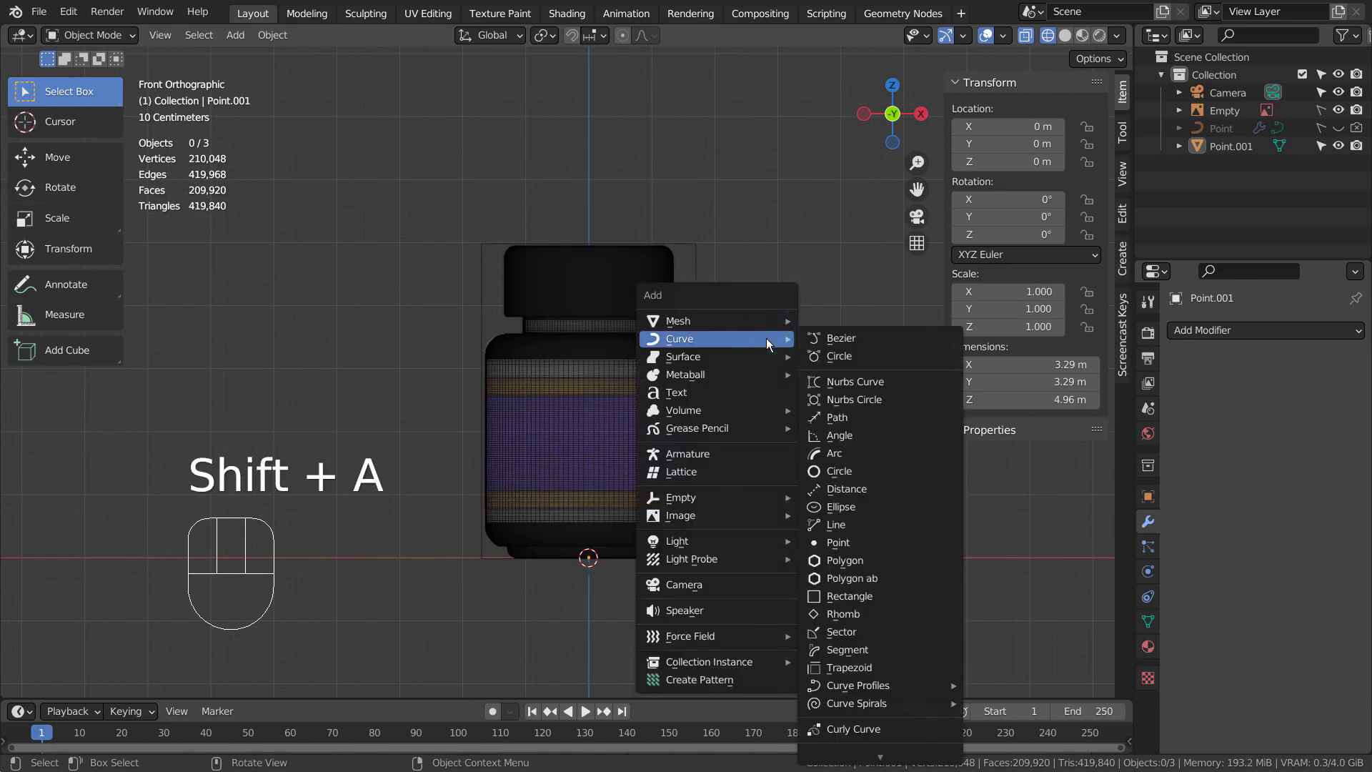
key(Tab)
key(Tab)
click(619, 383)
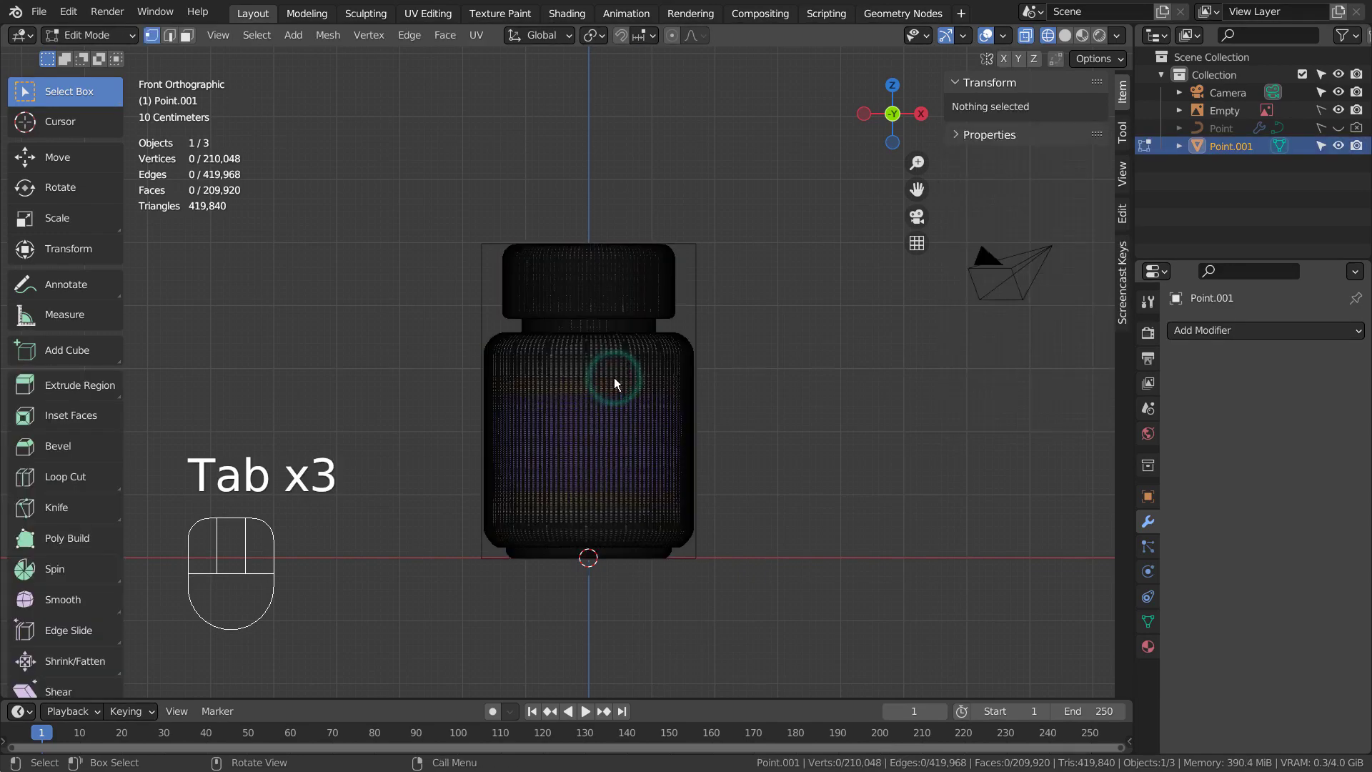
key(Tab)
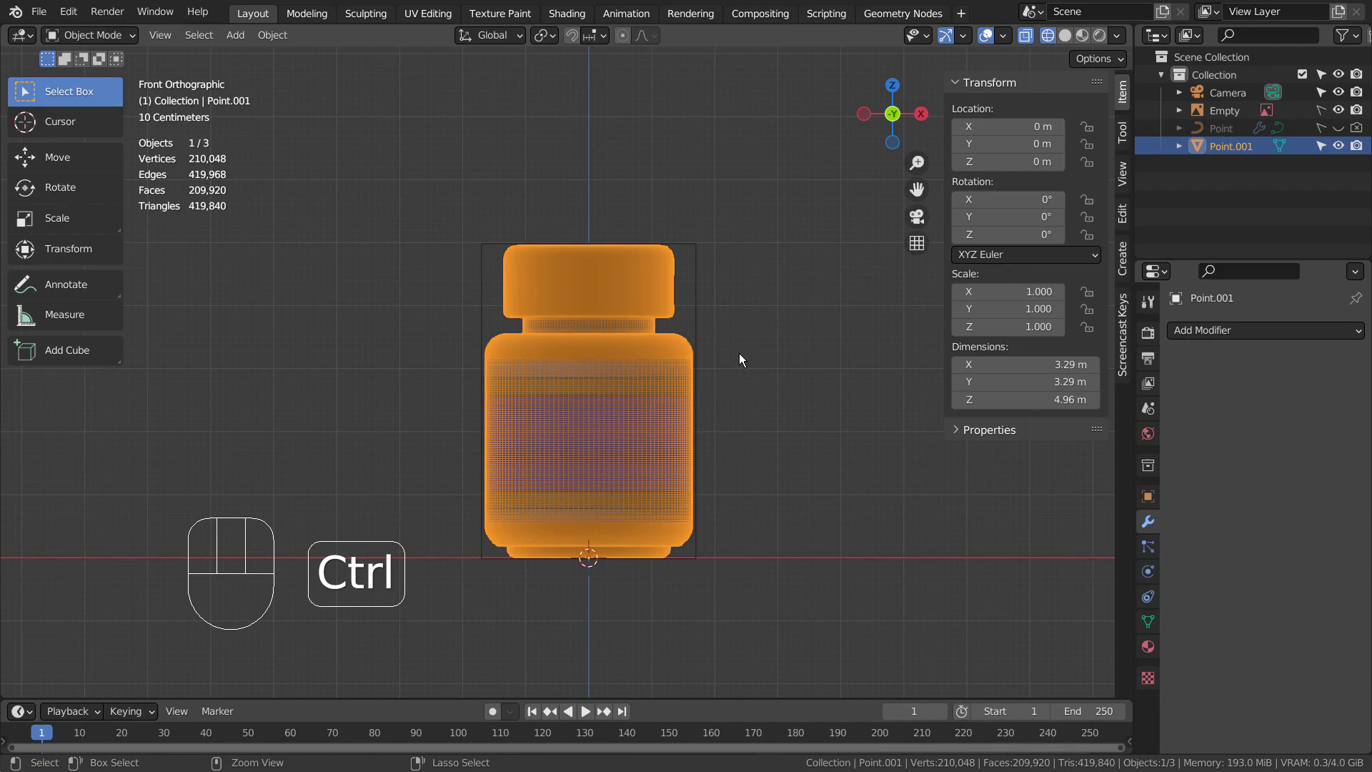
key(ctrl+z)
key(ctrl+z)
key(ctrl+z)
key(ctrl+z)
key(ctrl+z)
key(ctrl+z)
key(ctrl+z)
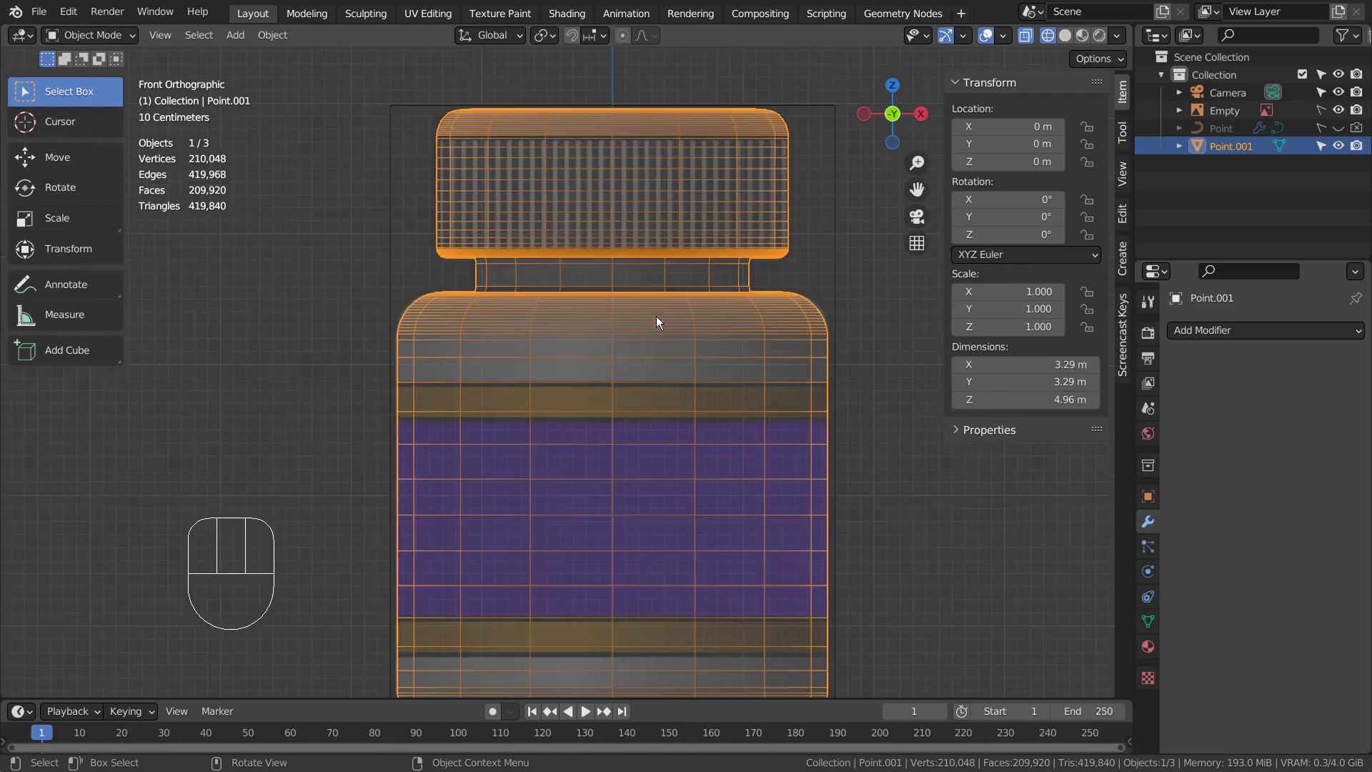
click(839, 416)
drag(873, 481, 706, 457)
click(574, 447)
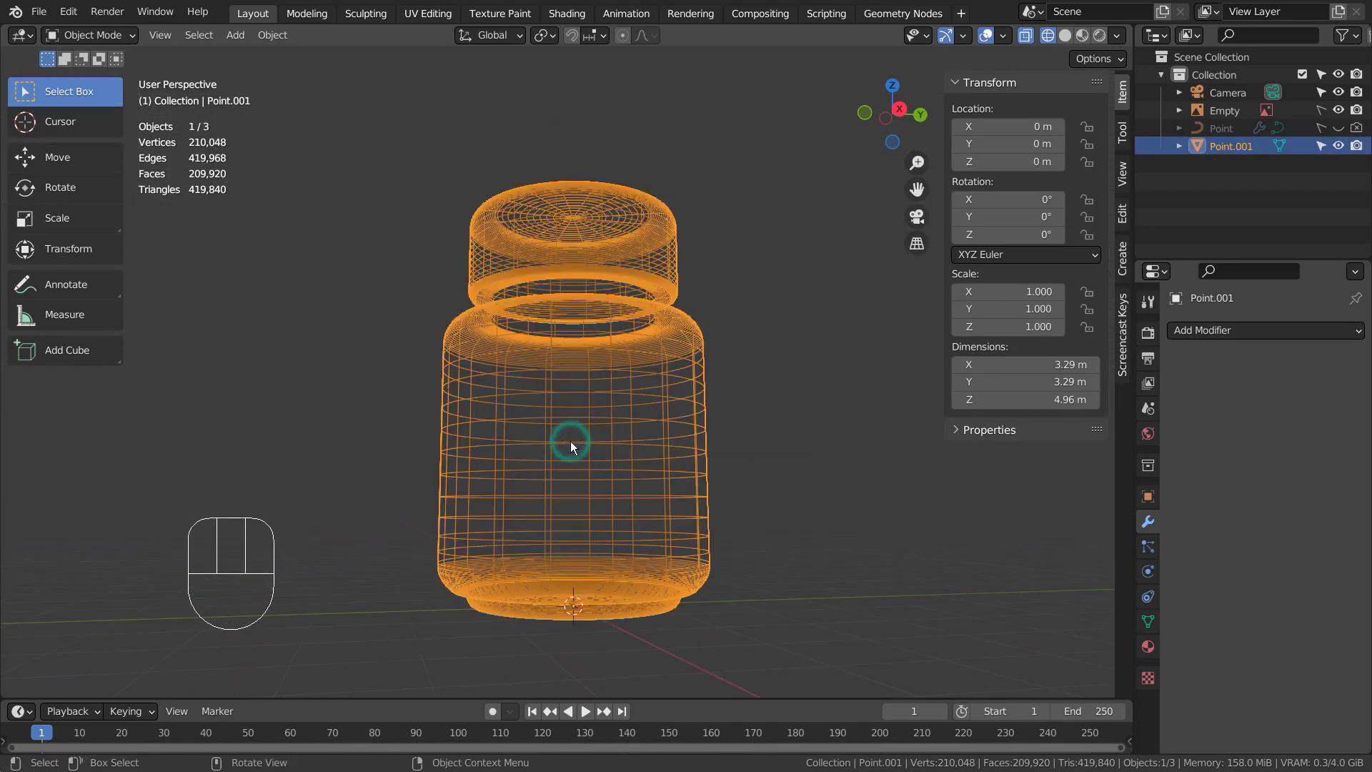
key(KP_1)
drag(991, 416, 917, 449)
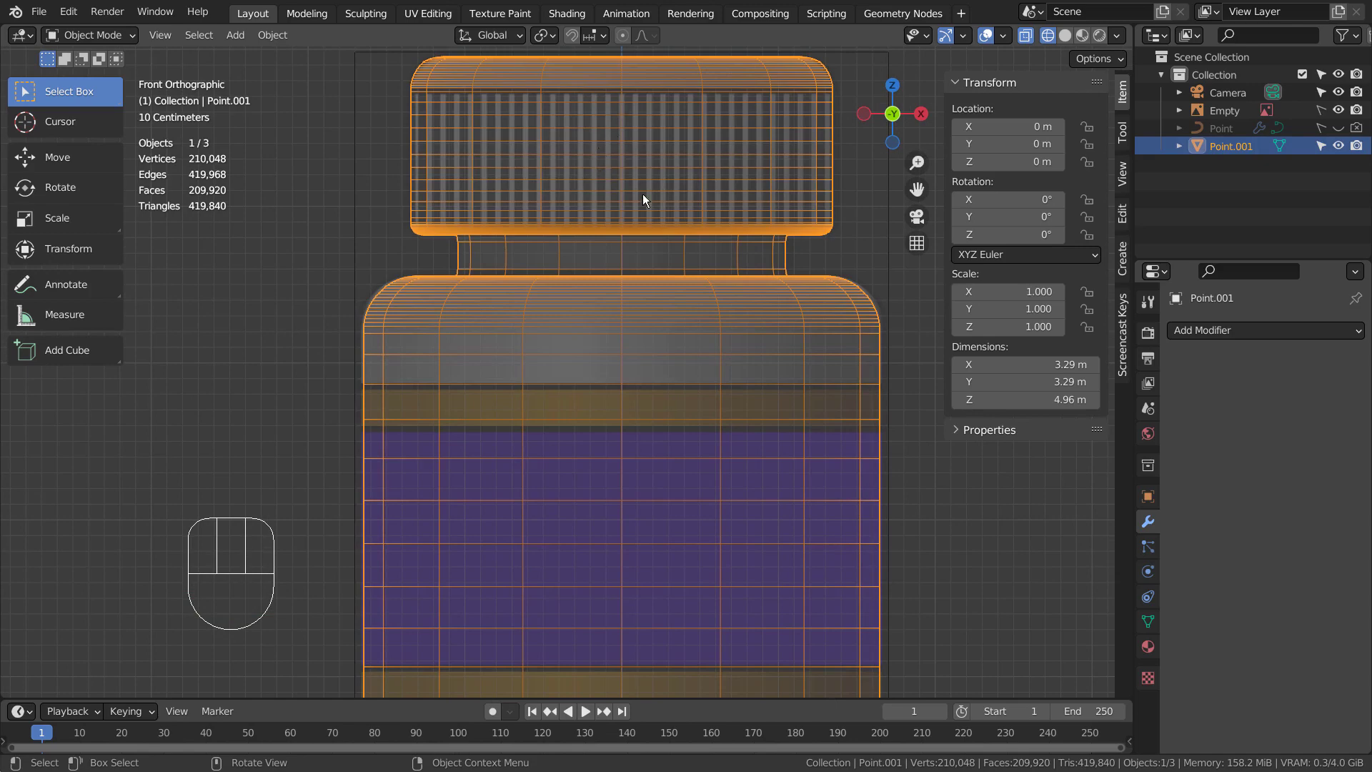
key(shift+a)
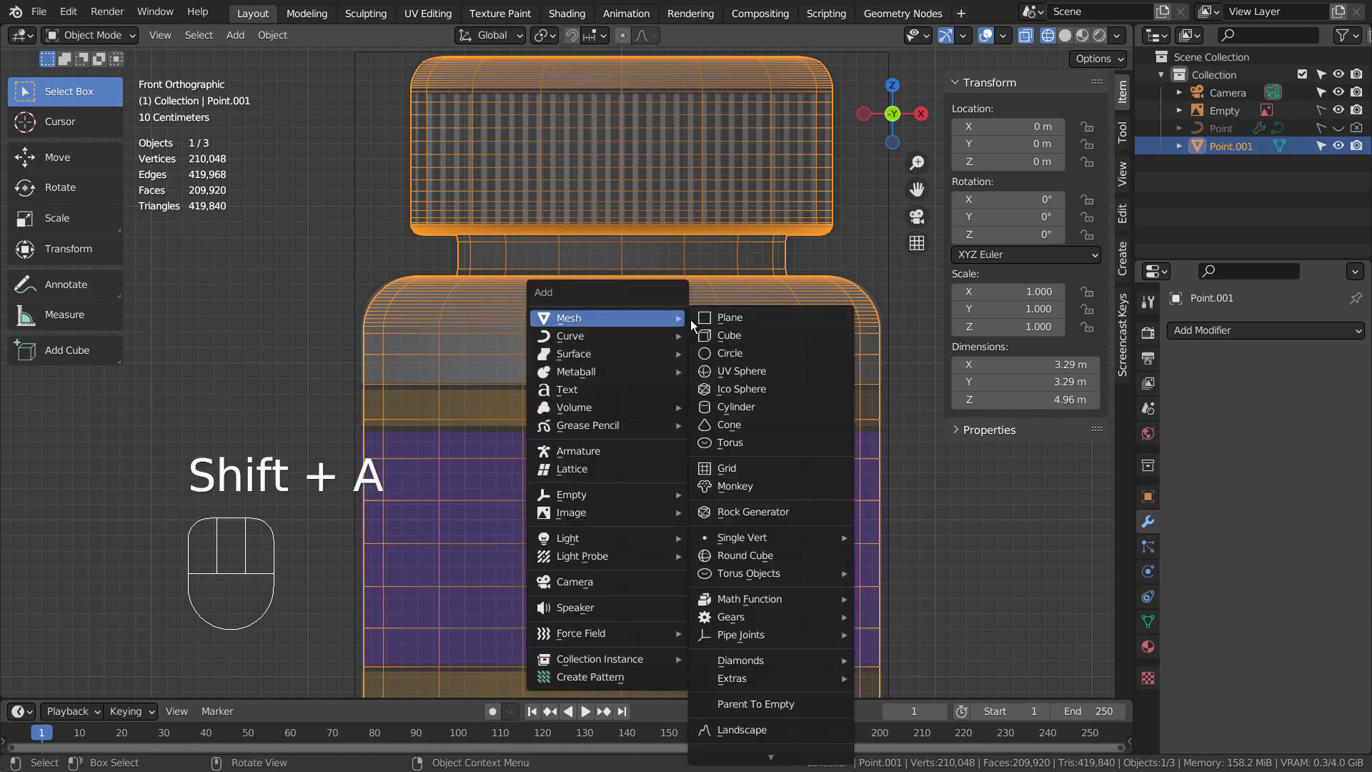
- Add a cube and scale it into a slender post about 0.8 m tall along Z
key(s)
click(609, 527)
key(s)
key(z)
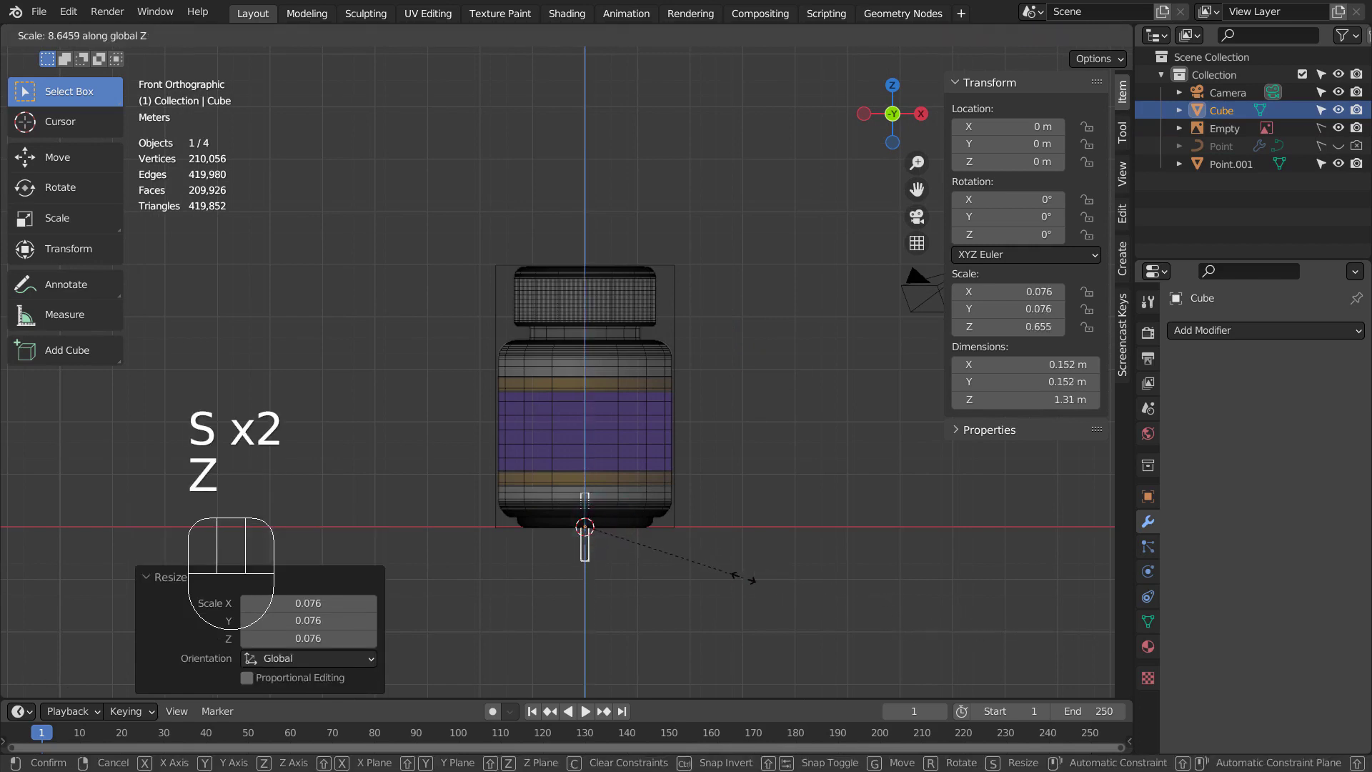
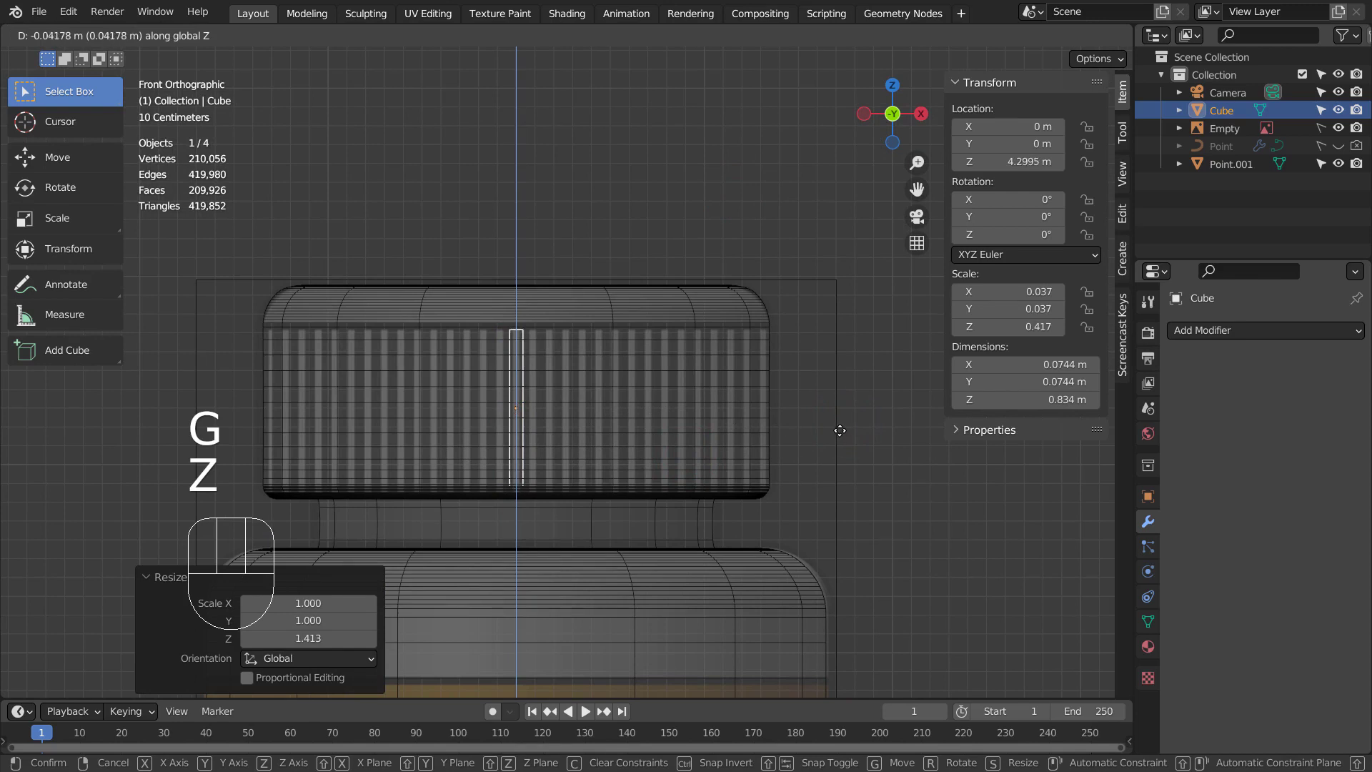
click(847, 433)
key(s)
key(z)
click(834, 434)
- Raise the slender cube along Z up to the cap's height near the bottle's neck
key(g)
key(z)
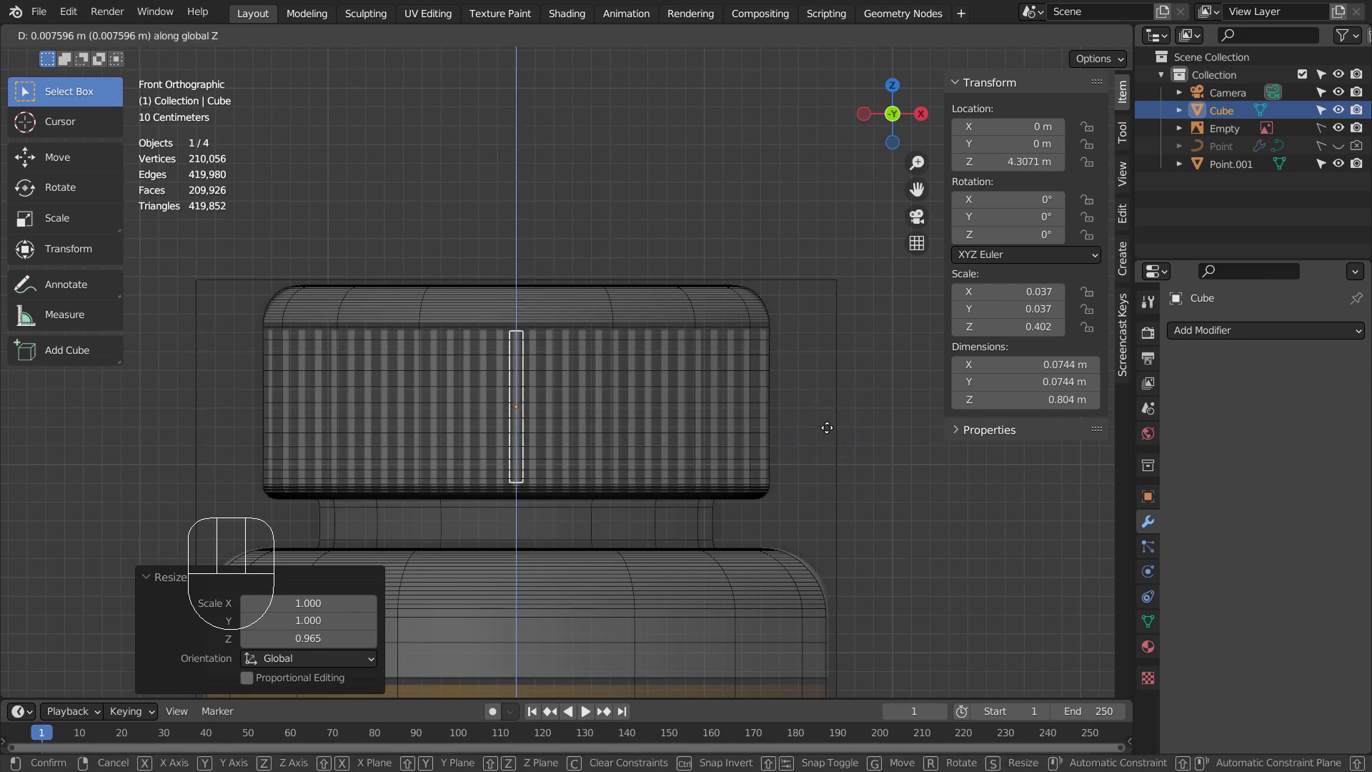
drag(832, 433, 868, 436)
middle_click(869, 441)
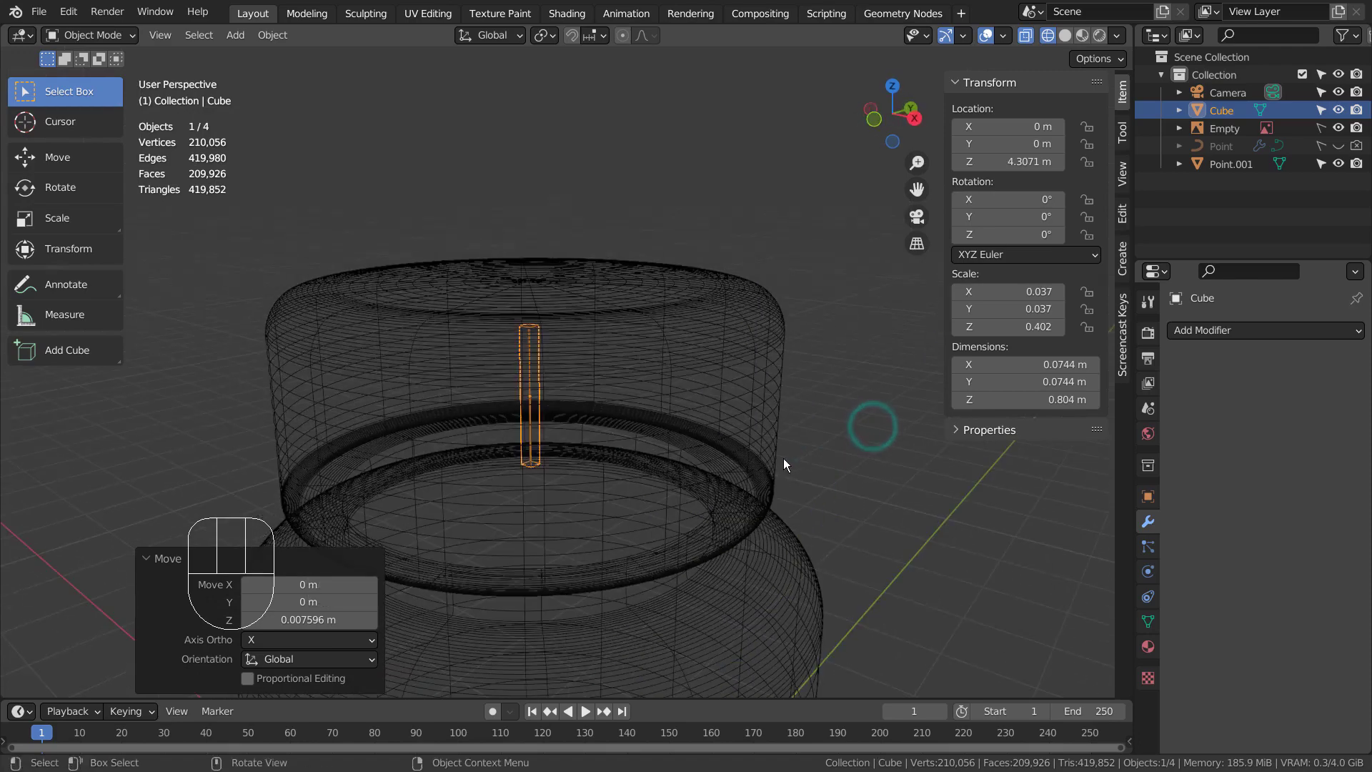
- From top view, slide the cube along X out to the cap's outer edge
key(KP_7)
key(g)
key(y)
key(x)
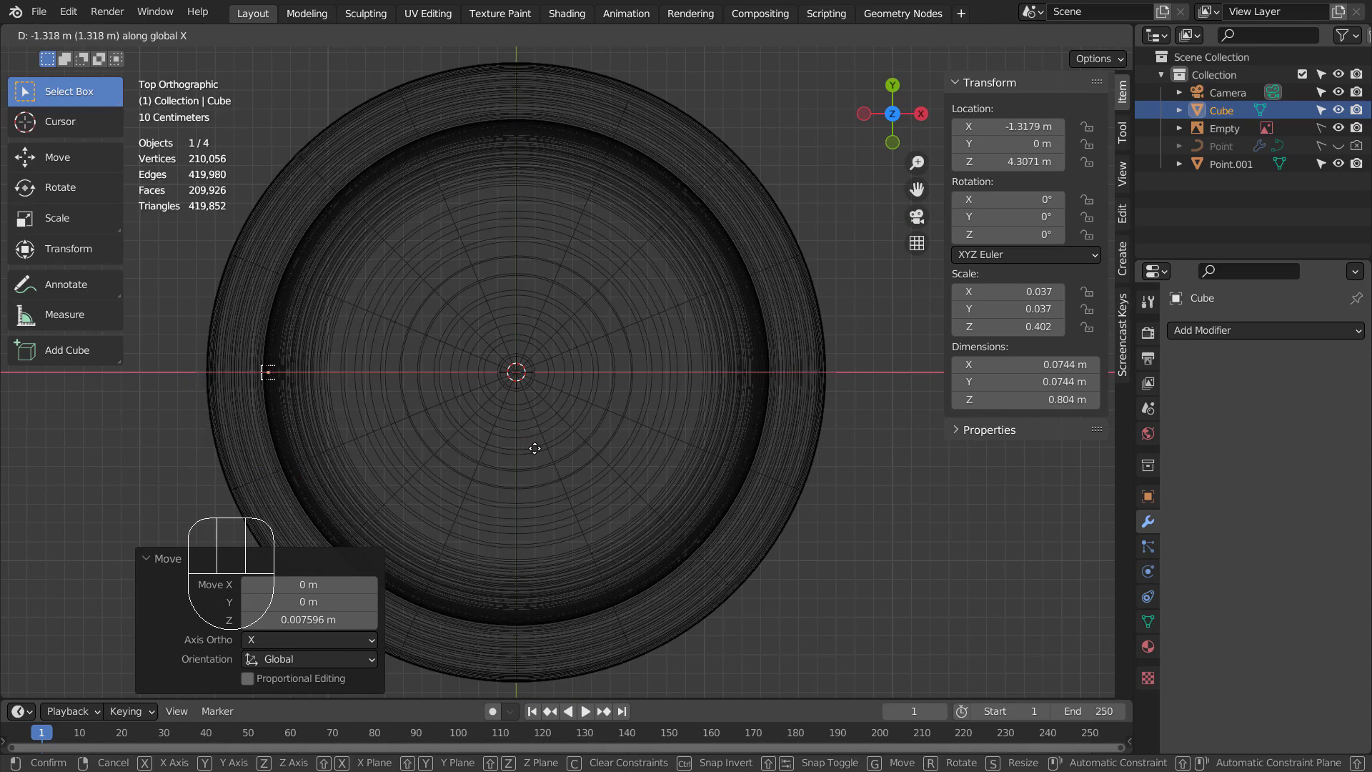
click(542, 451)
- Add Empty.001 at the world origin, then apply the cube's location and scale to its mesh
key(KP_1)
key(KP_1)
key(KP_3)
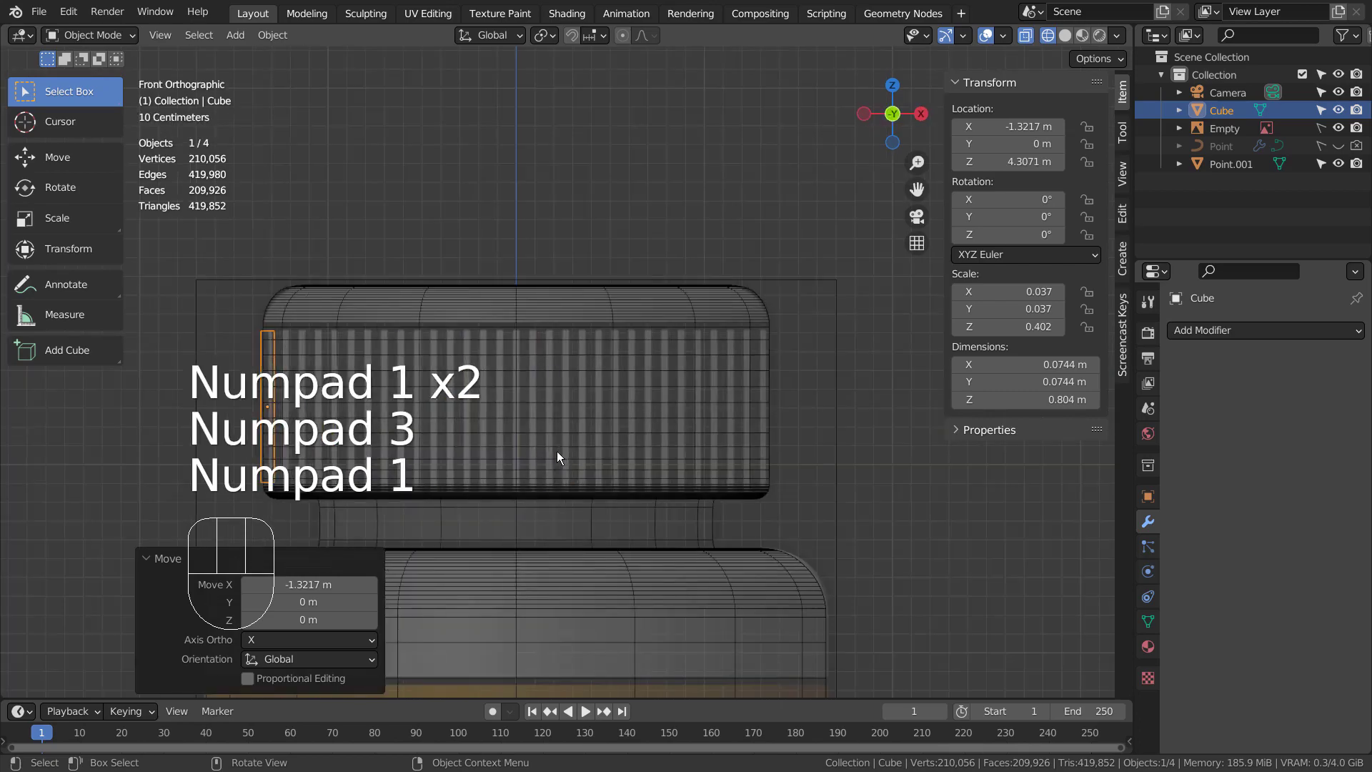
key(KP_1)
key(KP_7)
key(KP_1)
key(KP_7)
key(shift+a)
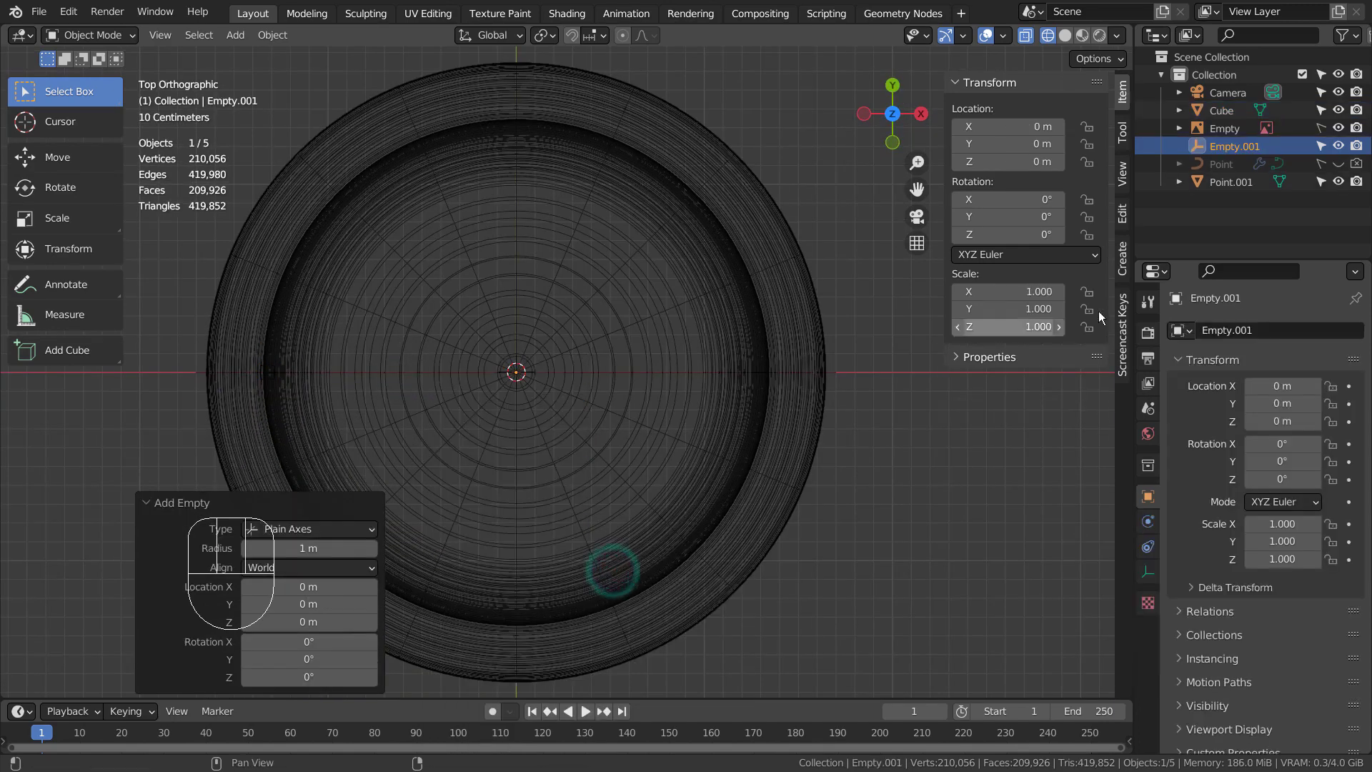
click(1228, 120)
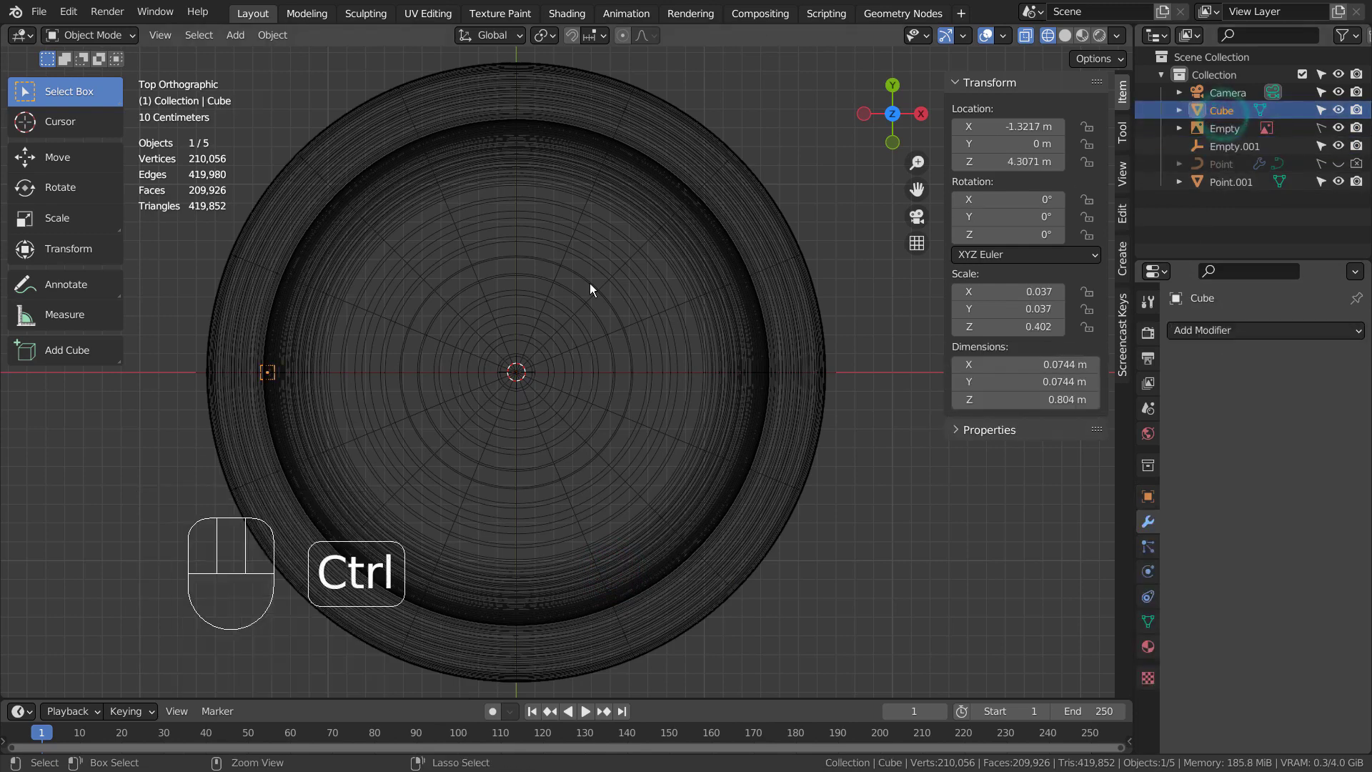
key(ctrl+a)
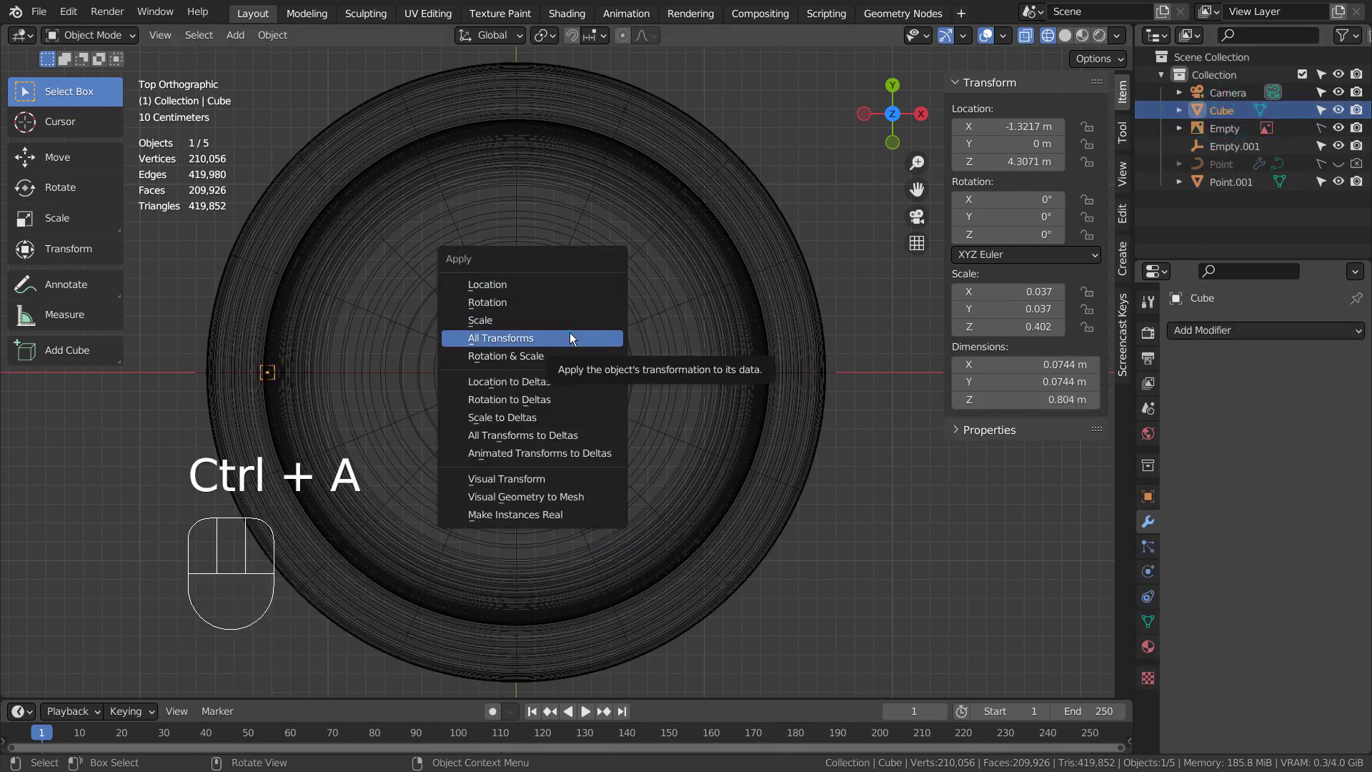
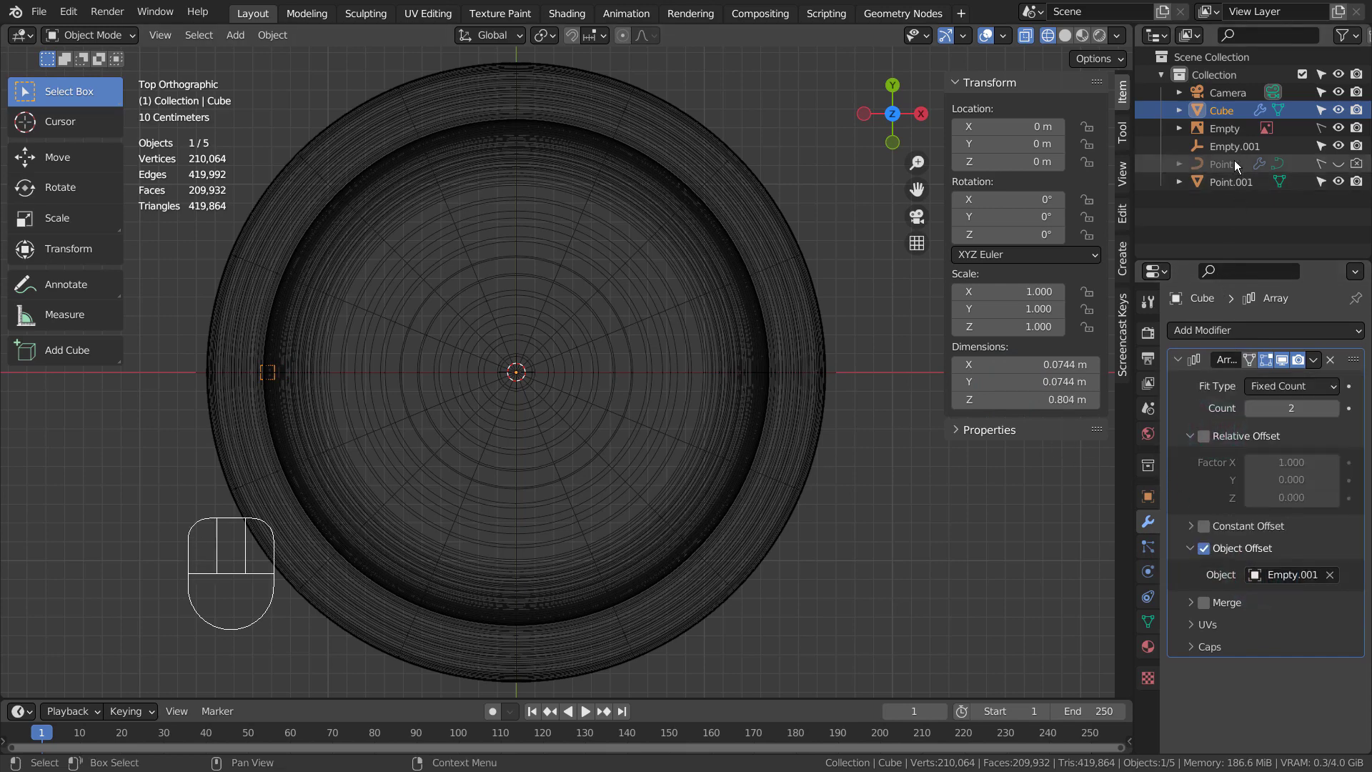
- Rotate Empty.001 so the Array of 60 cutters rings the cap, then apply the cube's transforms
click(1229, 134)
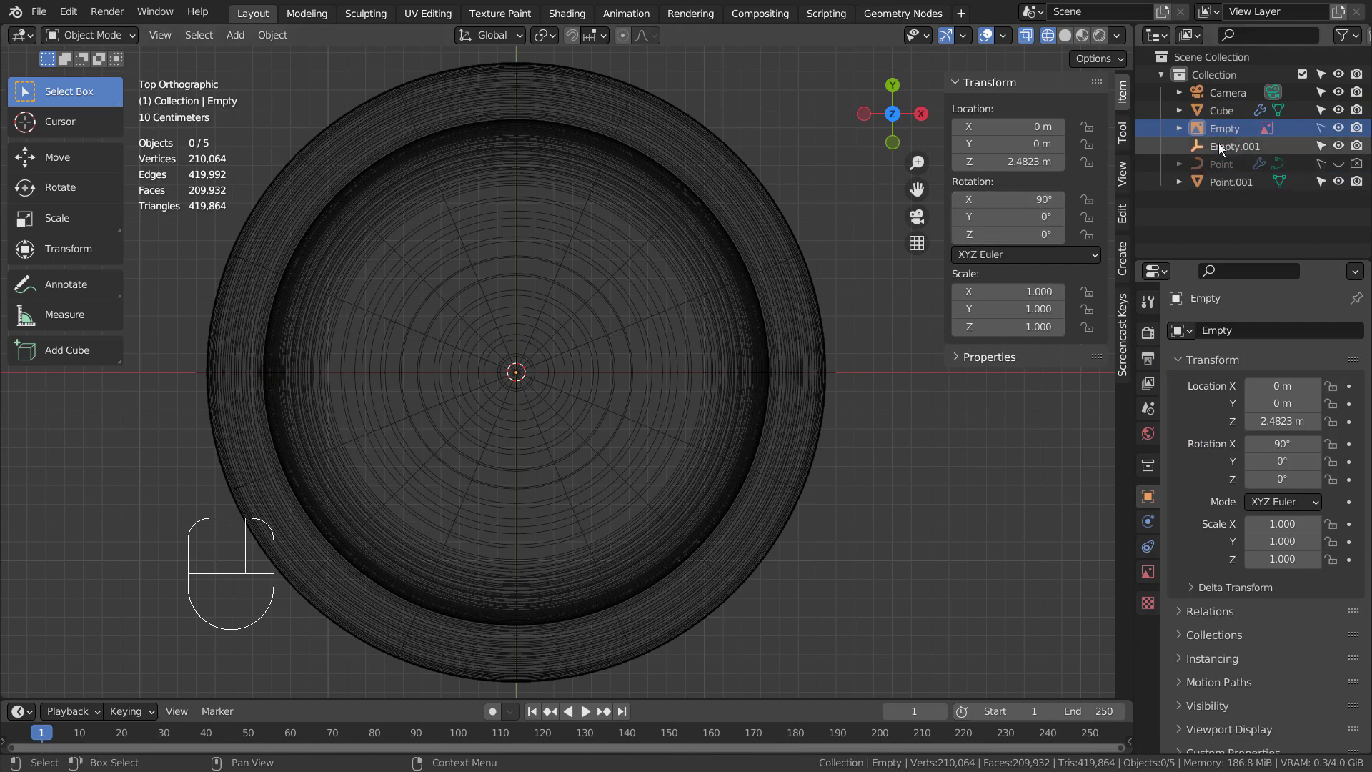
double_click(1233, 142)
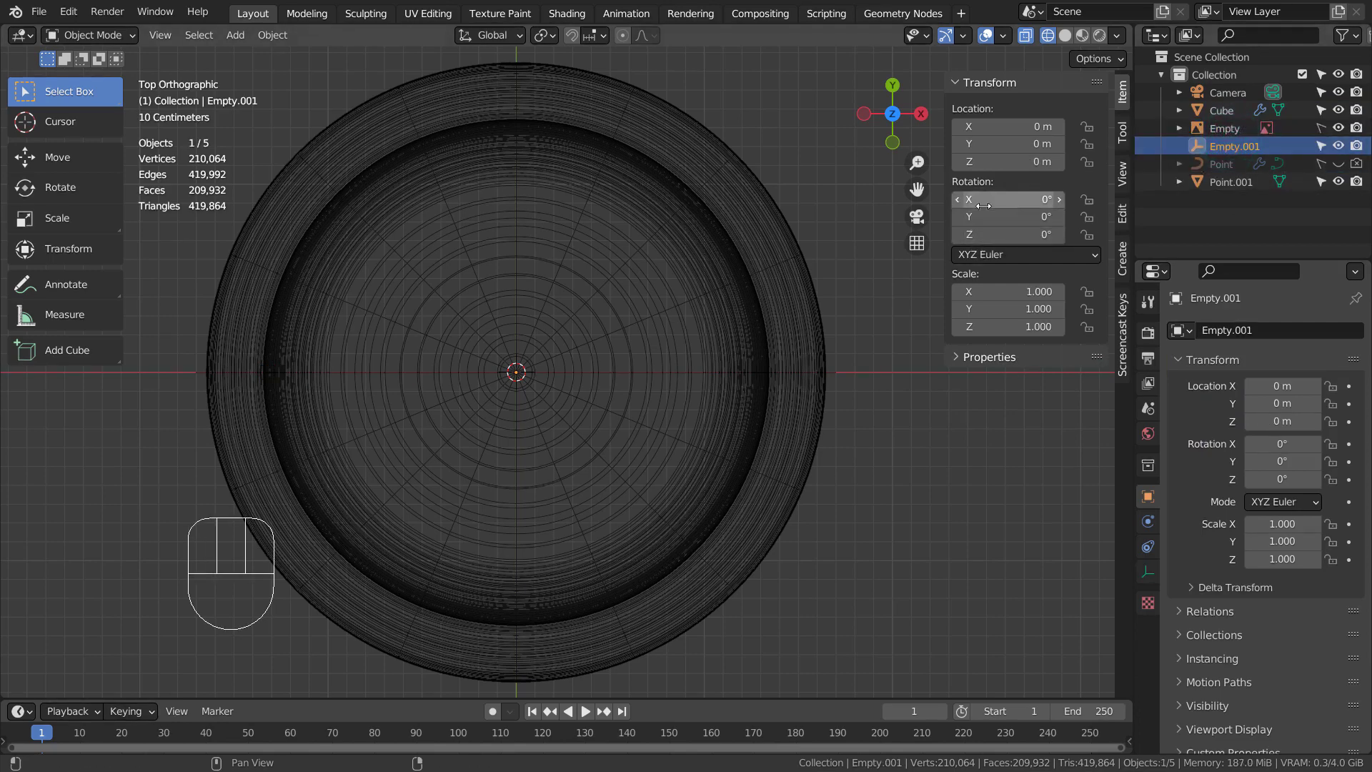
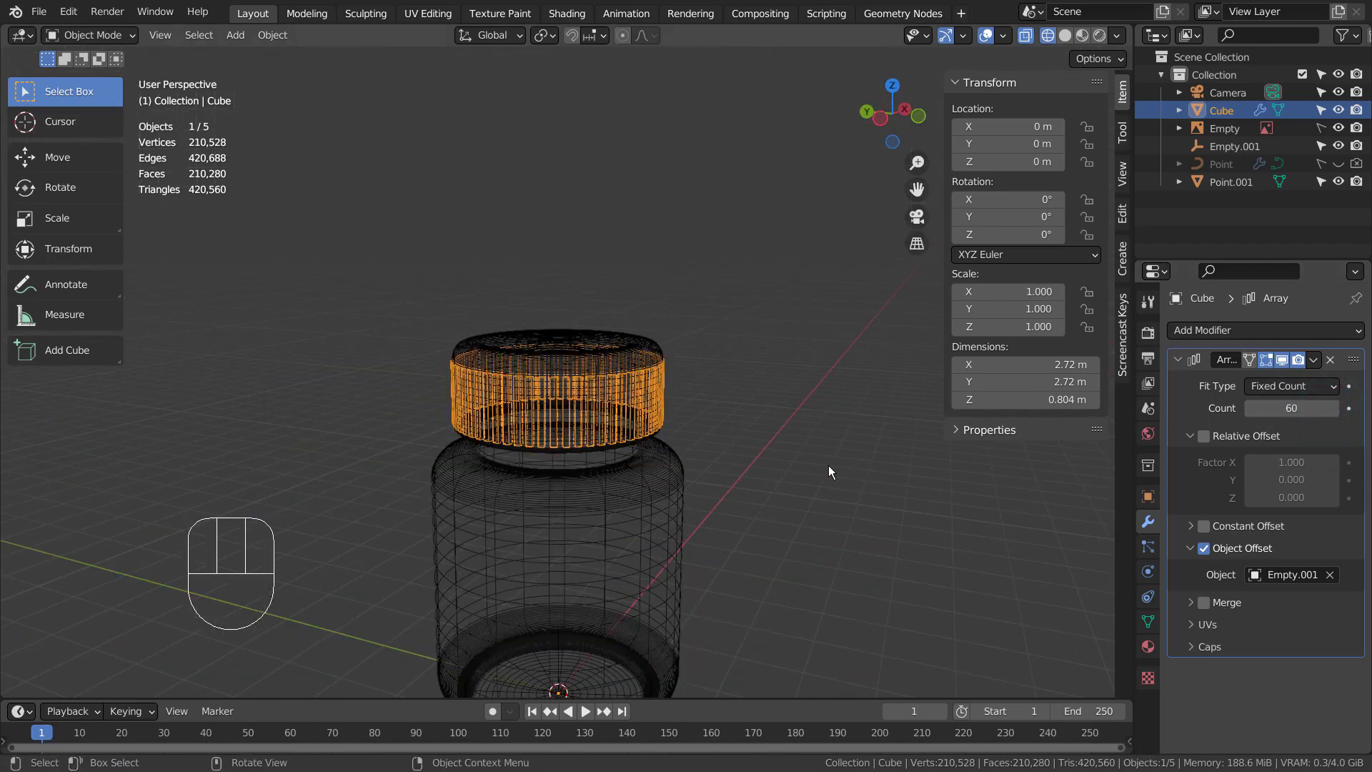
click(833, 471)
middle_click(828, 517)
key(shift+z)
drag(834, 485, 750, 515)
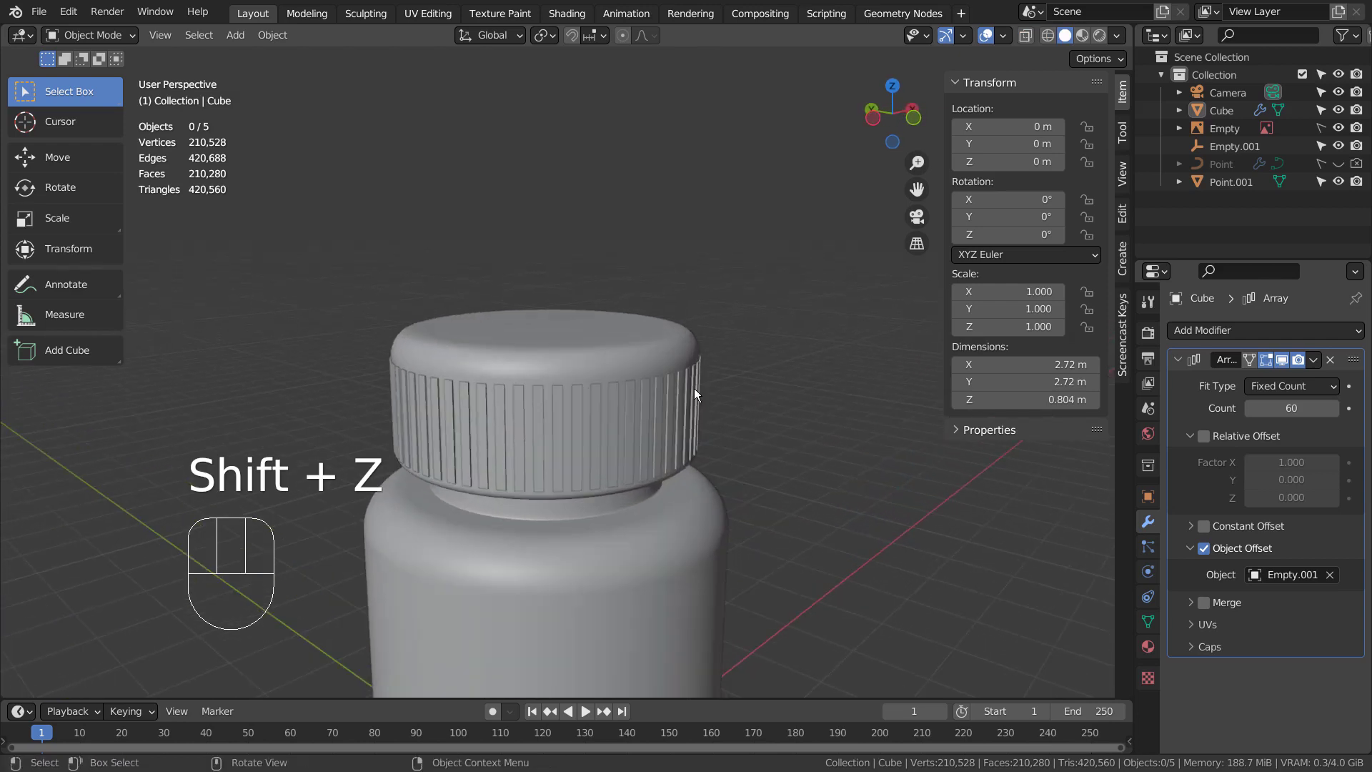
click(1197, 395)
key(ctrl+a)
- Add Solidify (Thickness 0.01, Offset -1) to Point.001, move it above the Boolean, and hide Cube
click(676, 354)
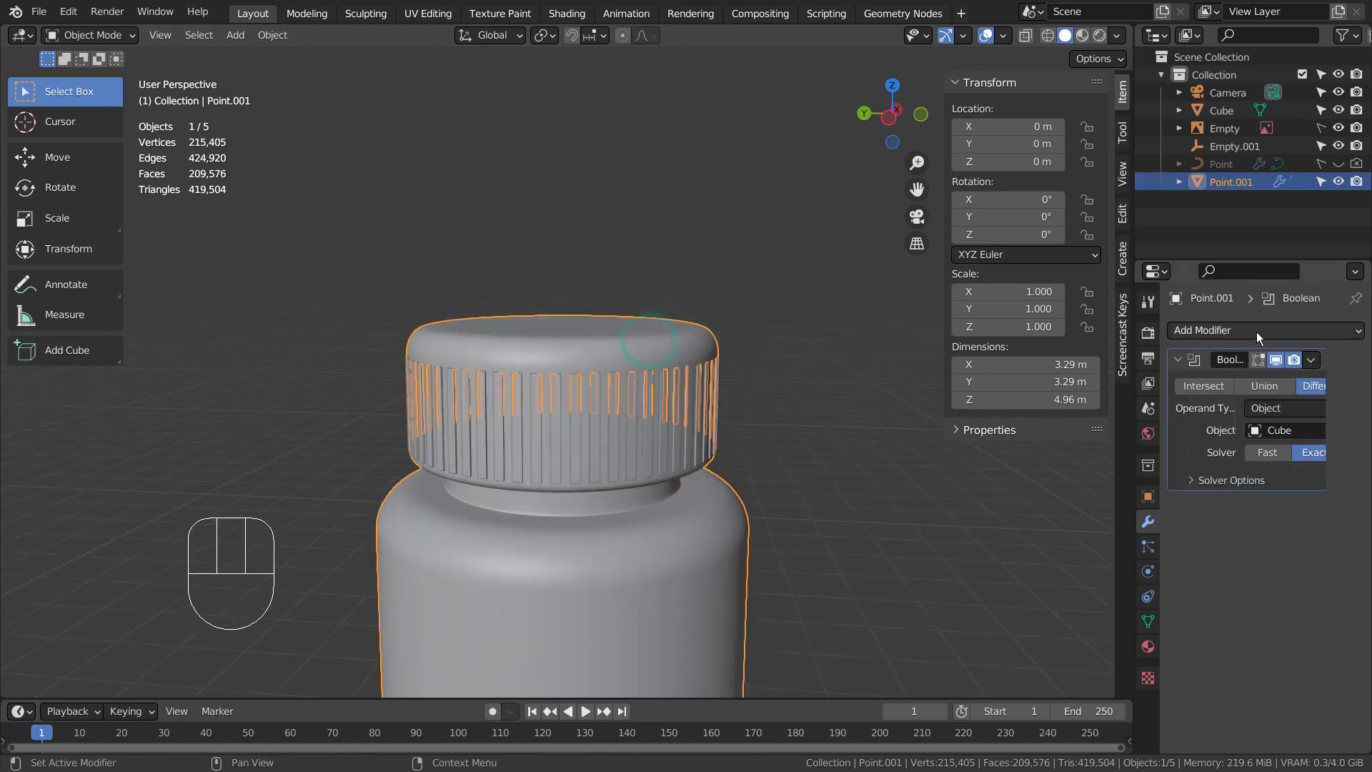
drag(1262, 336, 1325, 499)
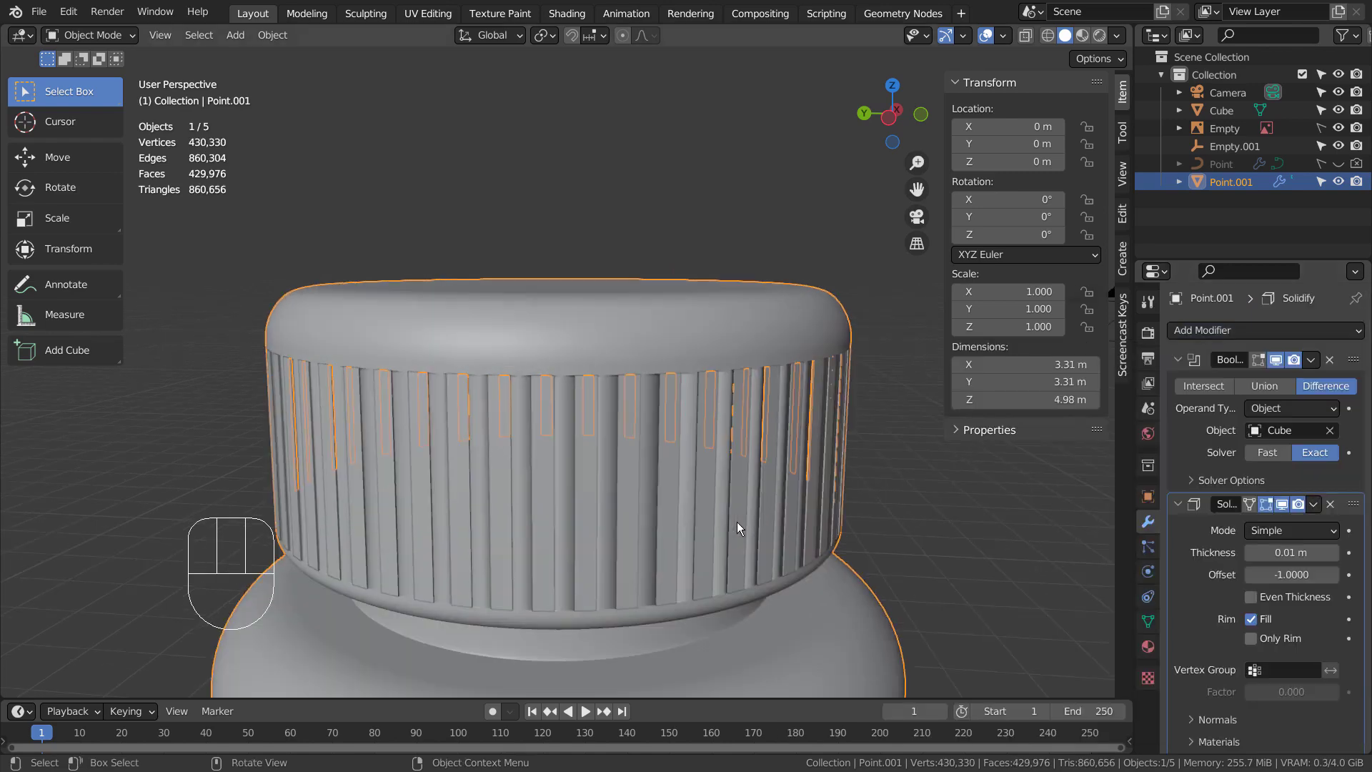
drag(760, 538, 690, 525)
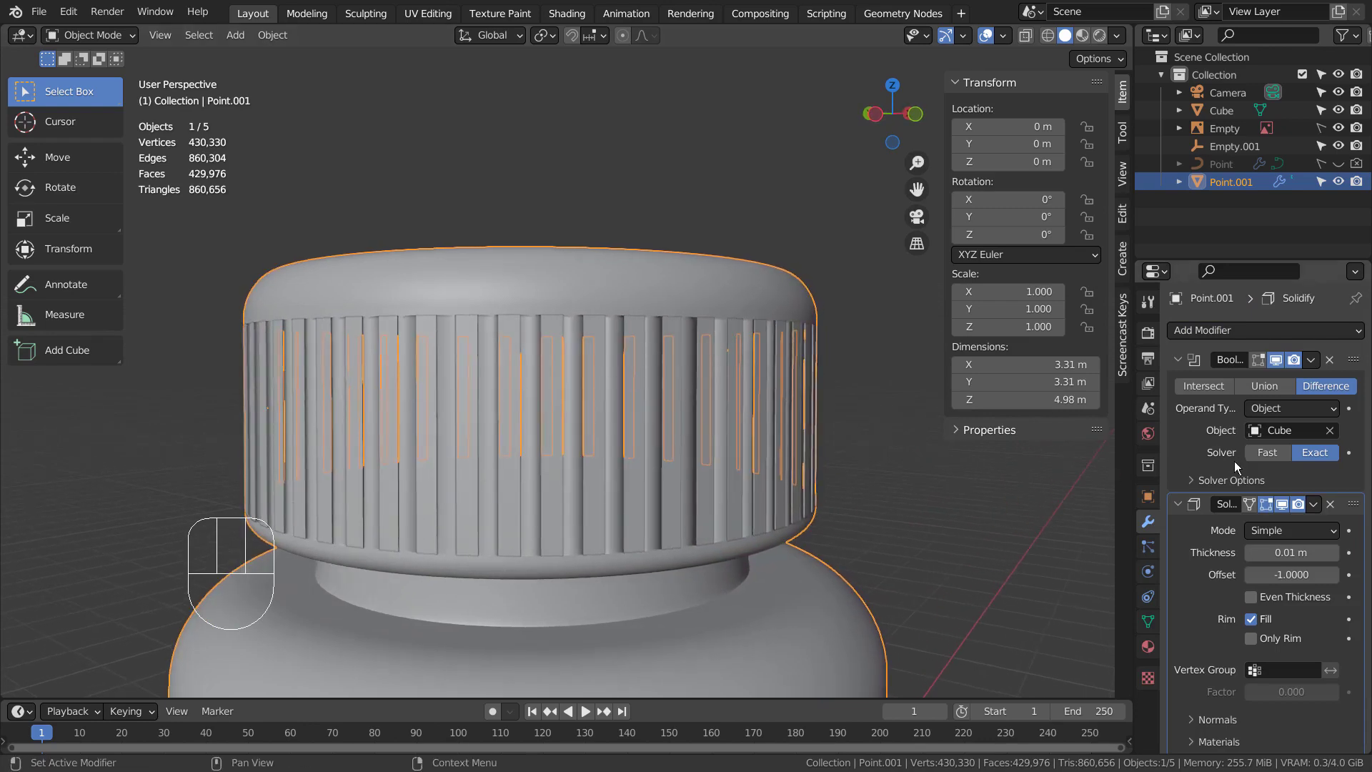
drag(1361, 509, 1352, 351)
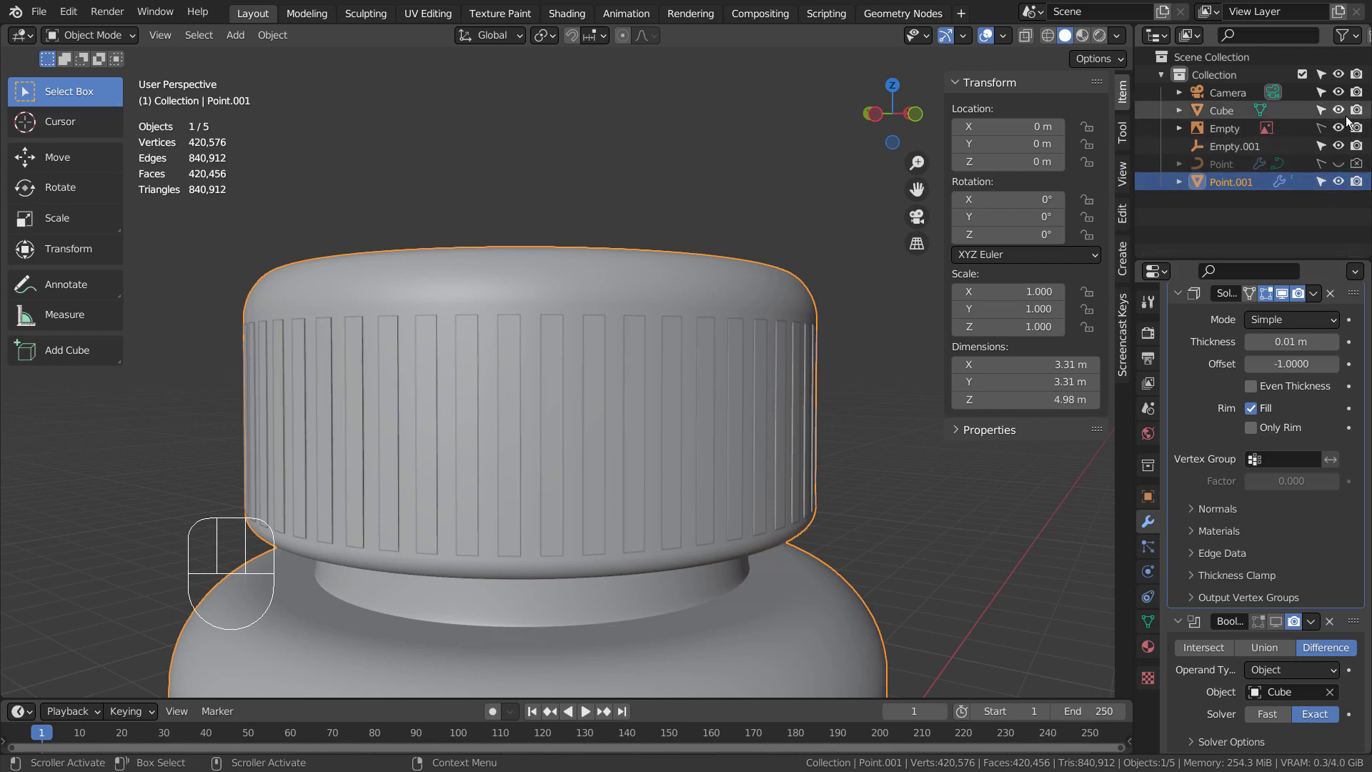
click(1350, 114)
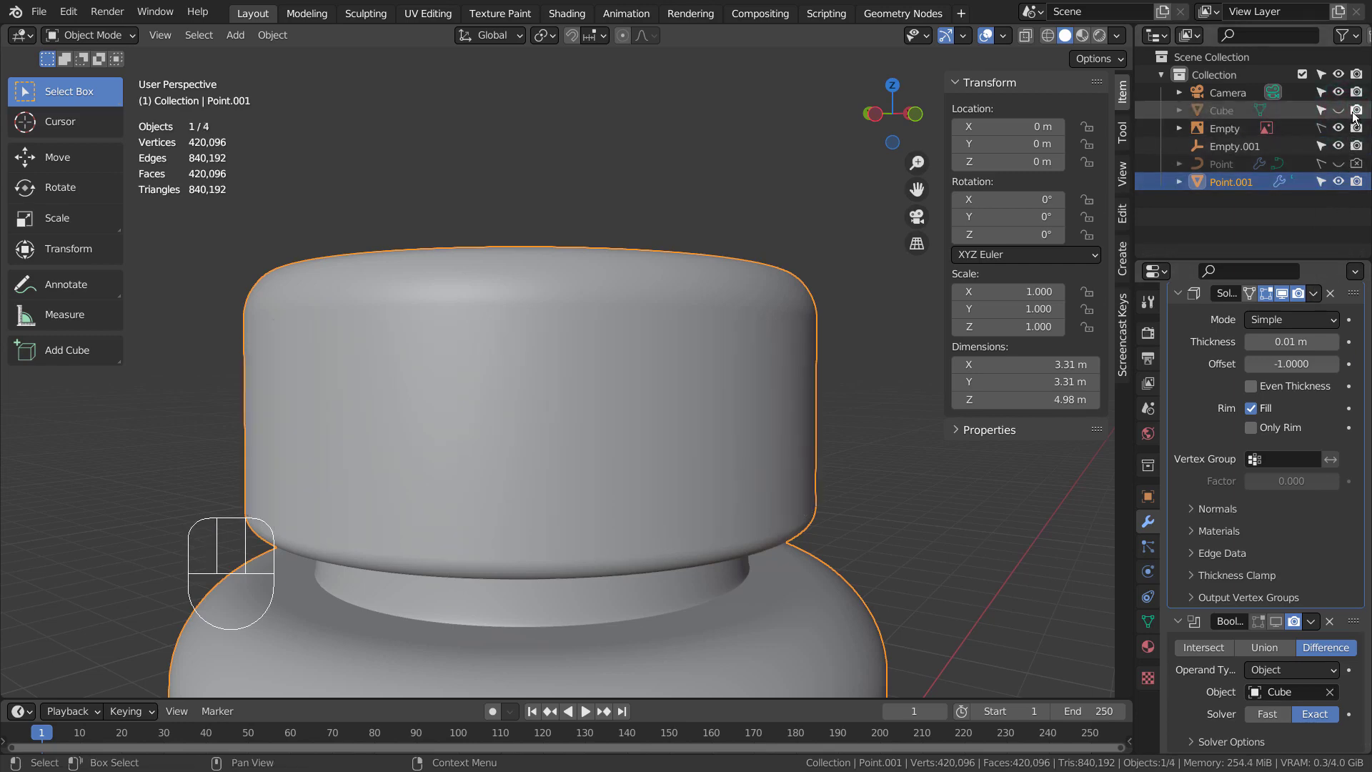
- Set the Solidify thickness to -0.105 m and inspect the deepened cap grooves
click(1355, 115)
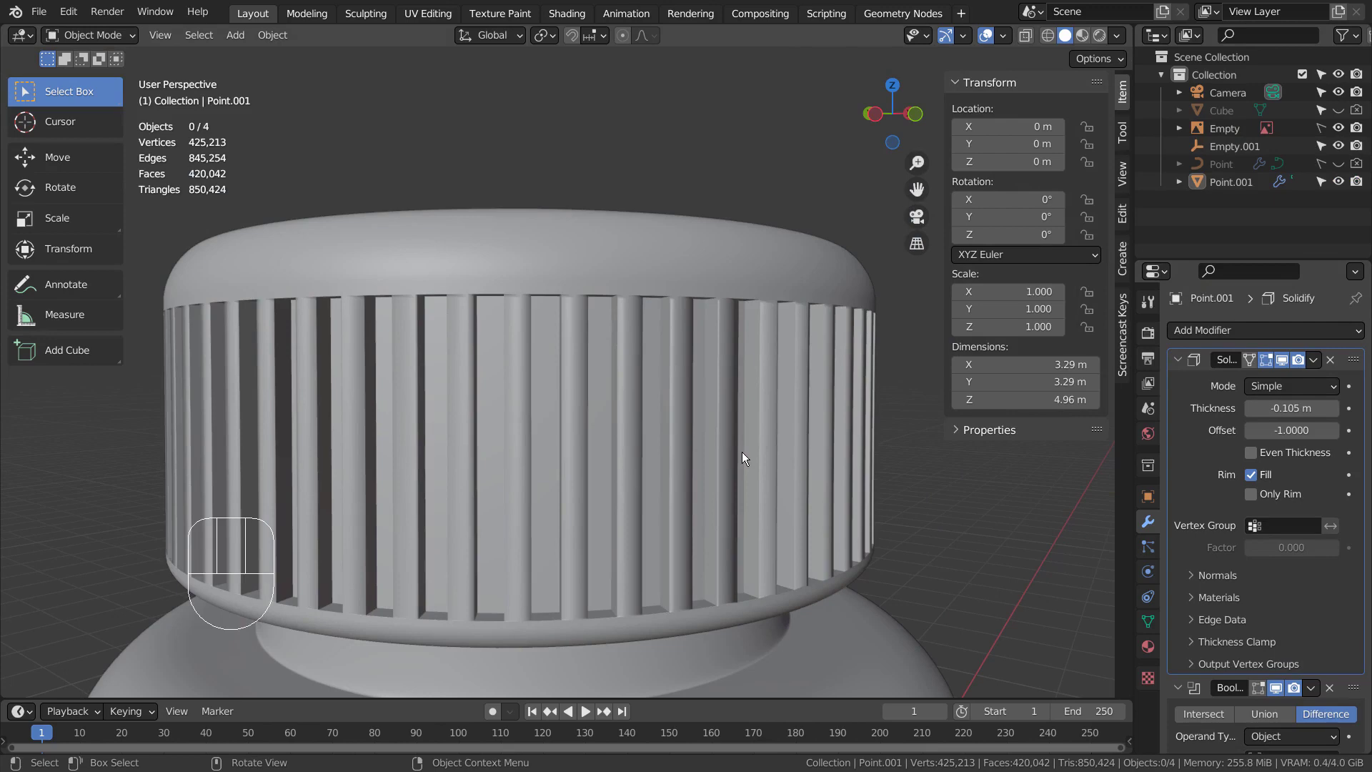
drag(908, 526, 920, 604)
drag(859, 561, 876, 318)
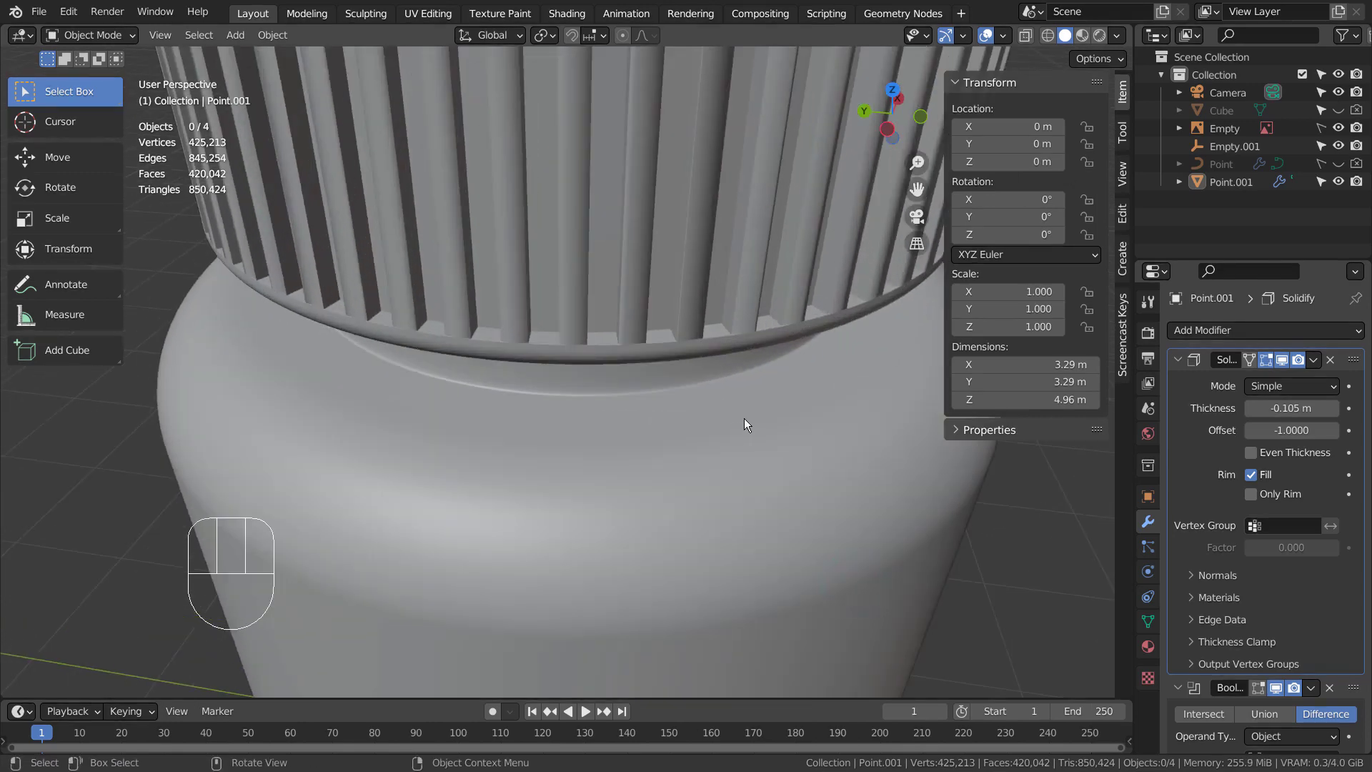
click(790, 501)
- Switch to front Material Preview view and apply the Solidify modifier to Point.001
drag(811, 484, 825, 437)
key(KP_1)
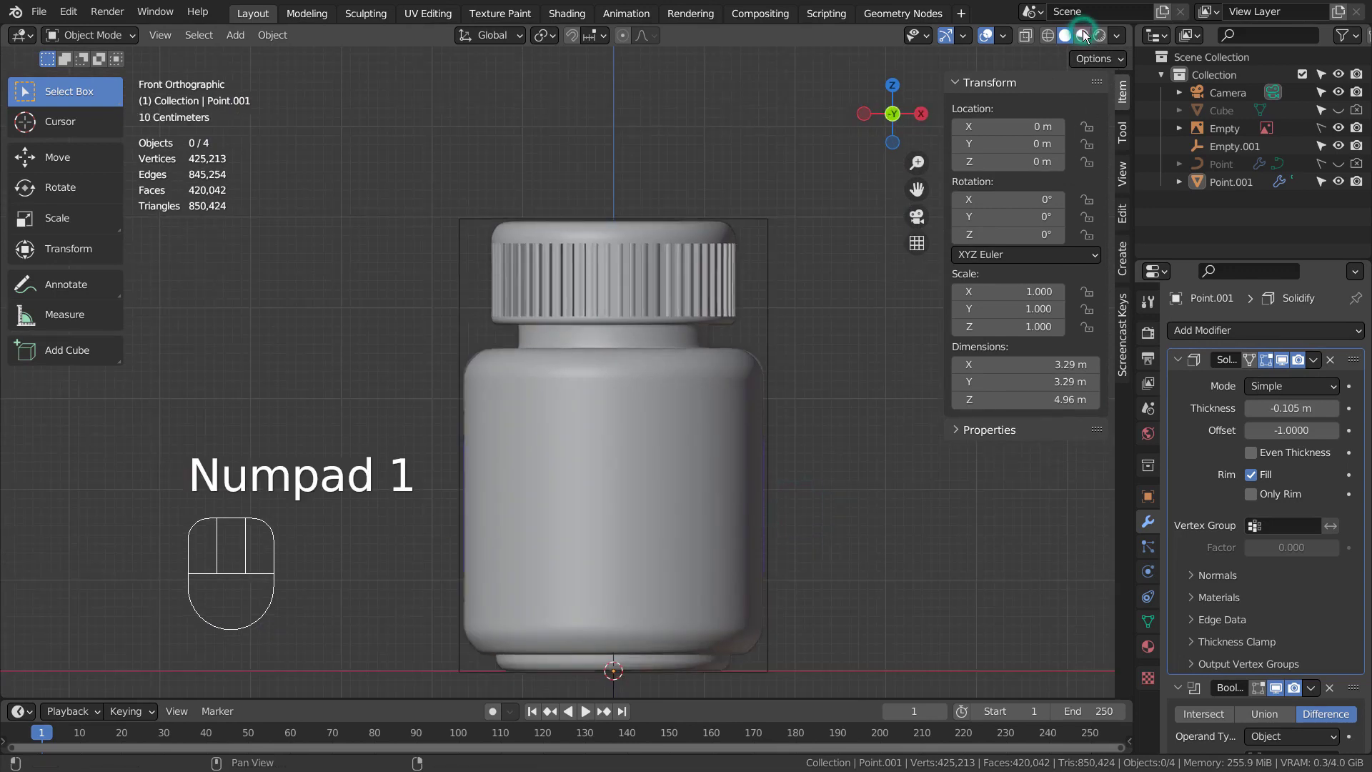
click(1090, 33)
click(881, 227)
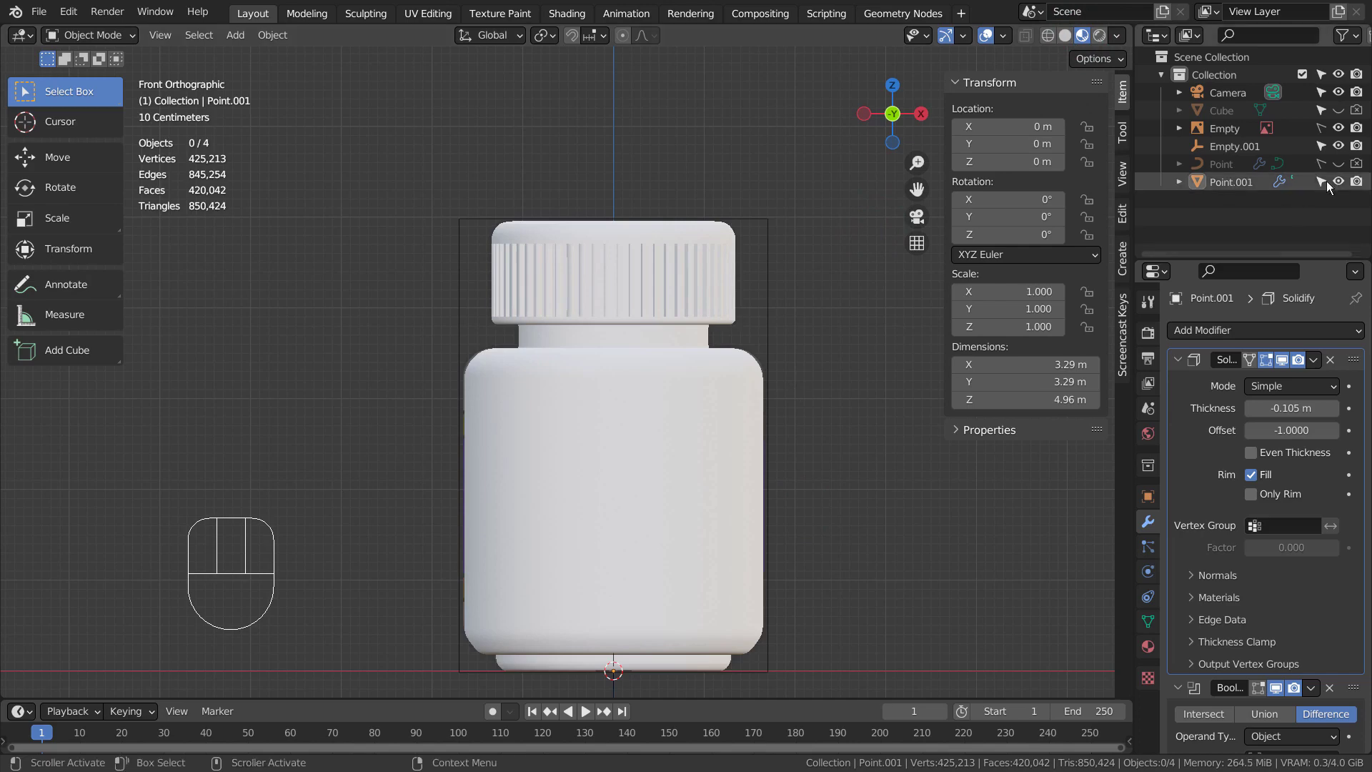
click(1171, 478)
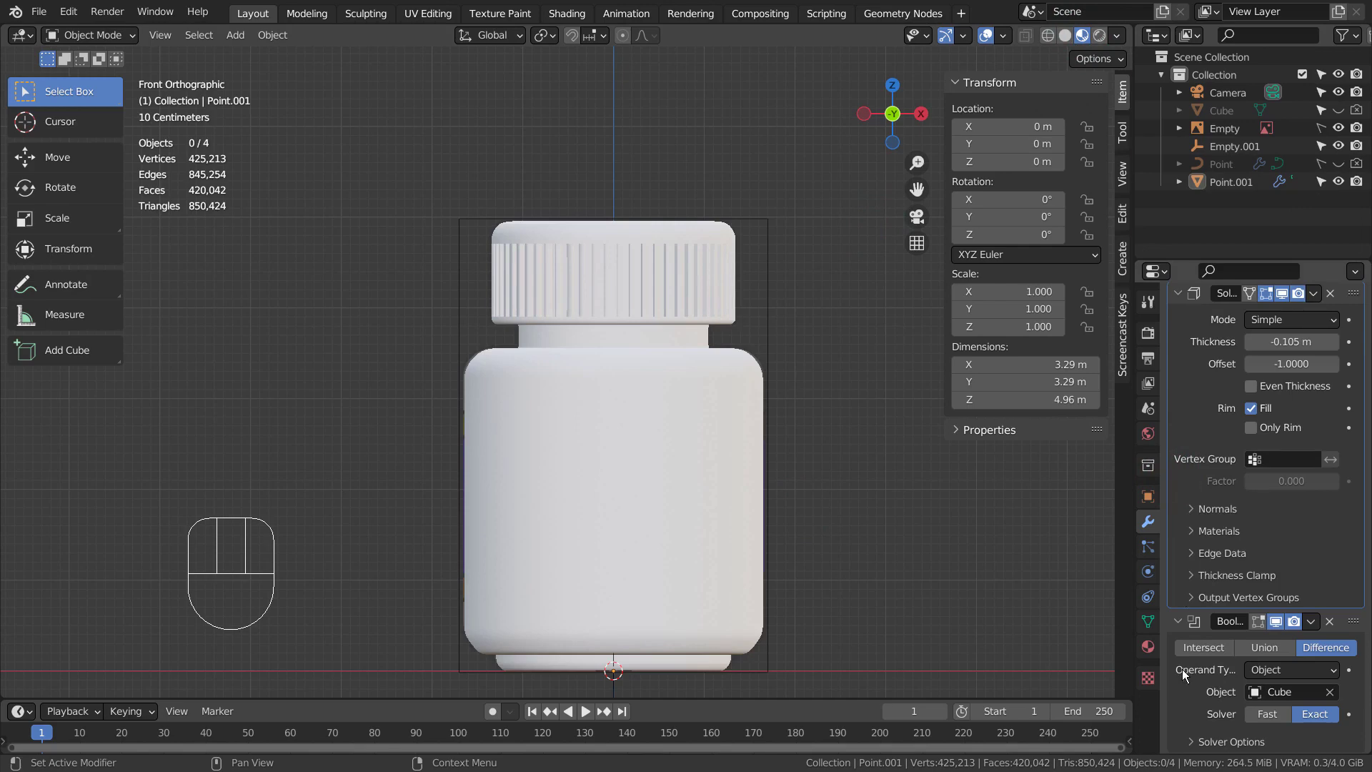
click(1204, 388)
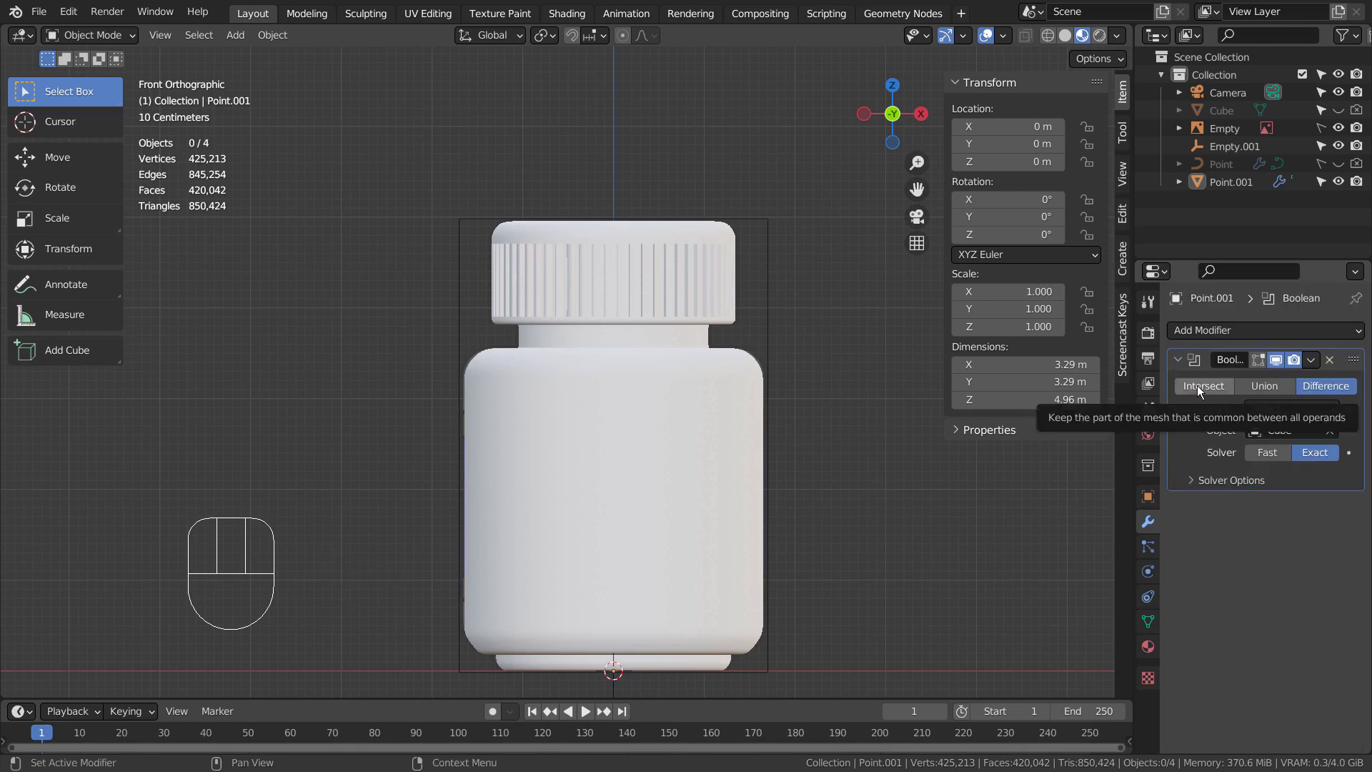
- Apply the Boolean ridge cut permanently and save the file as blueprint.blend
click(1200, 430)
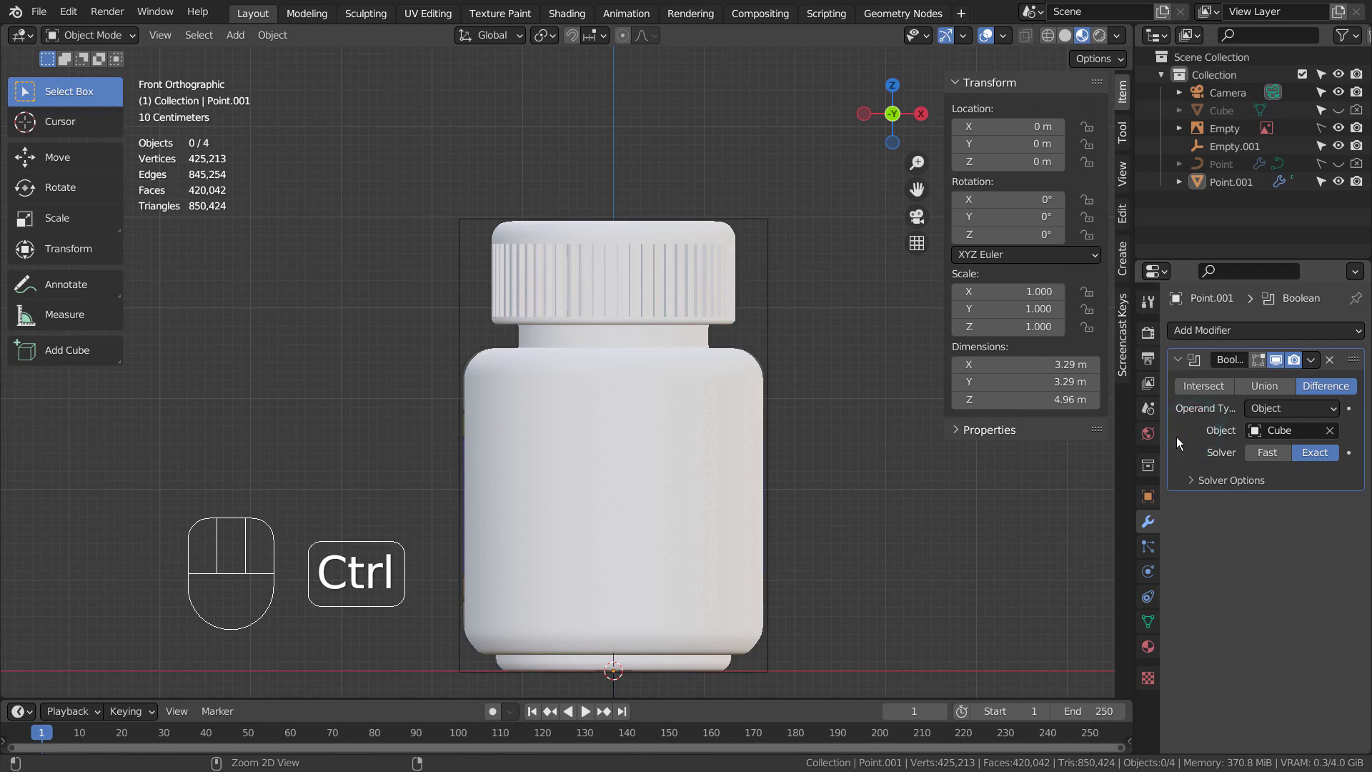
click(938, 529)
key(ctrl+s)
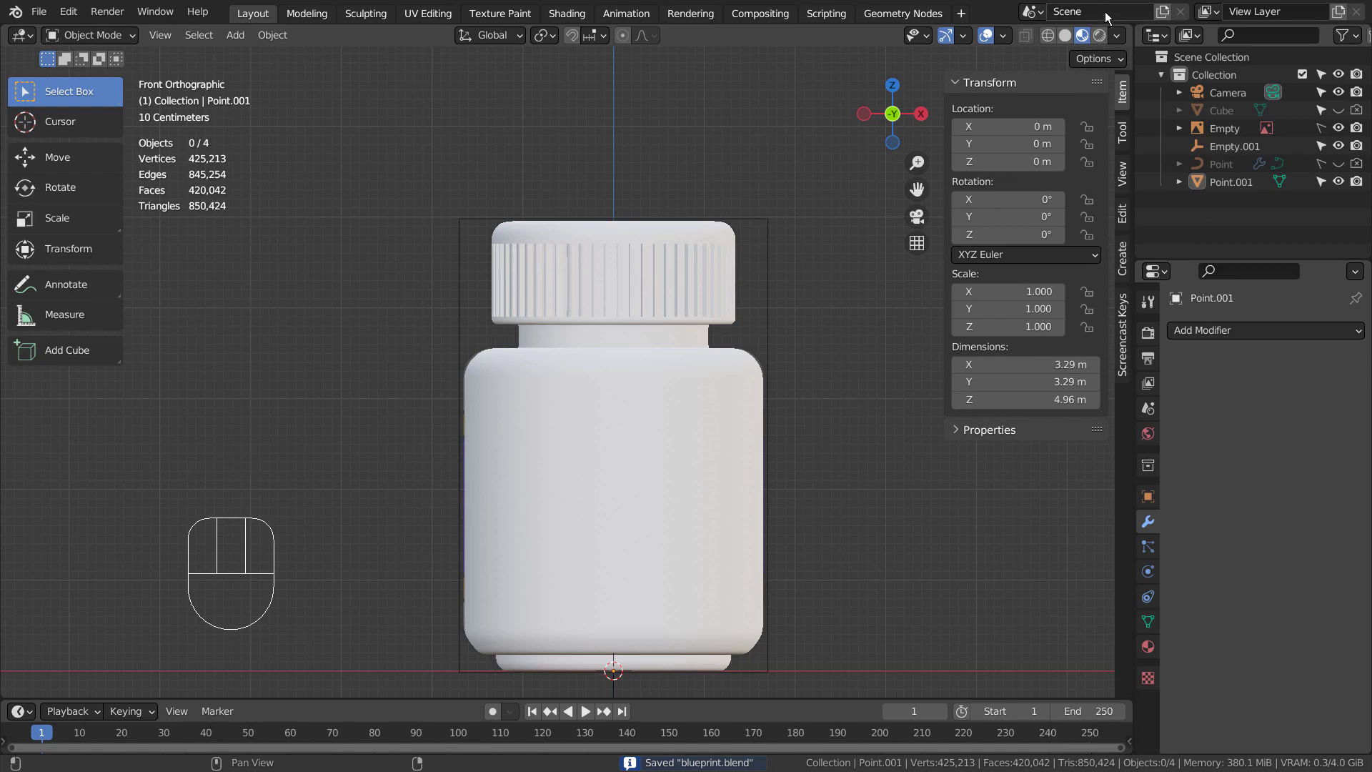
- Briefly enter edit mode on Point.001 in wireframe, then return to object mode unchanged
click(1068, 42)
key(shift+z)
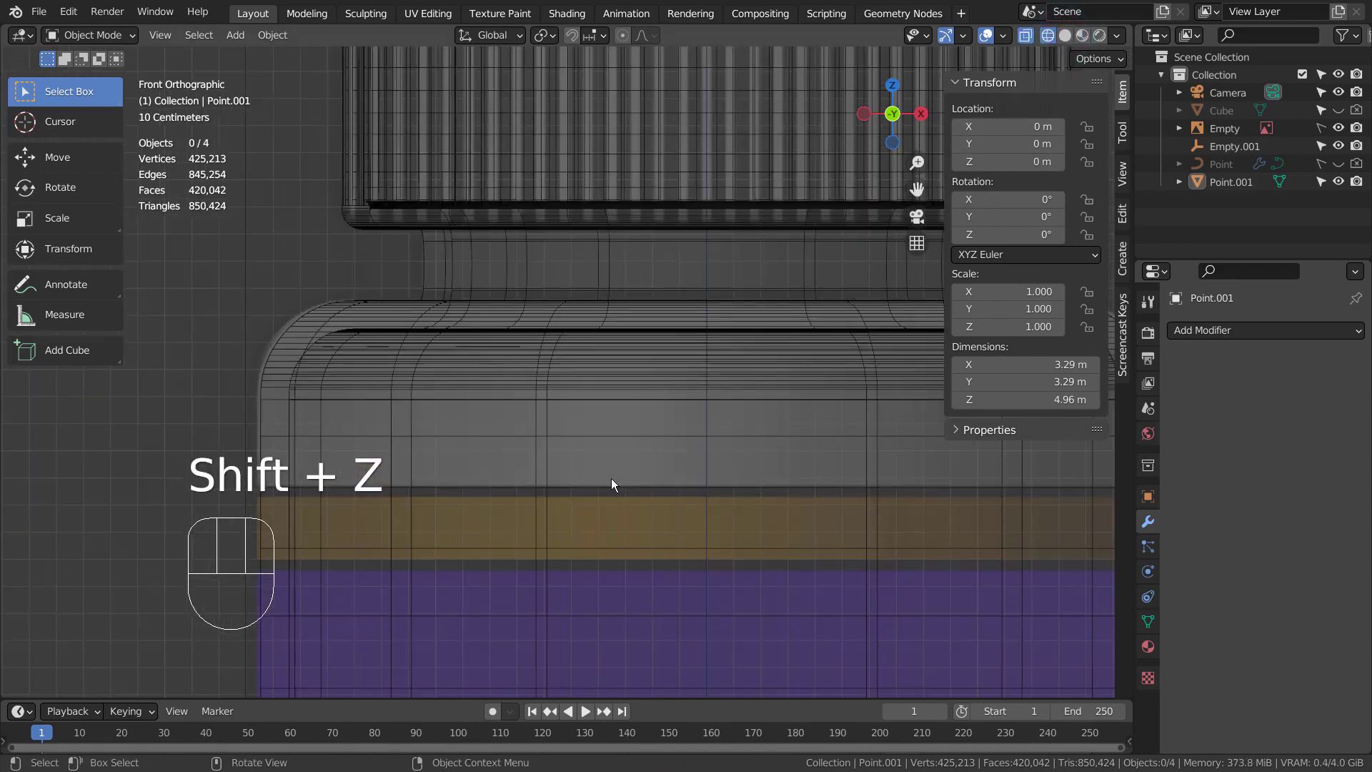
click(631, 486)
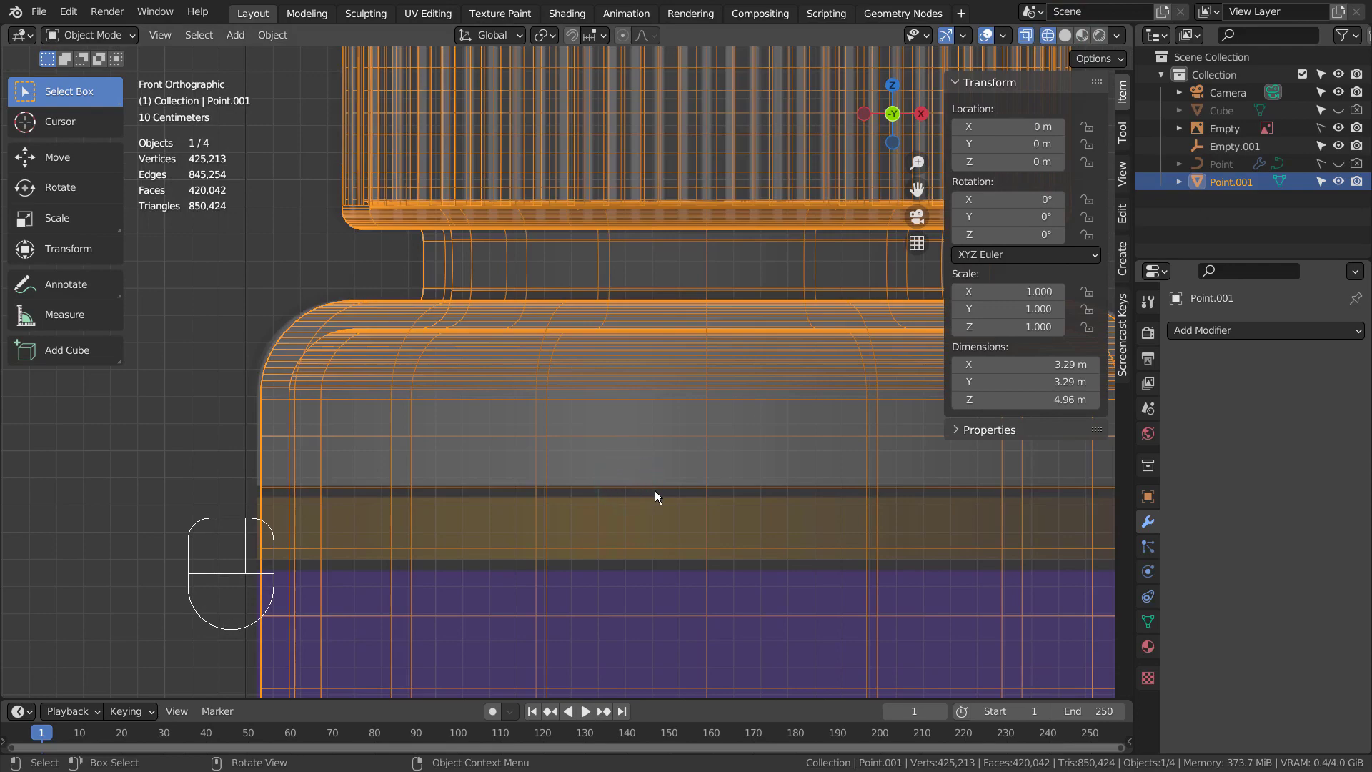
key(Tab)
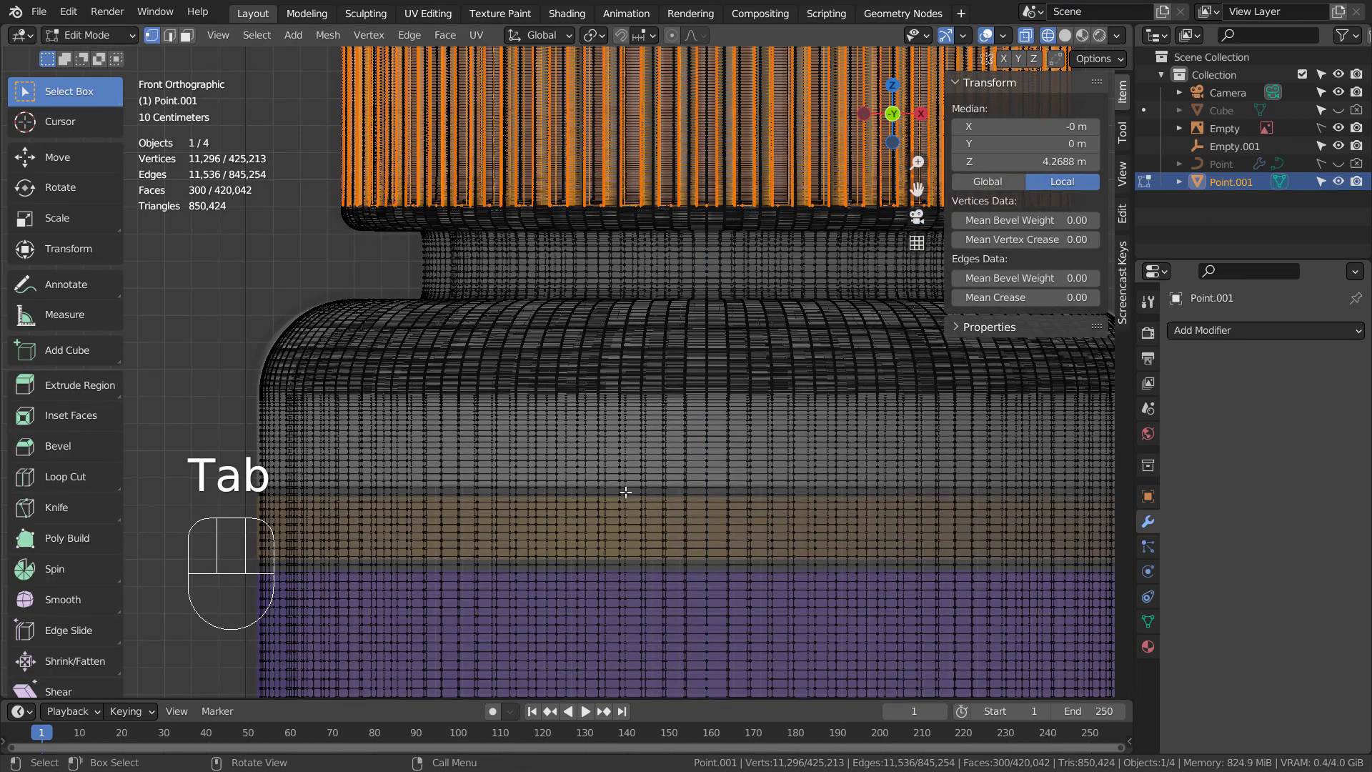
key(3)
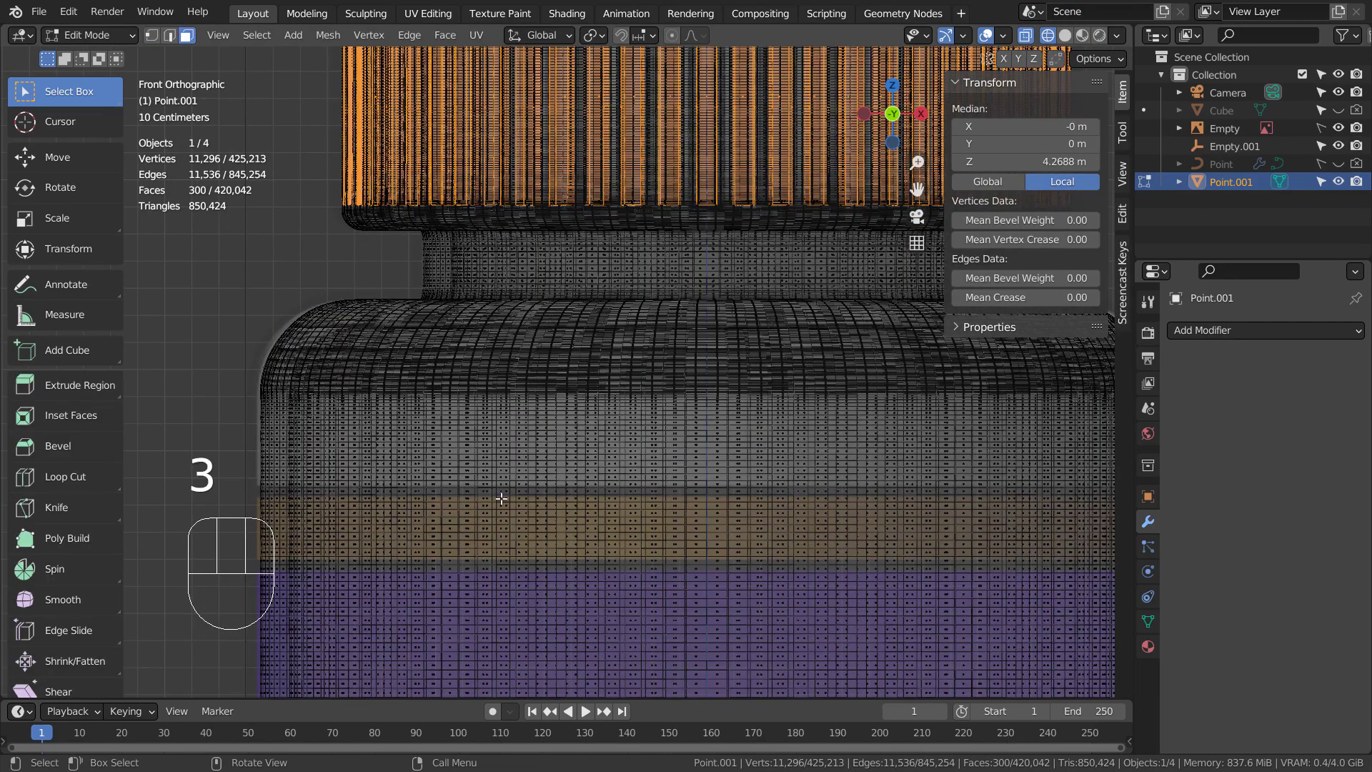
key(1)
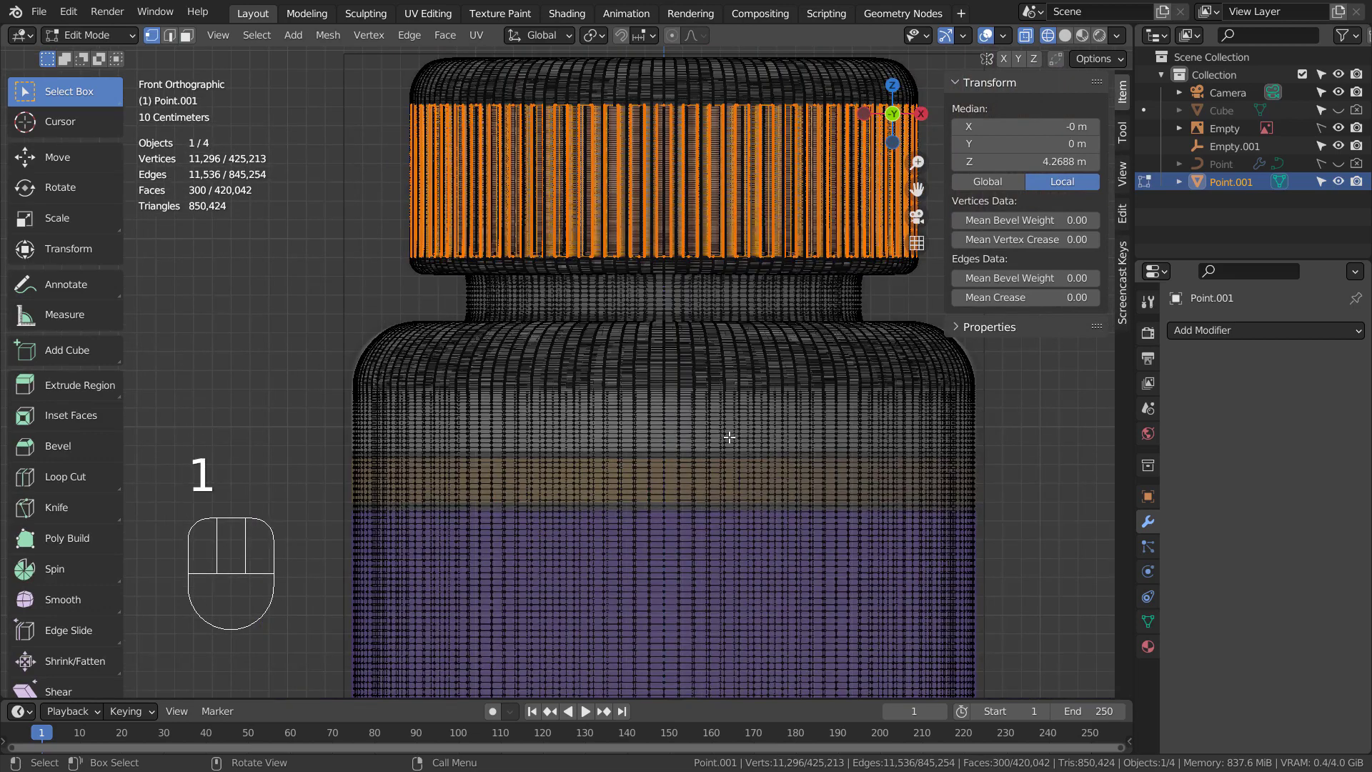
key(Tab)
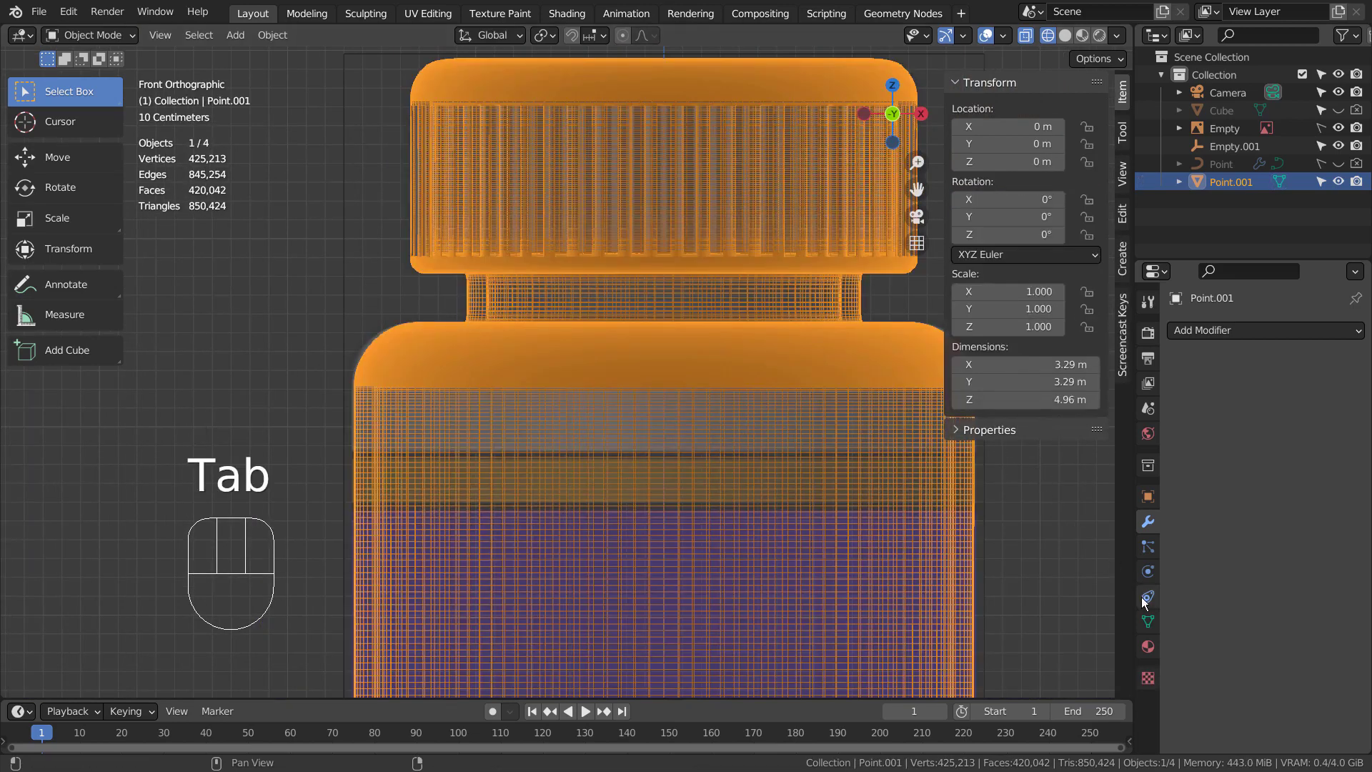
- Create a new white base material on Point.001 and check it in material, solid and wireframe shading
click(1153, 651)
click(1270, 407)
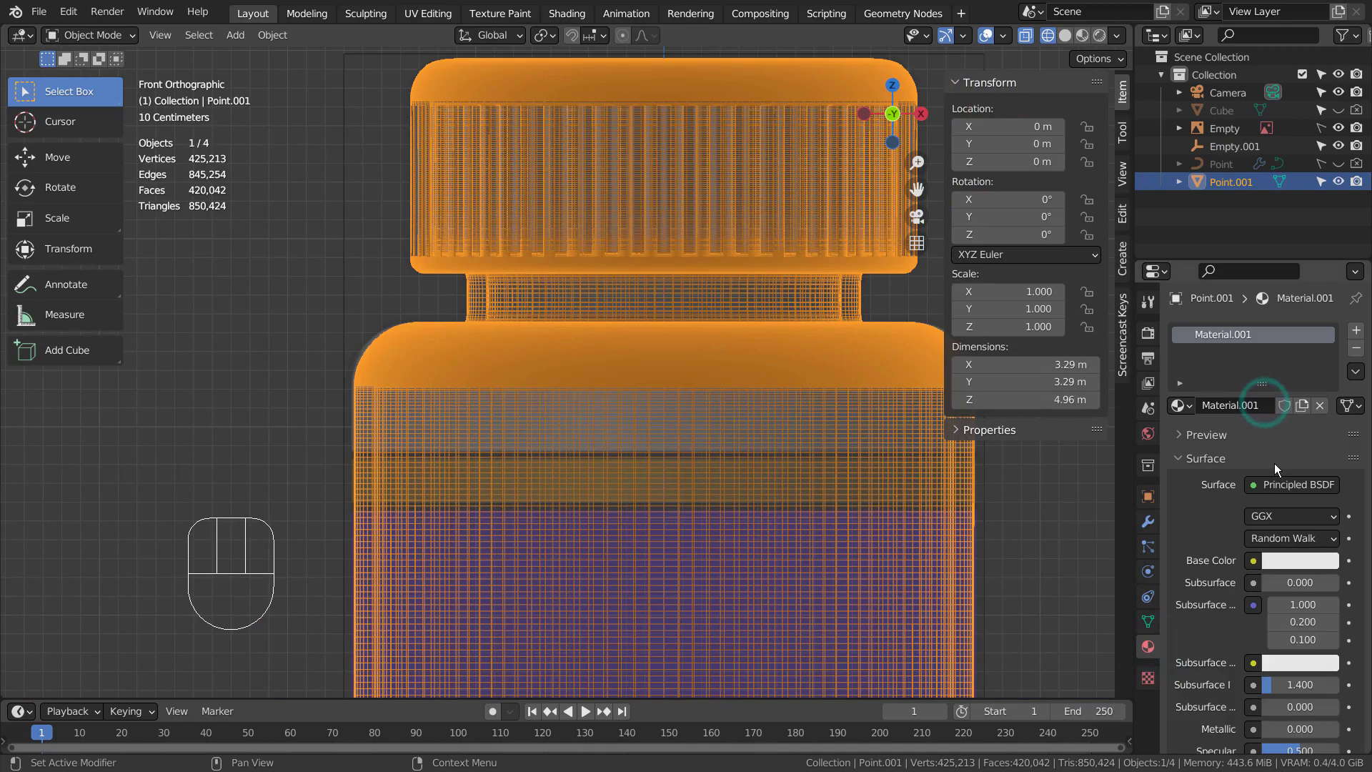
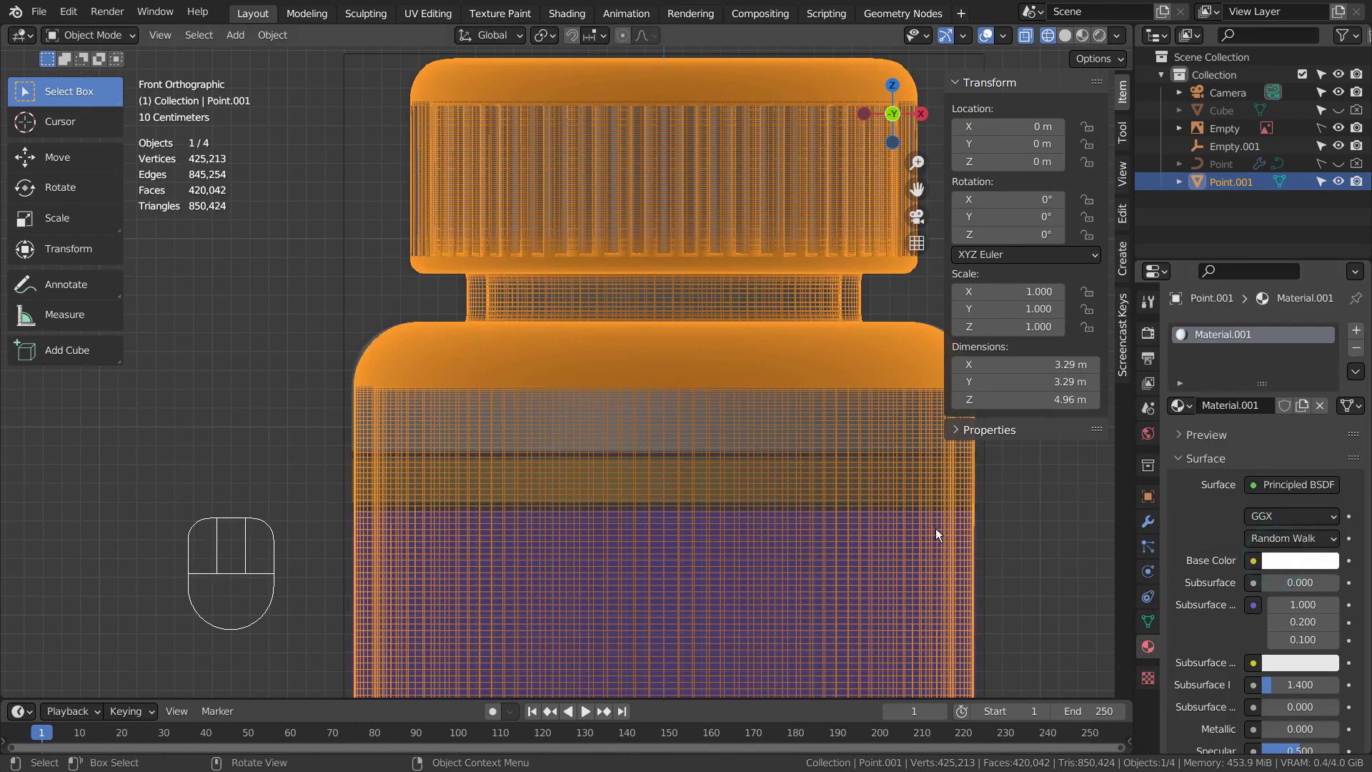
click(1034, 512)
click(855, 509)
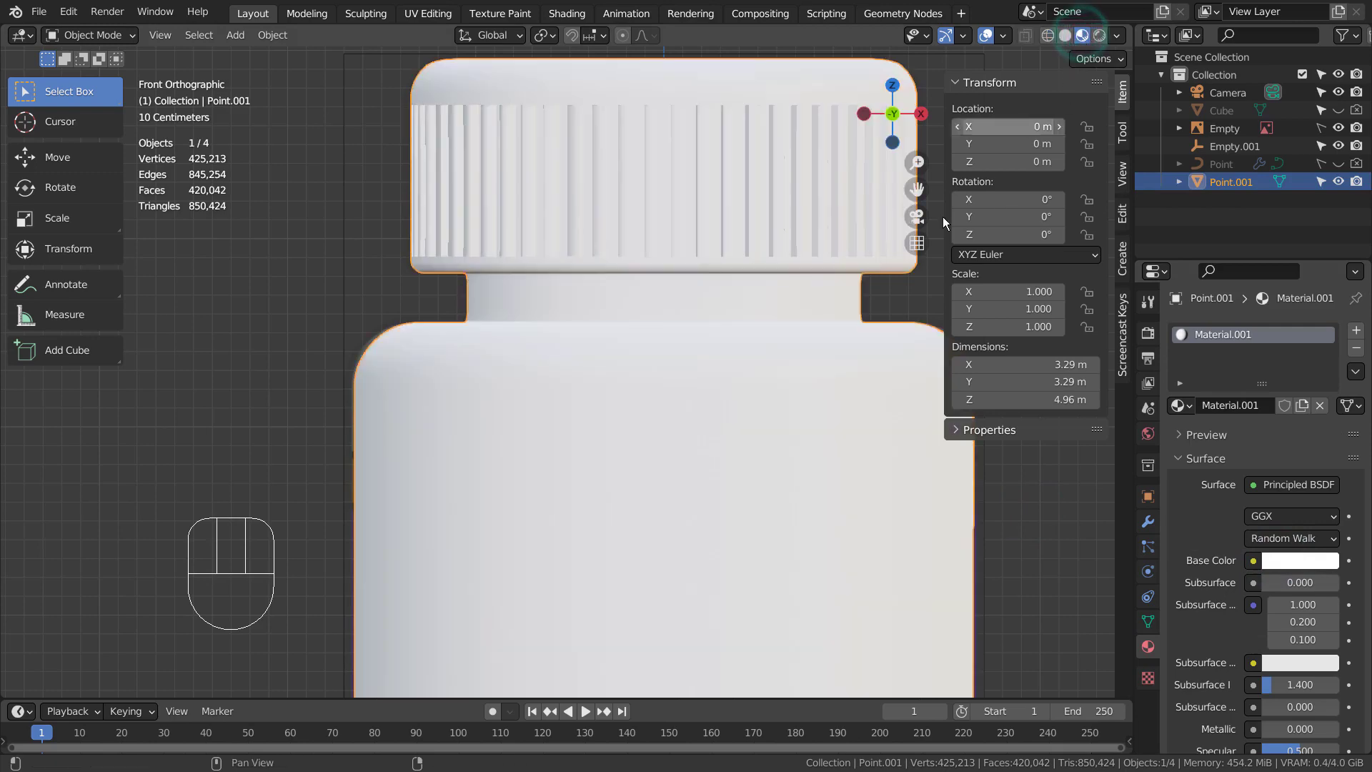
click(1068, 37)
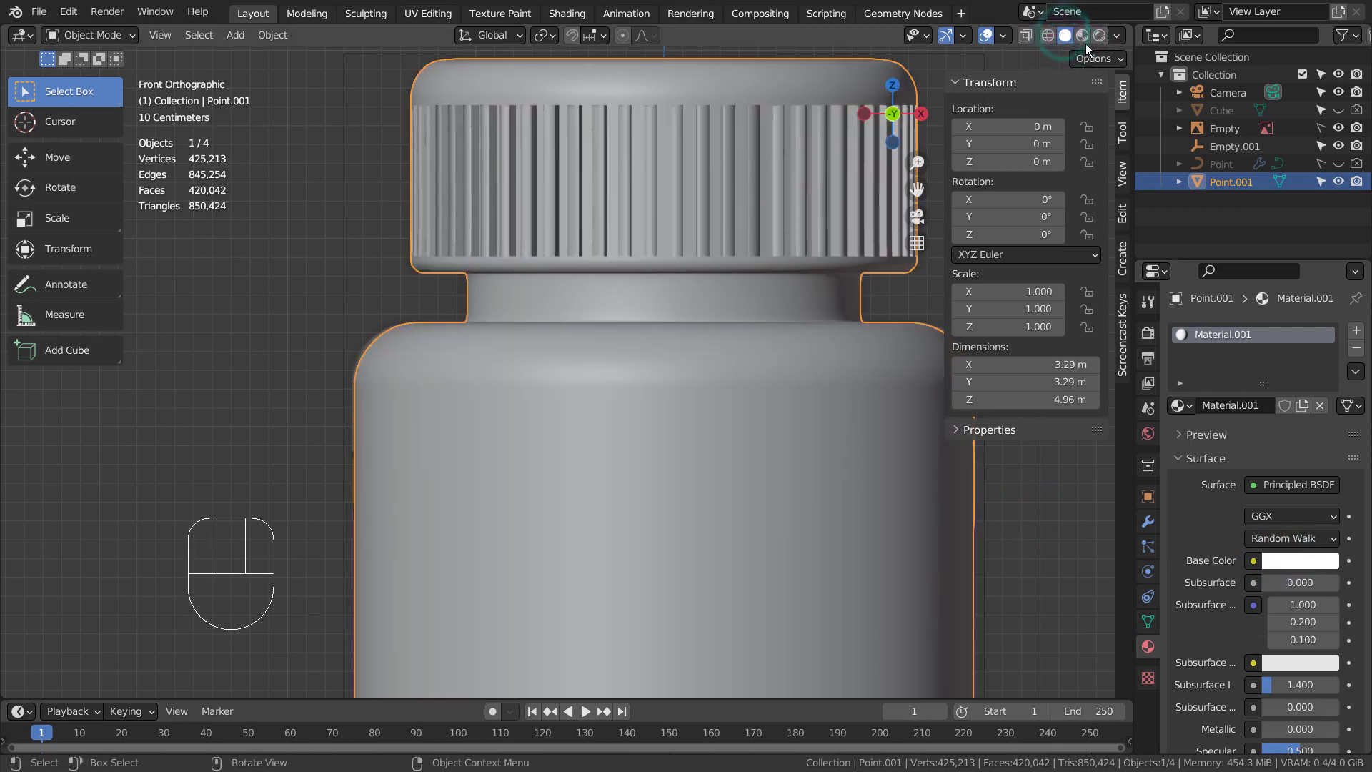
click(1058, 43)
click(380, 449)
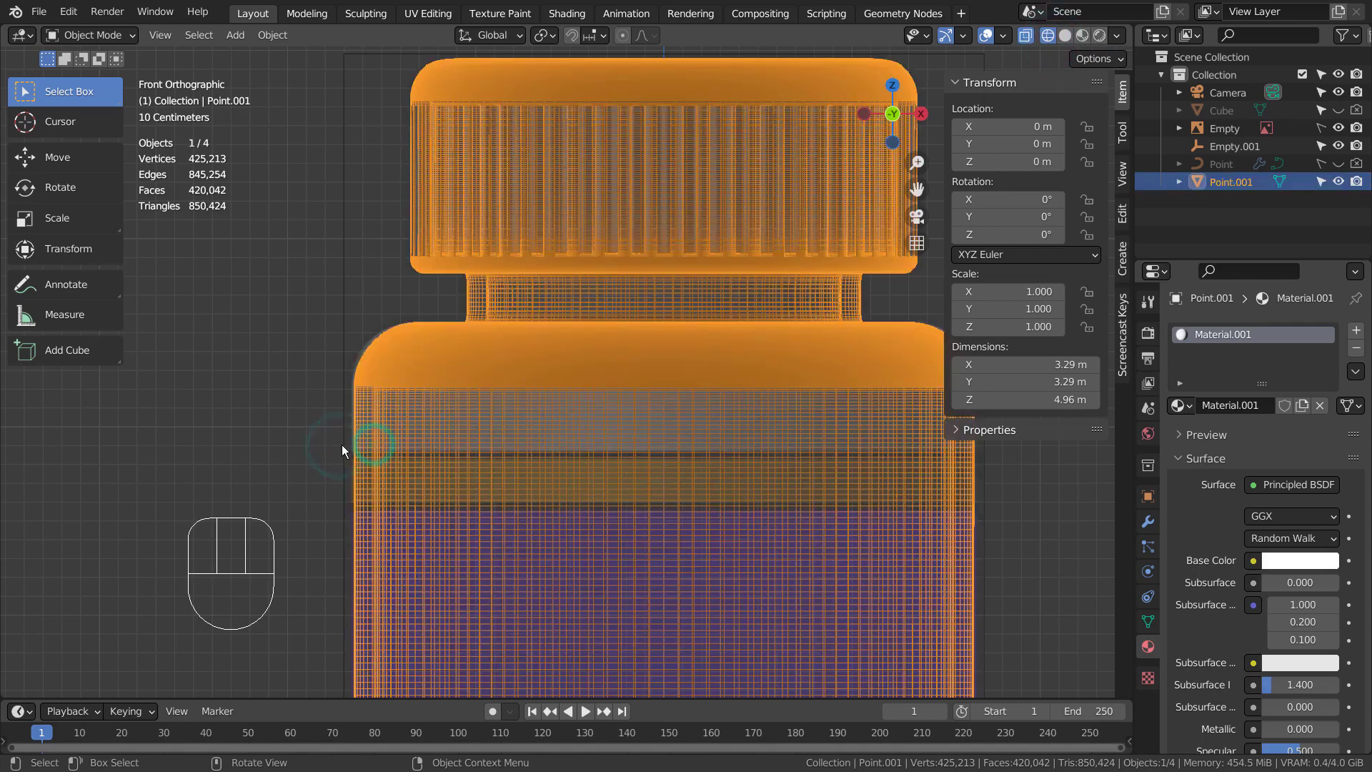
- Enter edit mode in face select and clear the selection with box select
key(Tab)
drag(304, 454, 330, 453)
key(b)
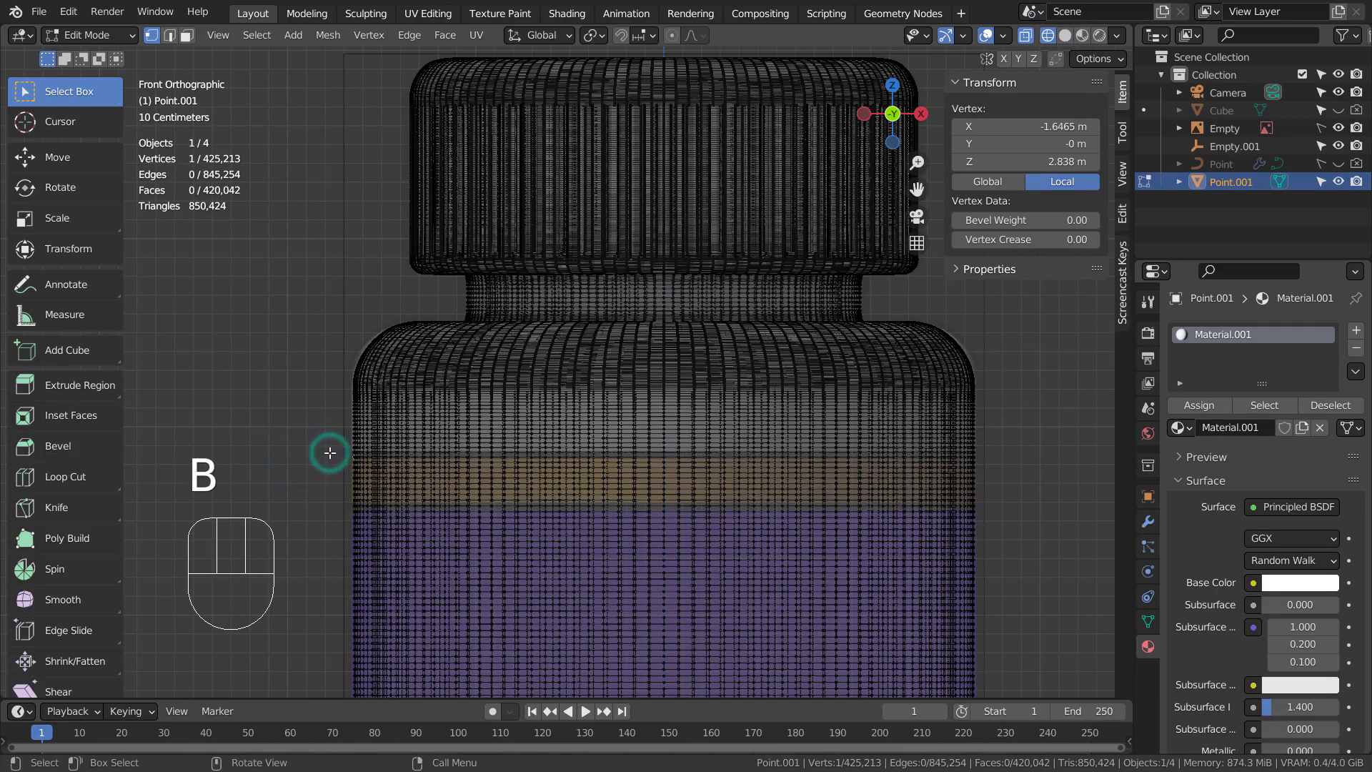
key(3)
key(b)
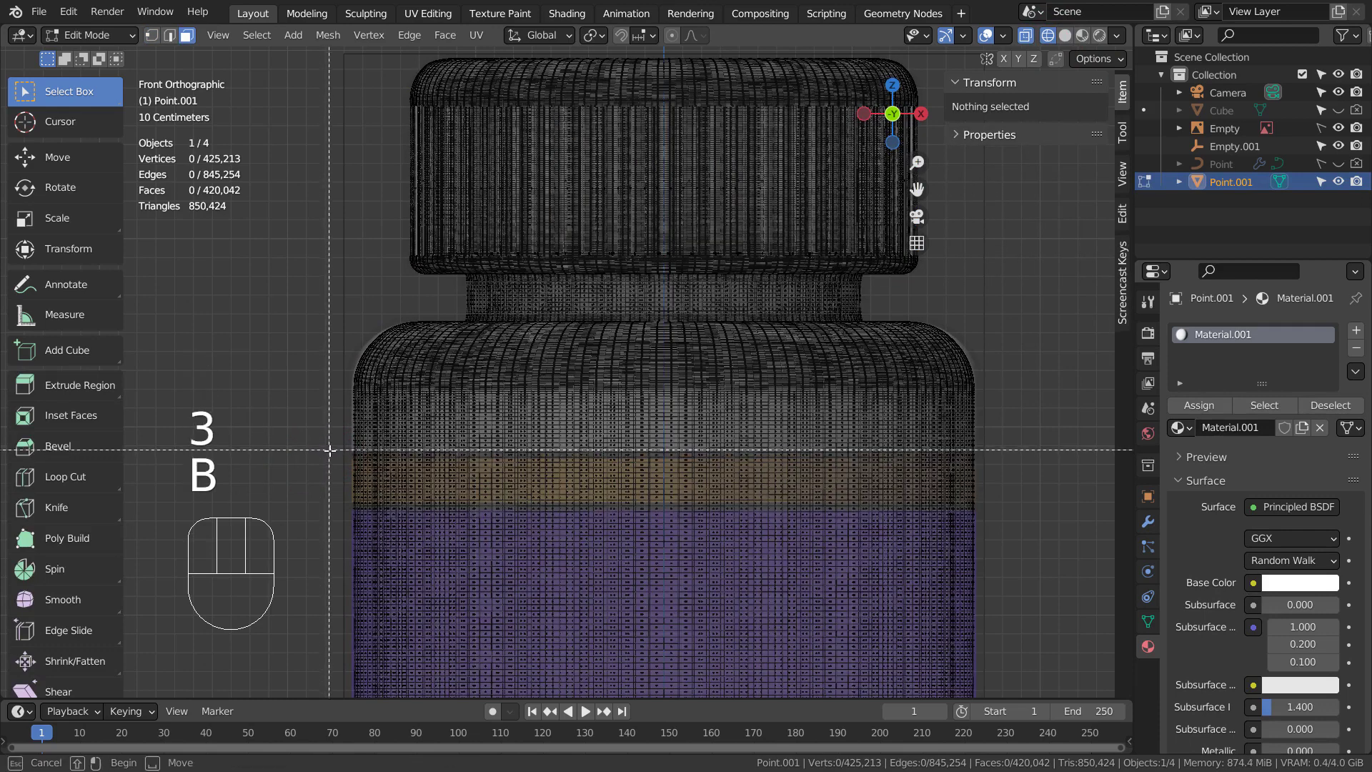
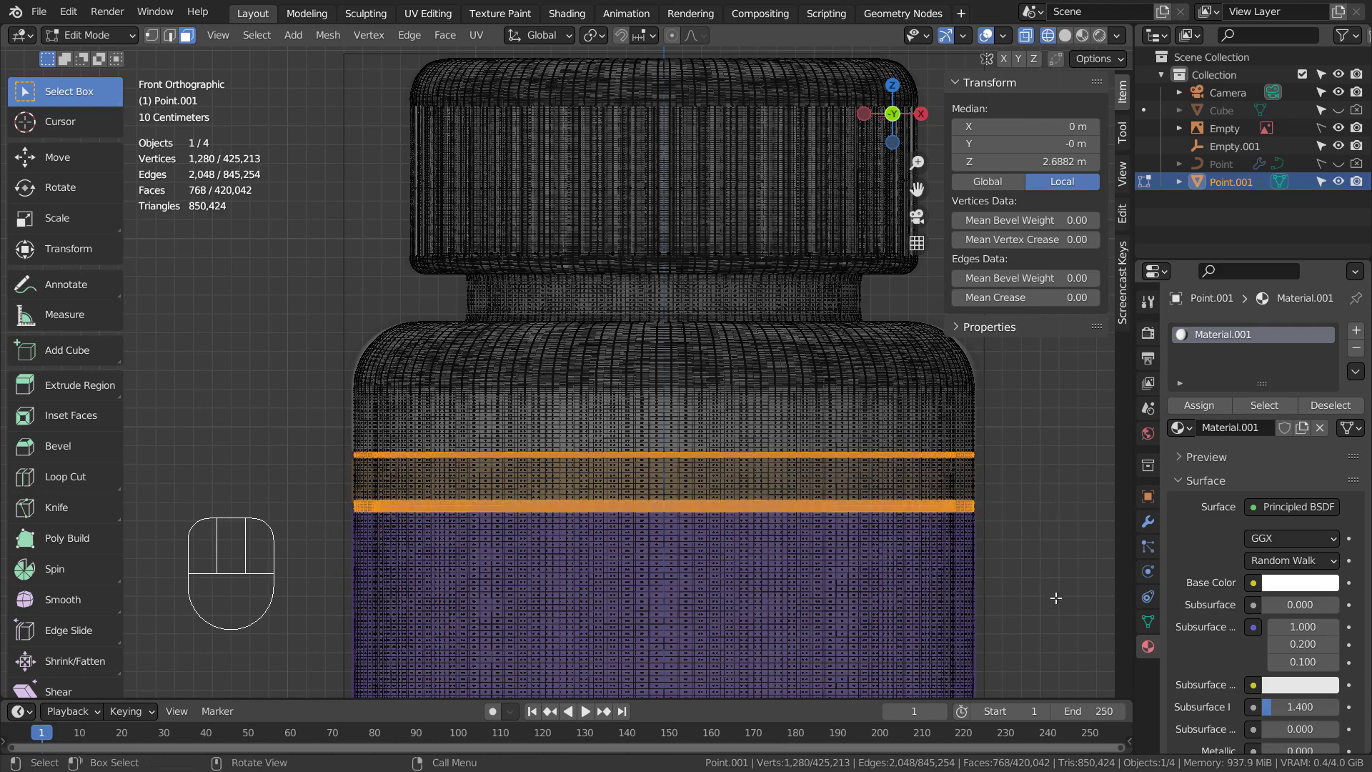
key(b)
- Box-select the thin horizontal face rings around the bottle body for the stripes
drag(305, 448, 319, 445)
drag(291, 446, 265, 449)
click(260, 447)
key(b)
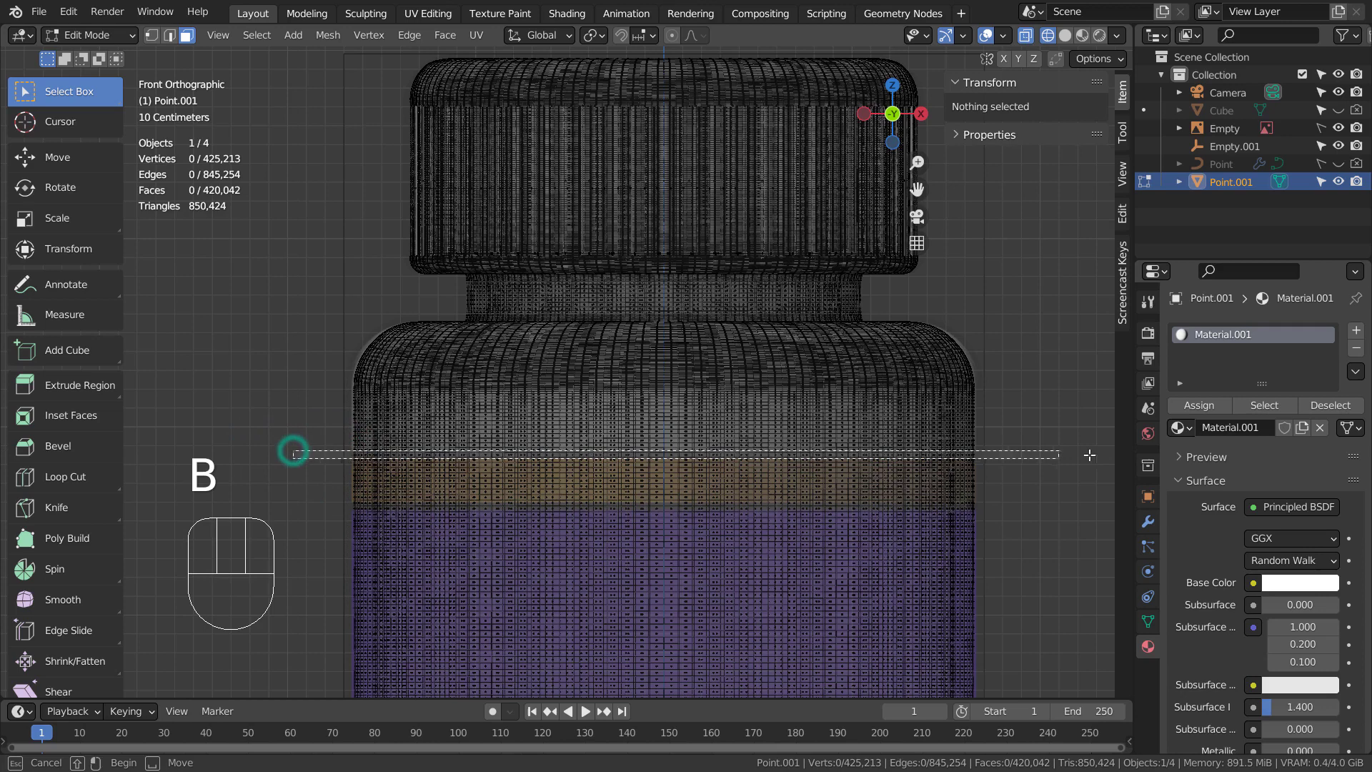
key(b)
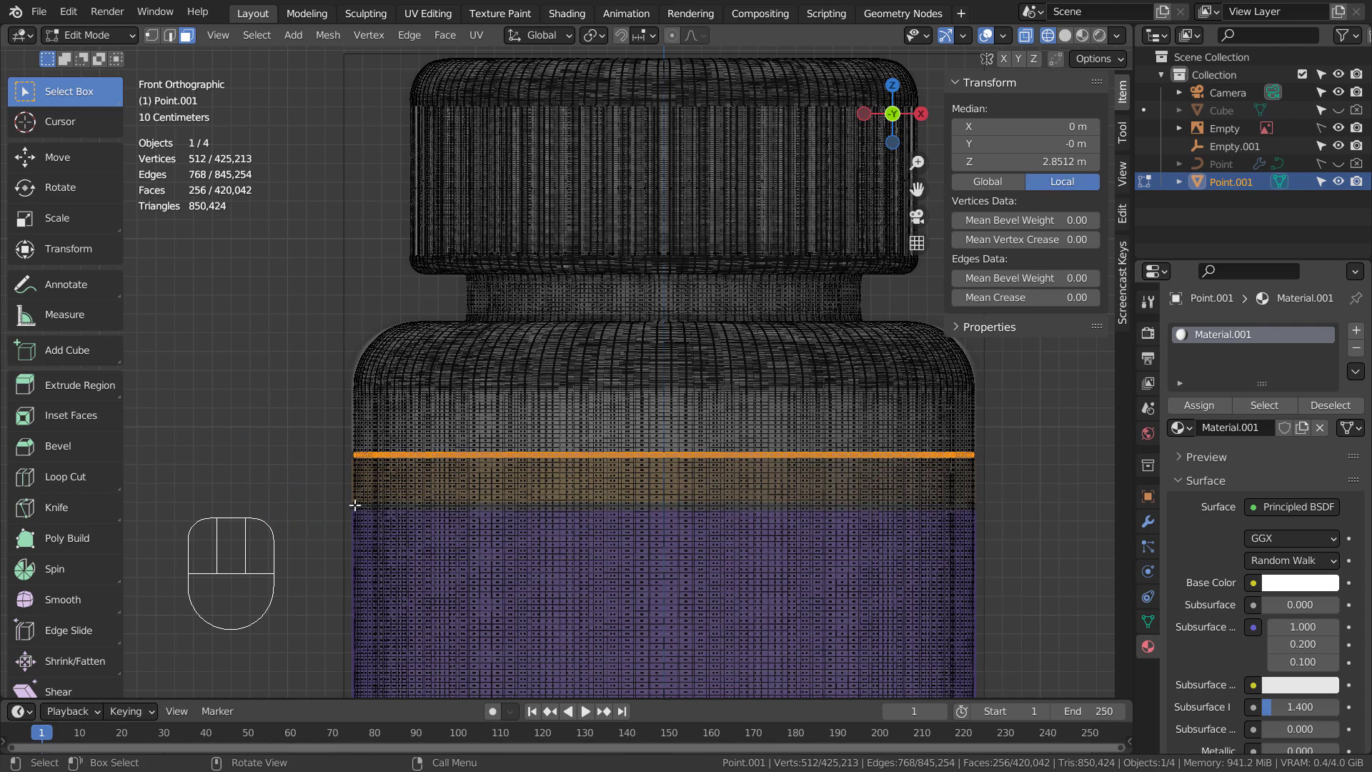
key(b)
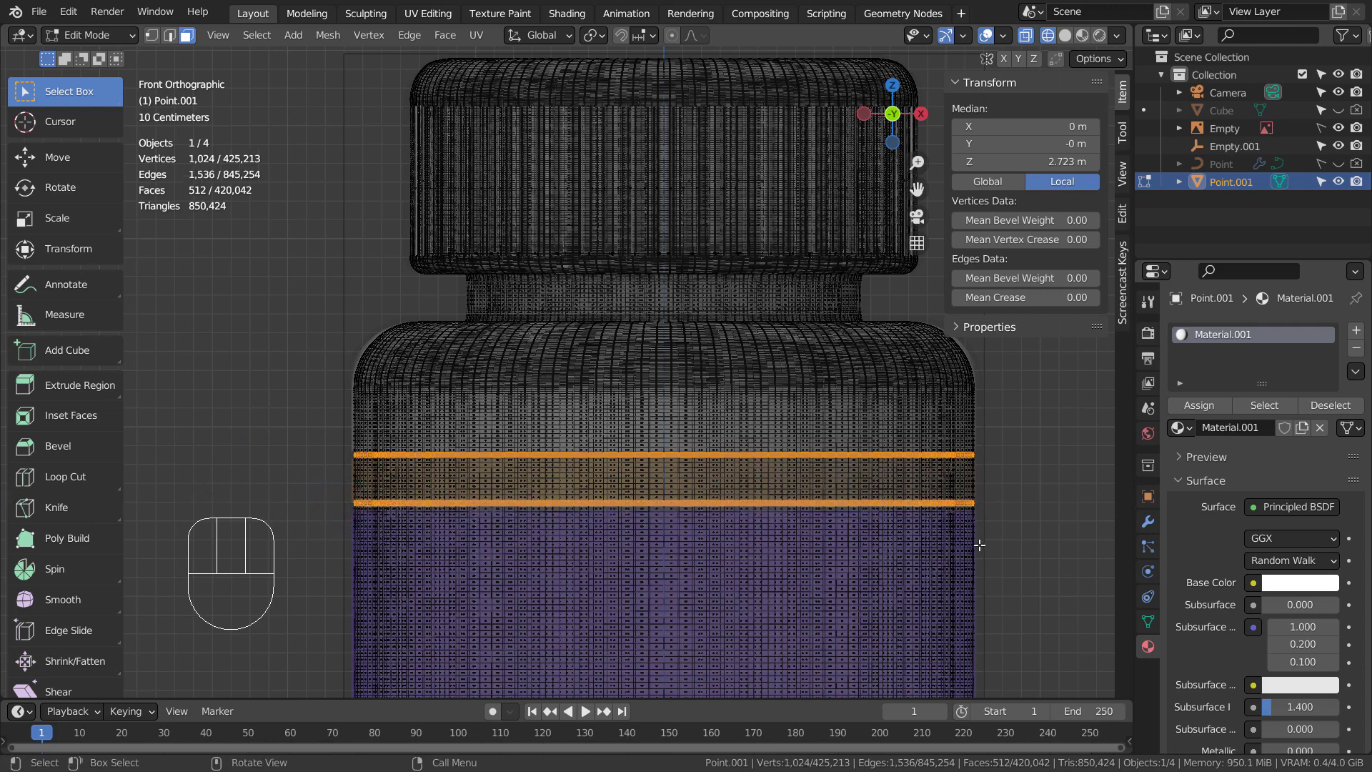
- Add a new material slot with an orange material and assign it to the selected stripe bands
middle_click(1008, 555)
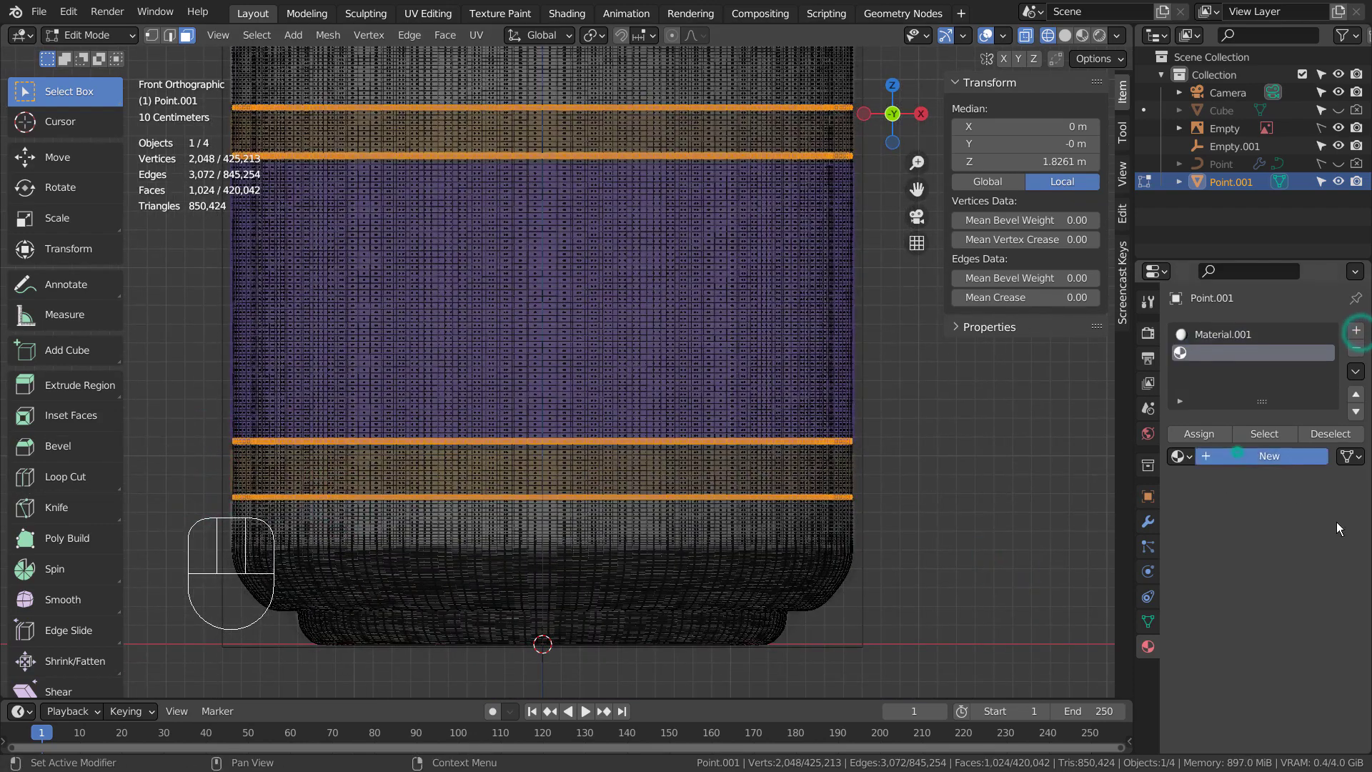
click(1301, 586)
click(1205, 442)
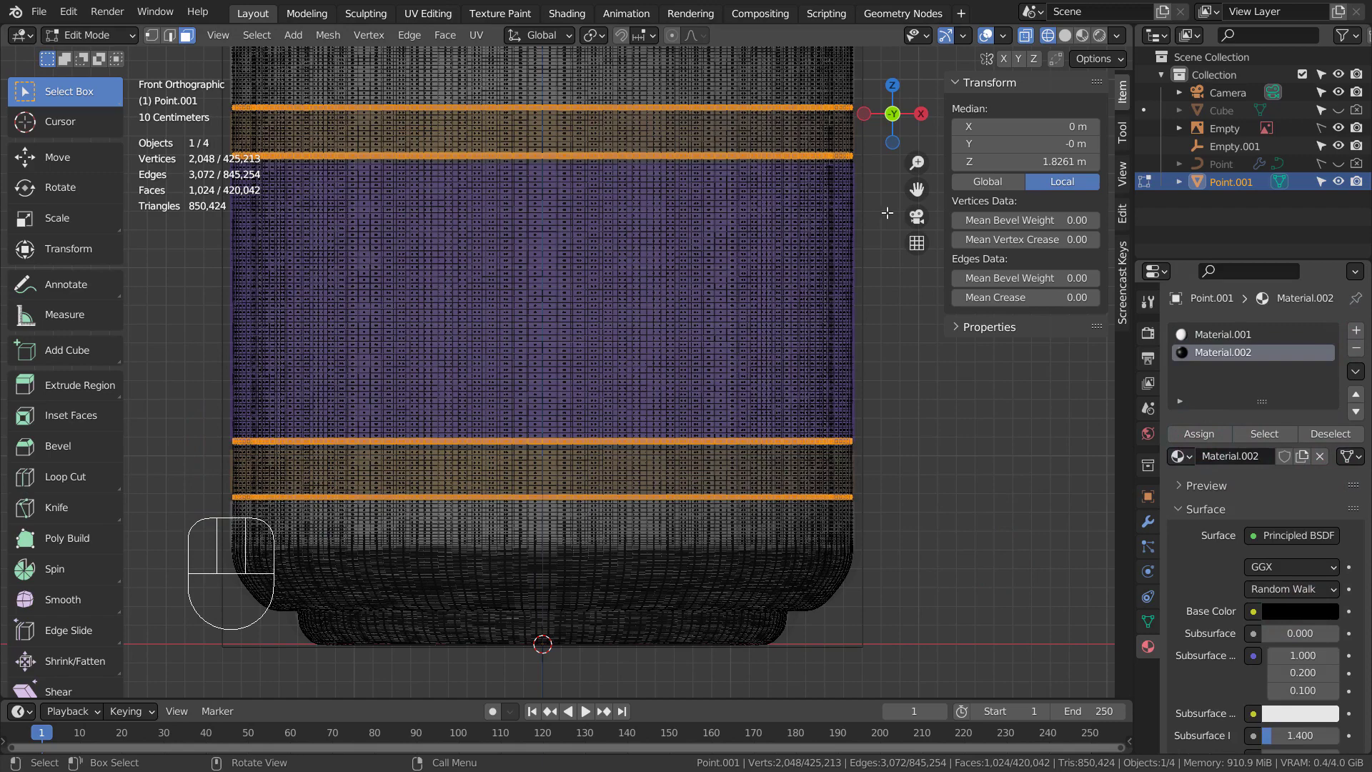
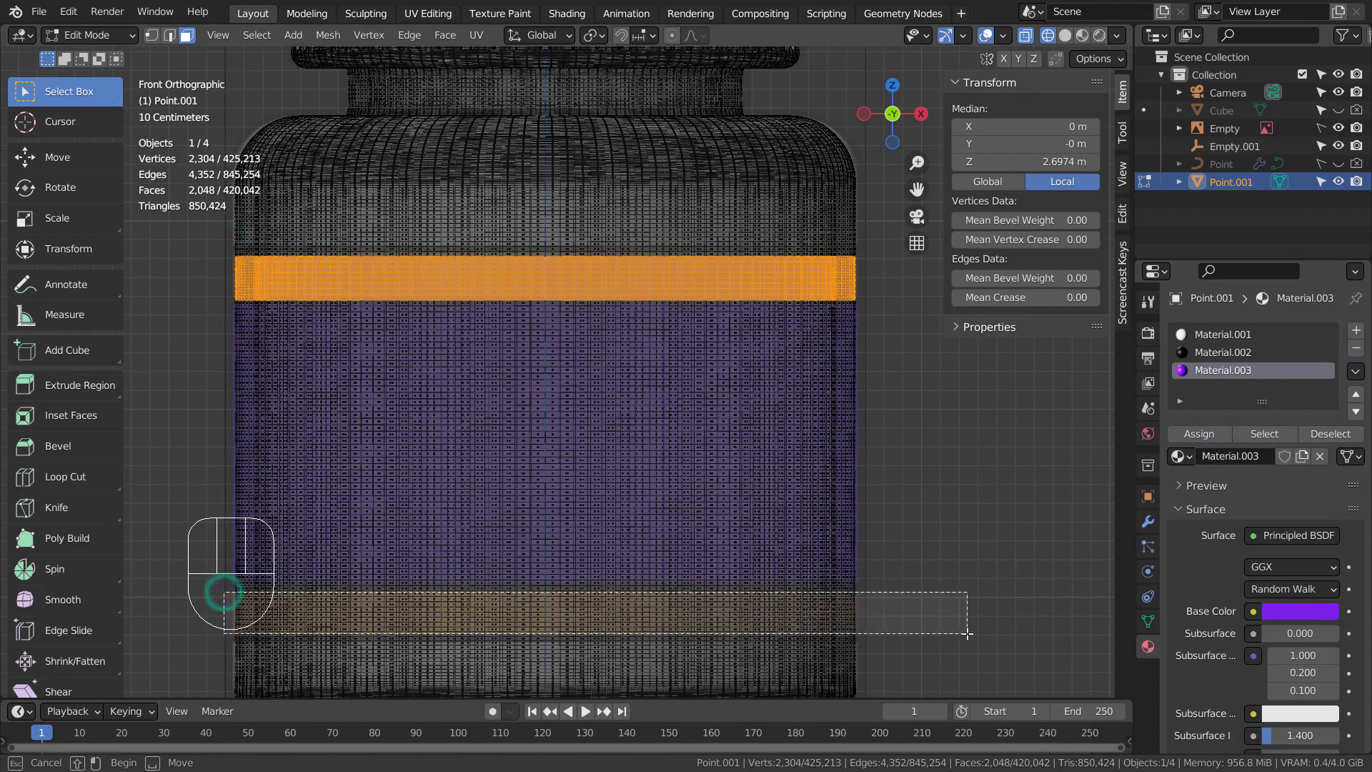
key(ctrl+z)
key(b)
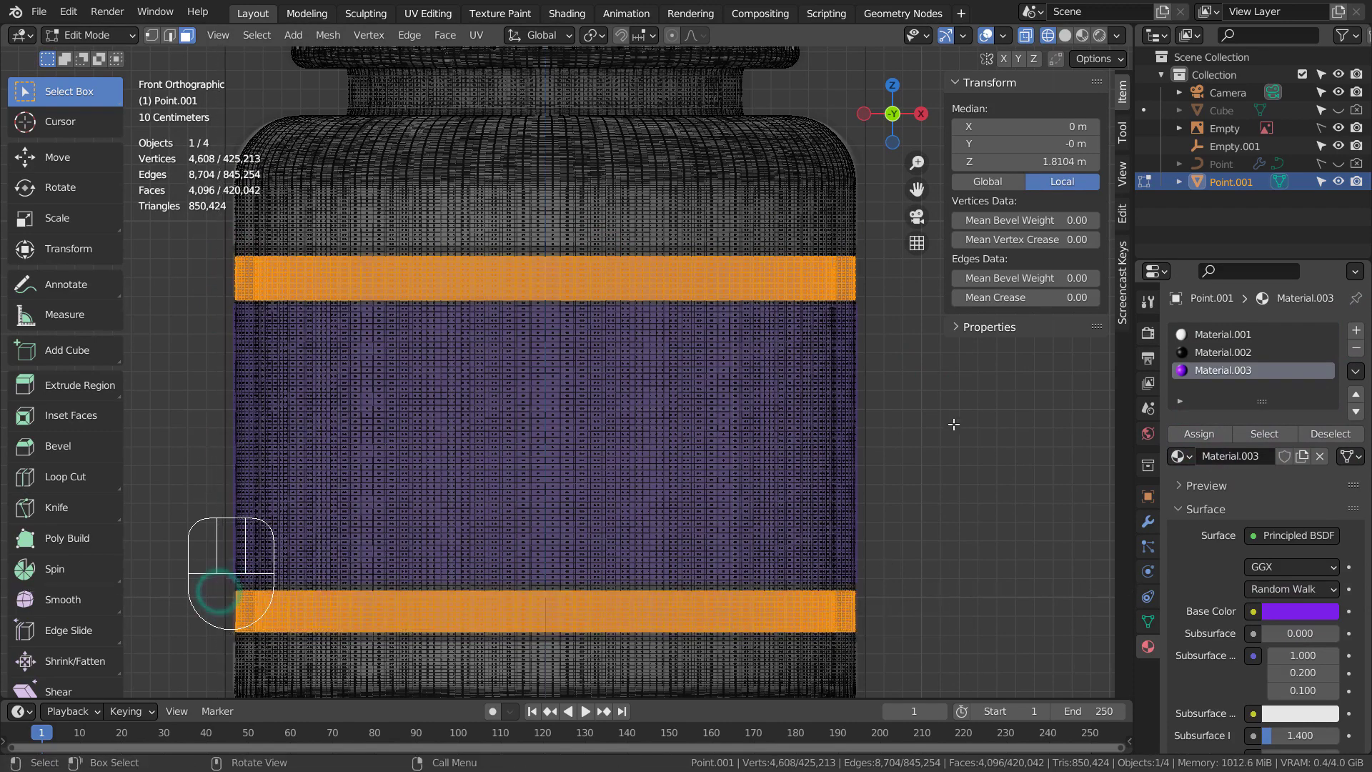
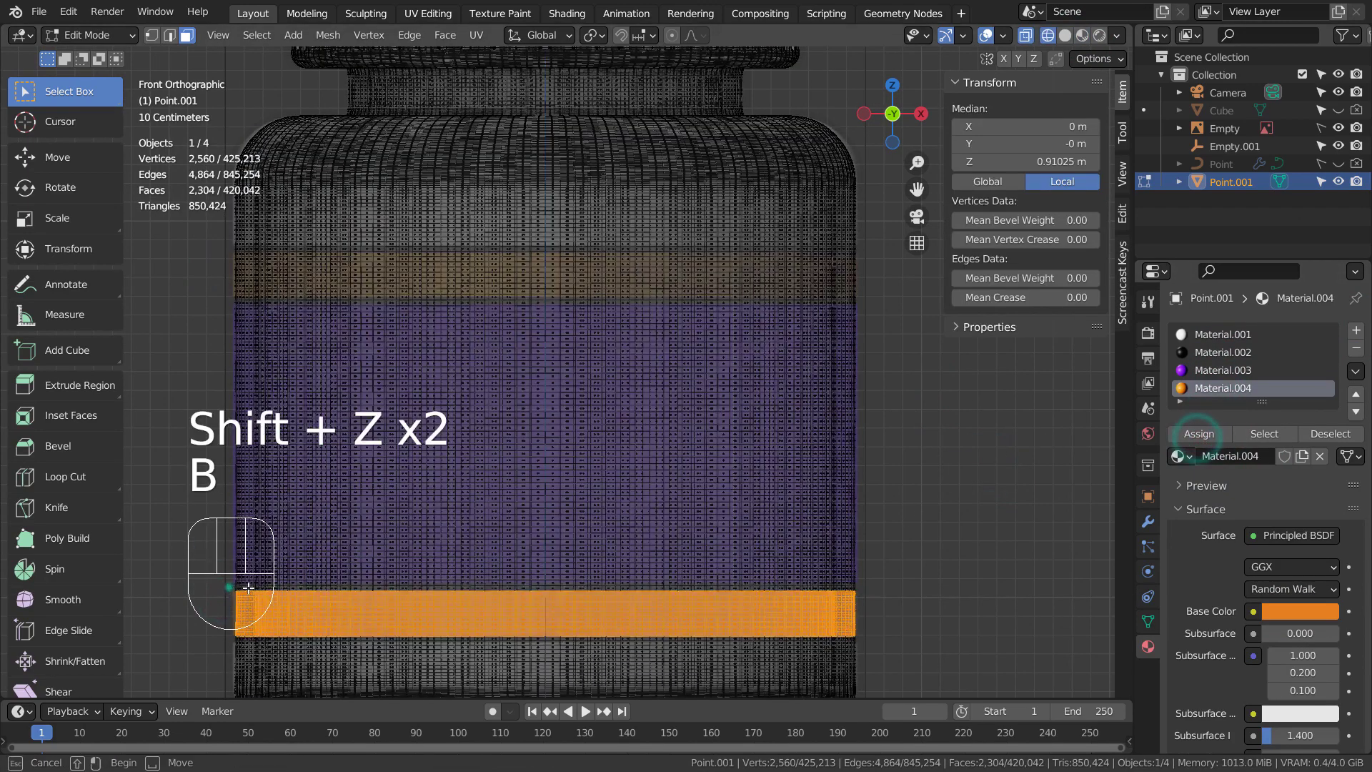
click(1195, 436)
- Select the label area, assign the purple material, and return to object mode
key(shift+z)
key(b)
click(958, 442)
key(b)
key(shift+z)
key(shift+z)
key(Tab)
click(807, 370)
- Orbit around the banded bottle, then return to Front Orthographic view
drag(819, 388, 674, 386)
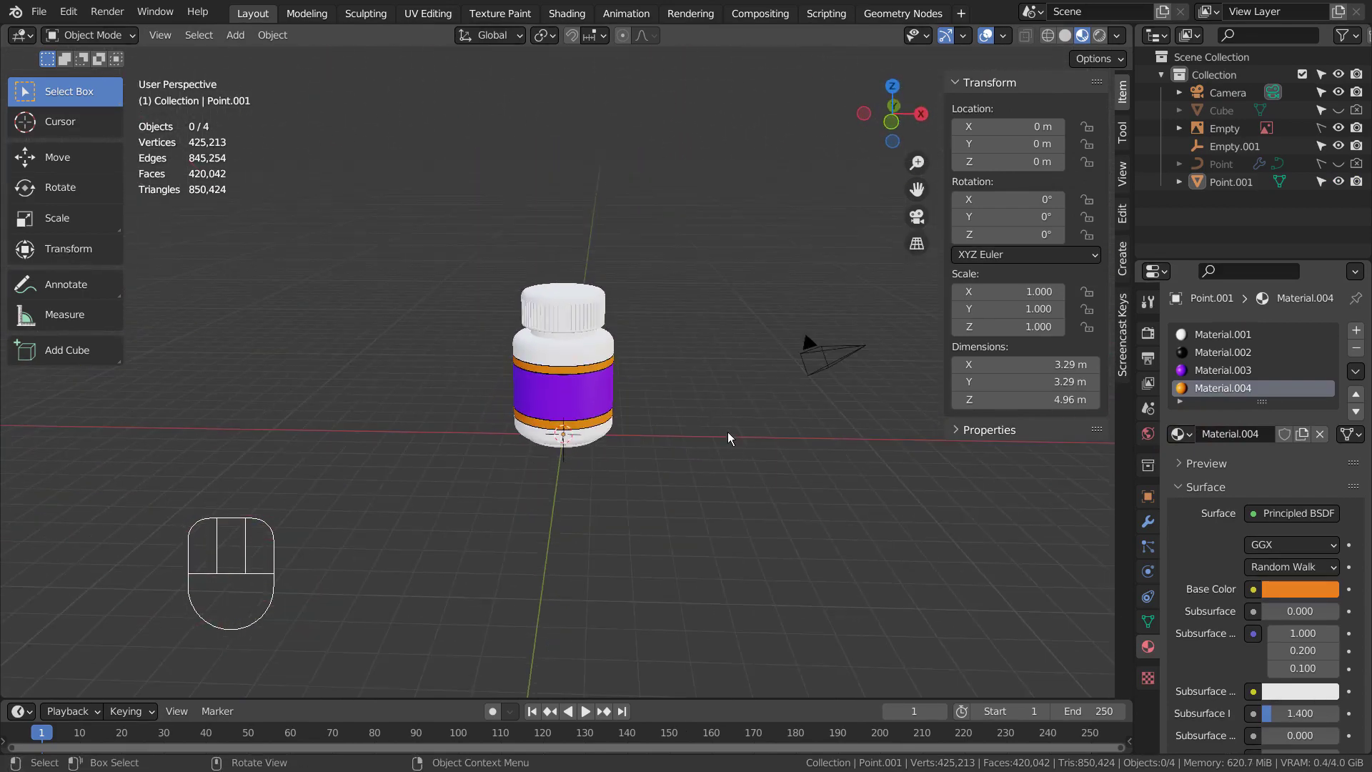
drag(743, 494, 865, 456)
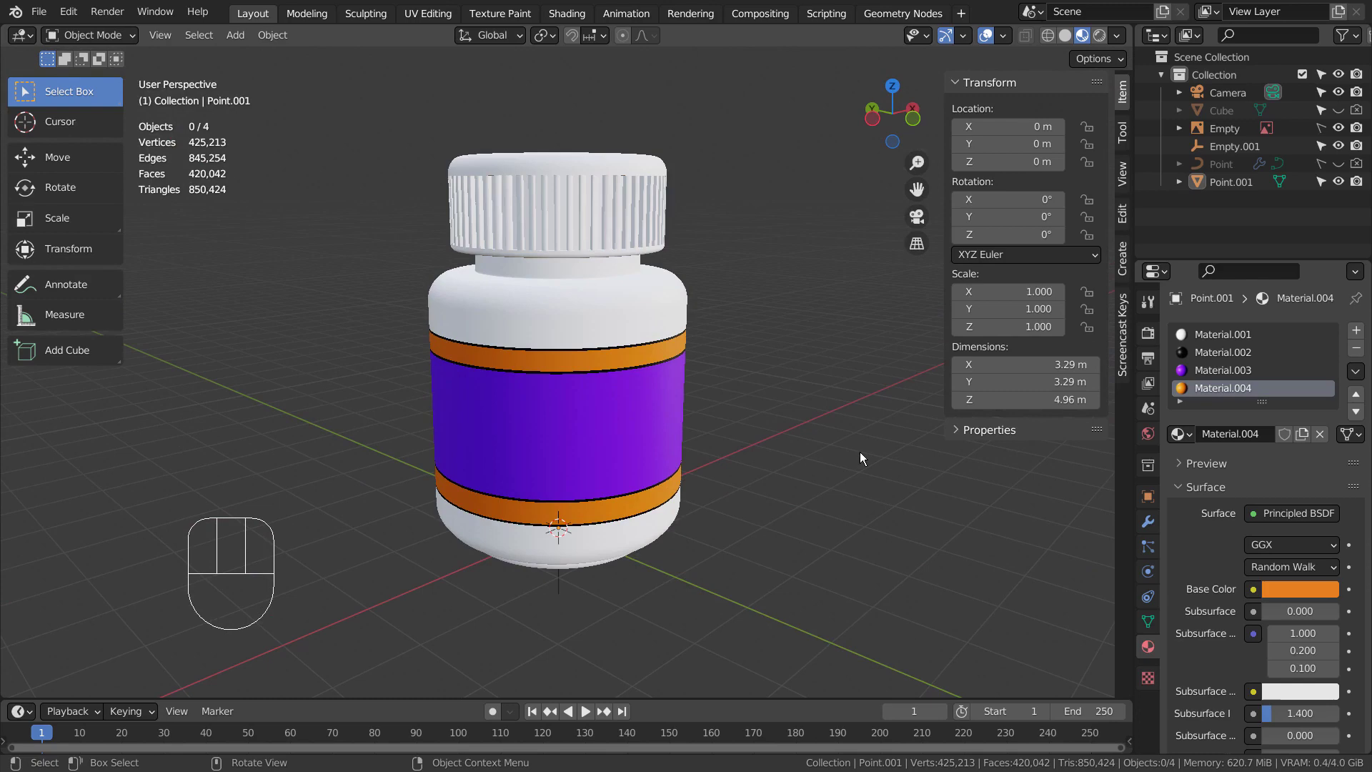
key(KP_1)
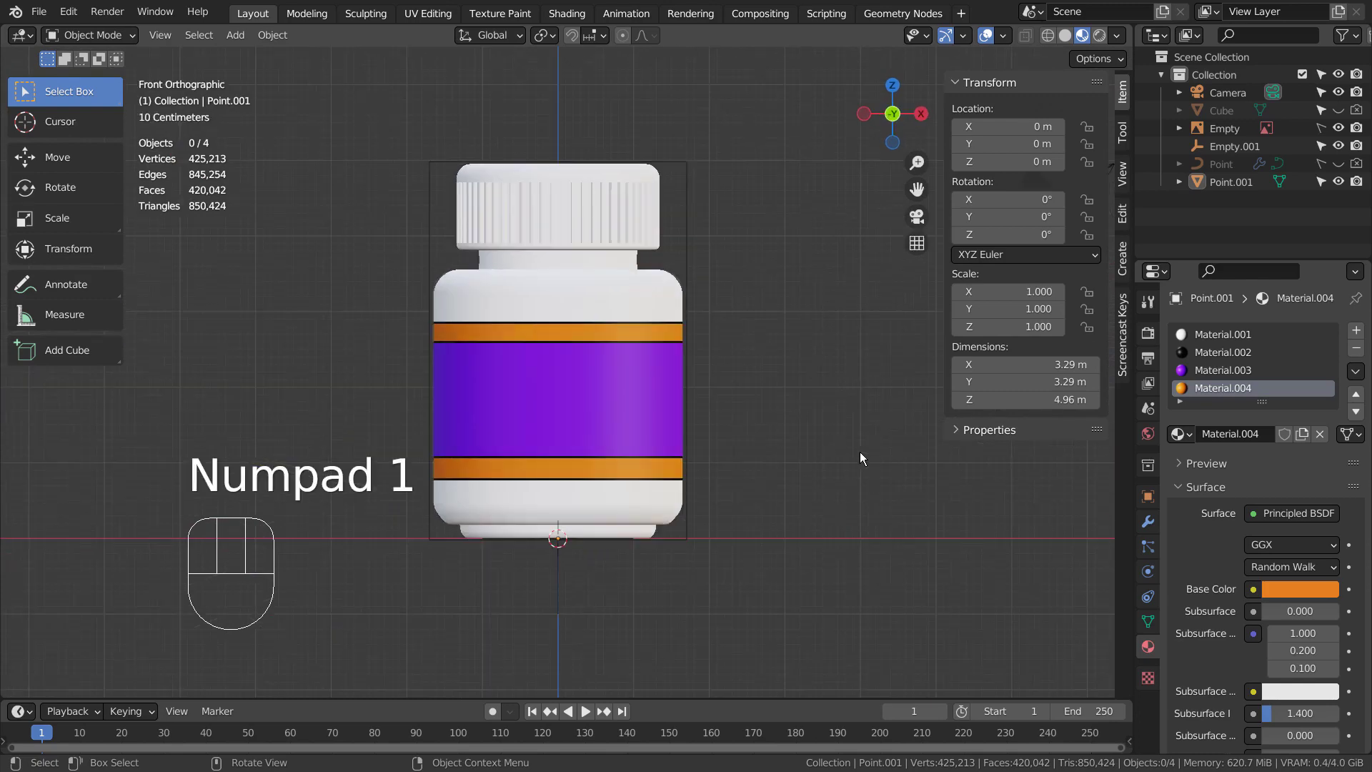